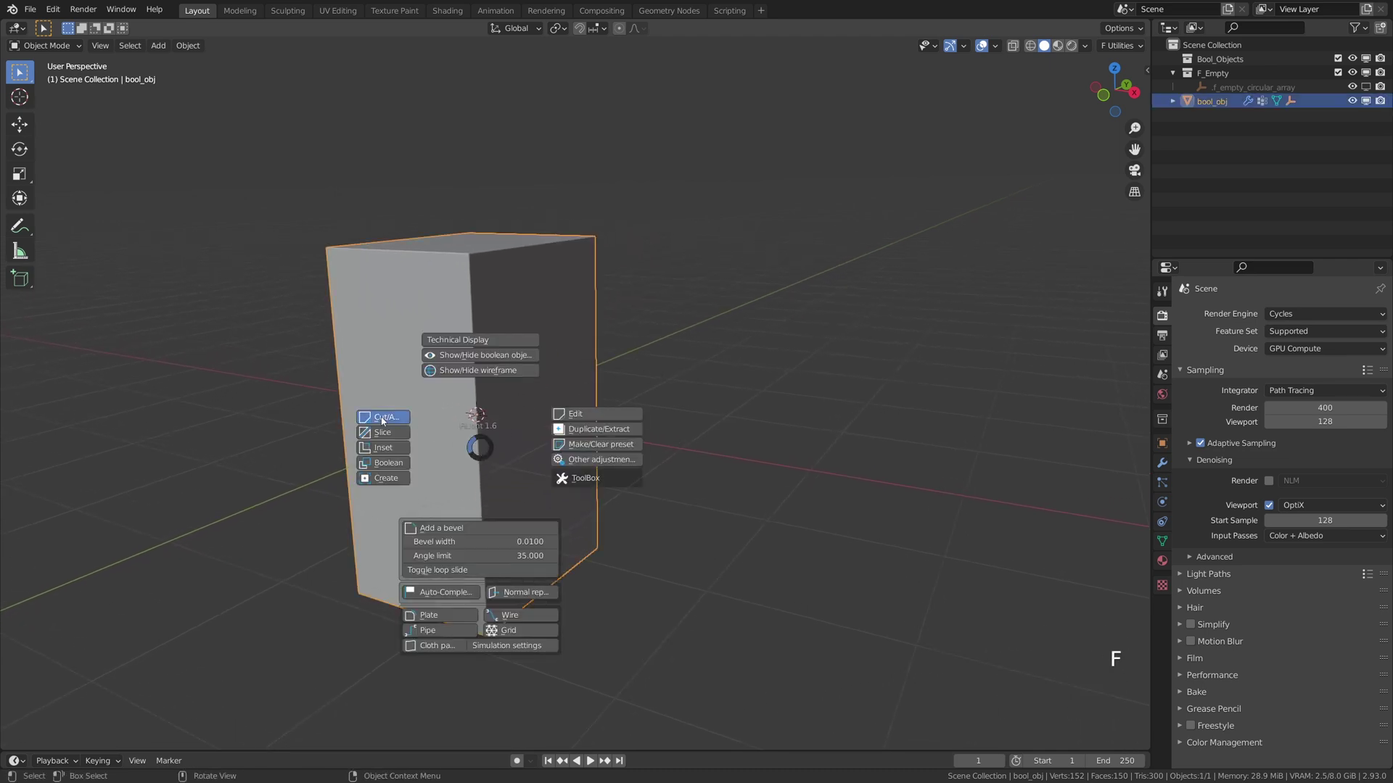
# Draw a triangular cutter in front ortho view to slant the box's upper front, then mirror it vertically.
pyautogui.middleClick(545, 448)
pyautogui.press('KP_3')
pyautogui.press('KP_1')
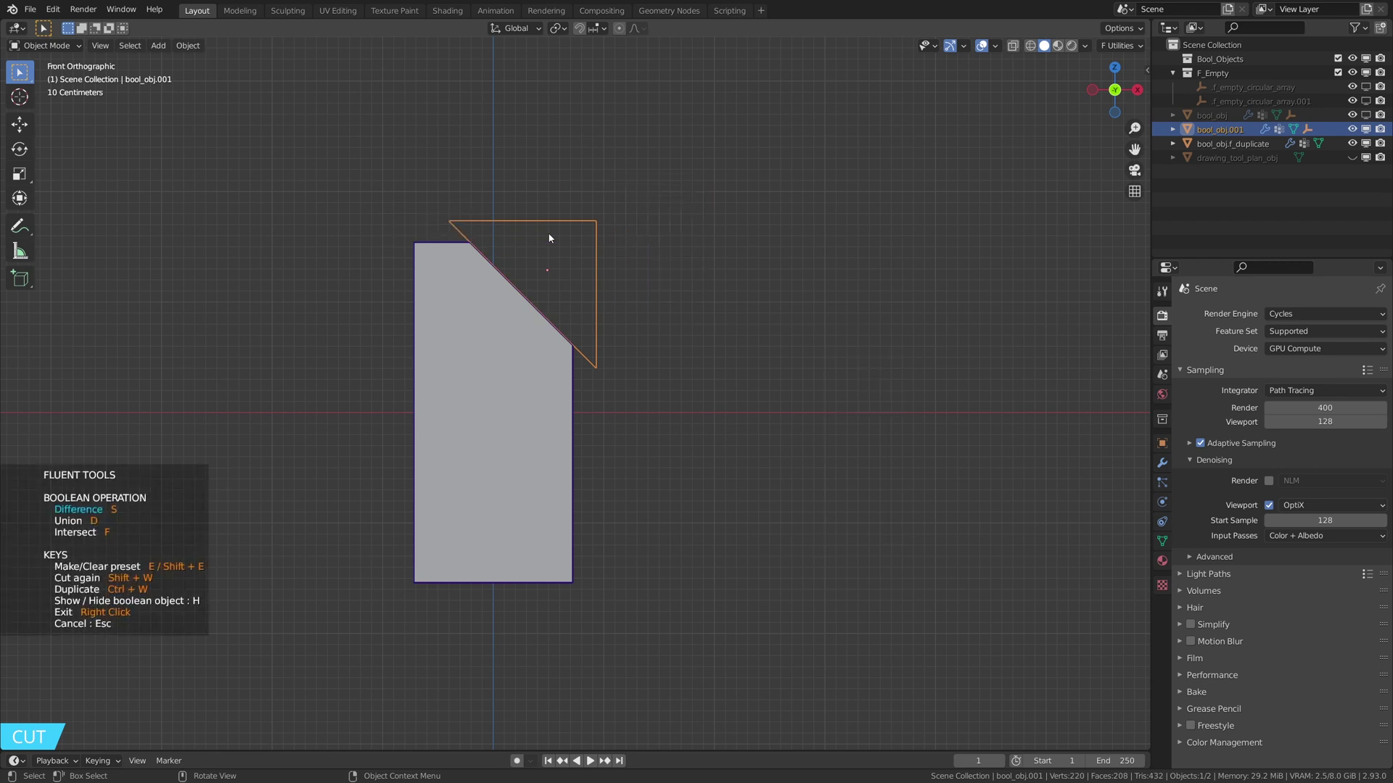
pyautogui.middleClick(574, 245)
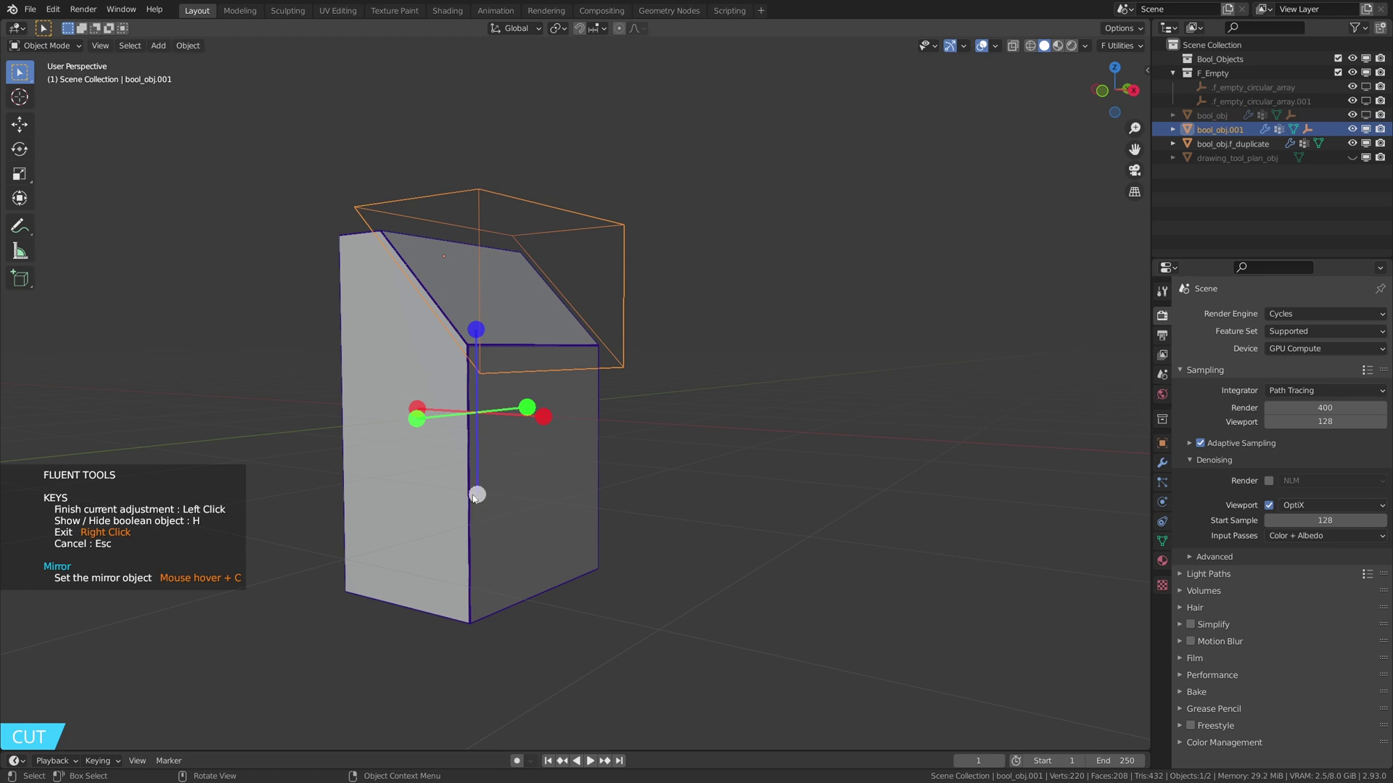
pyautogui.middleClick(651, 446)
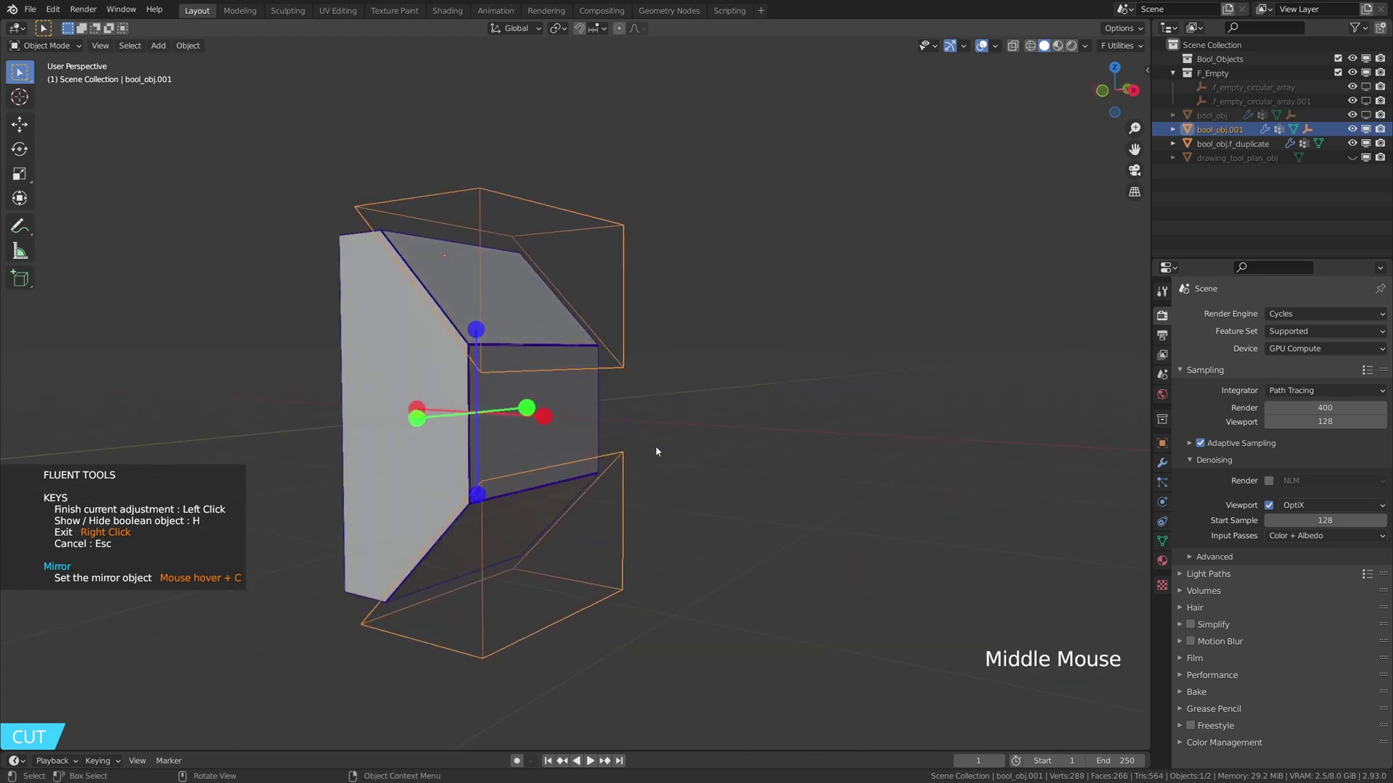
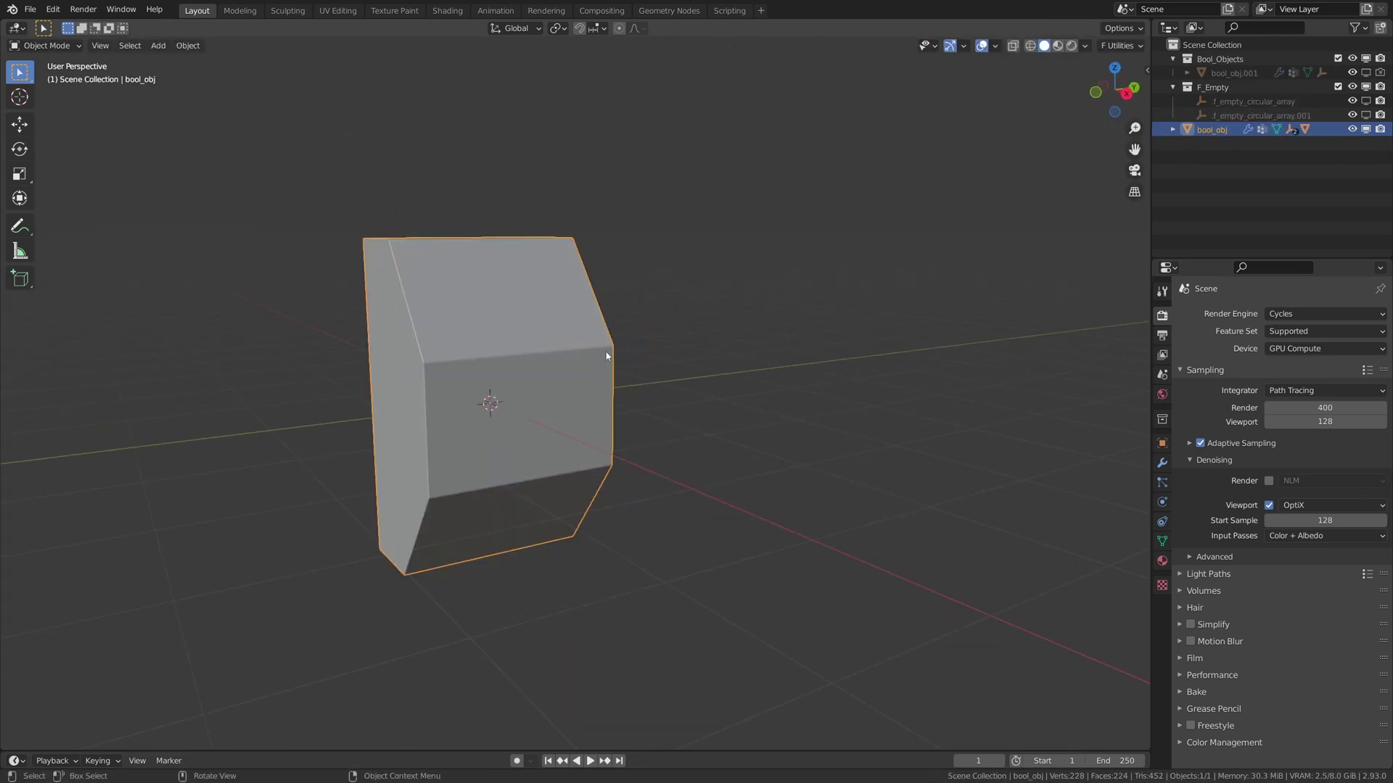
# Start a Fluent Inset on the console's slanted top to draw the thick border band.
pyautogui.middleClick(528, 373)
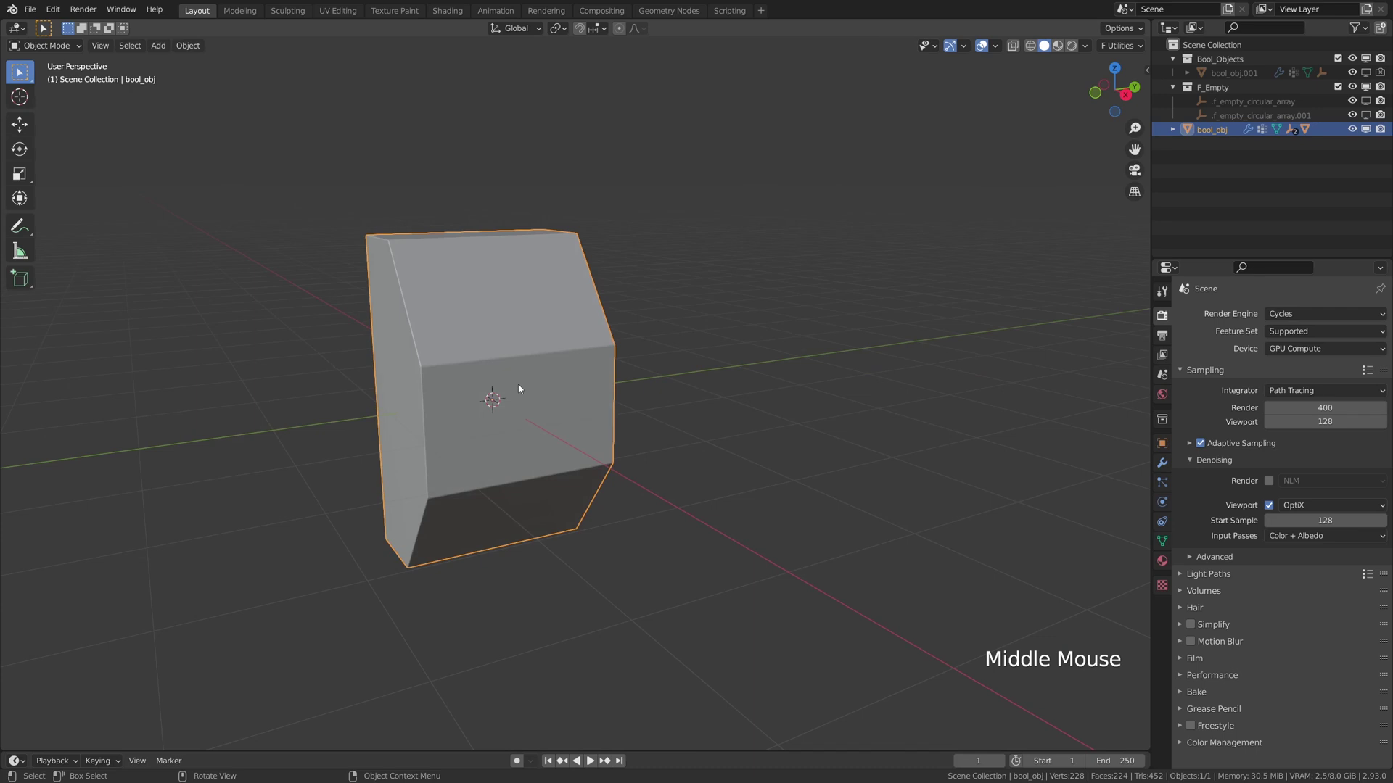
pyautogui.press('f')
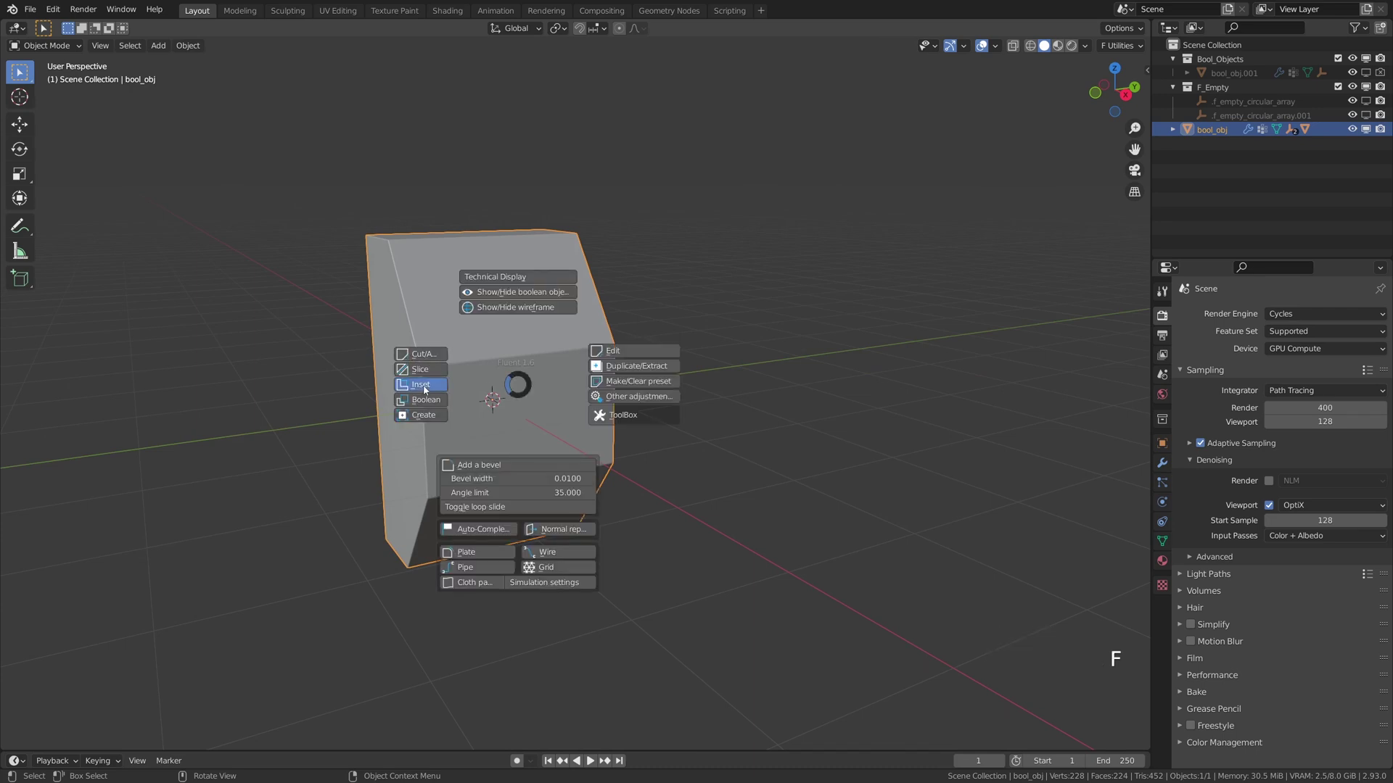
pyautogui.middleClick(568, 397)
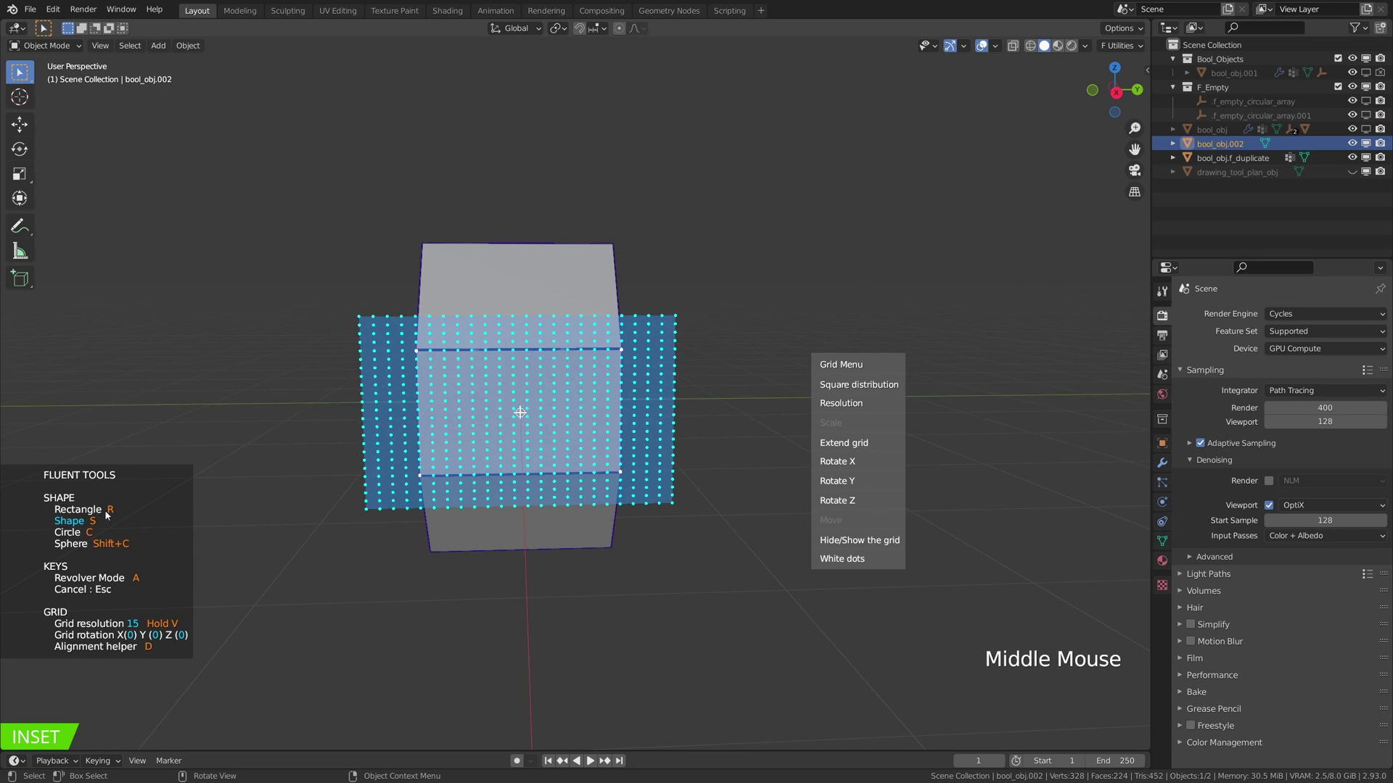
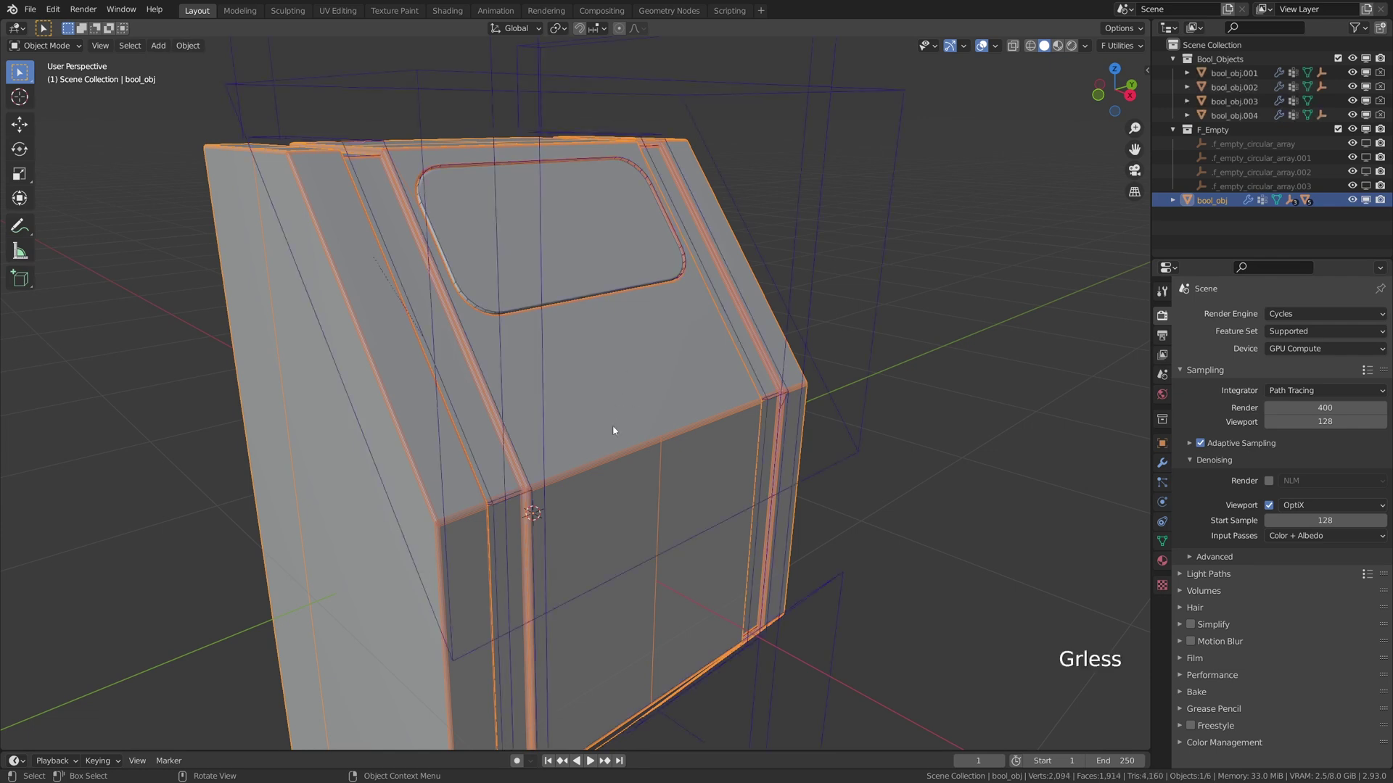
# Edit bool_obj.001 with modifiers shown and knife-cut a new edge across its face.
pyautogui.click(698, 536)
pyautogui.middleClick(518, 360)
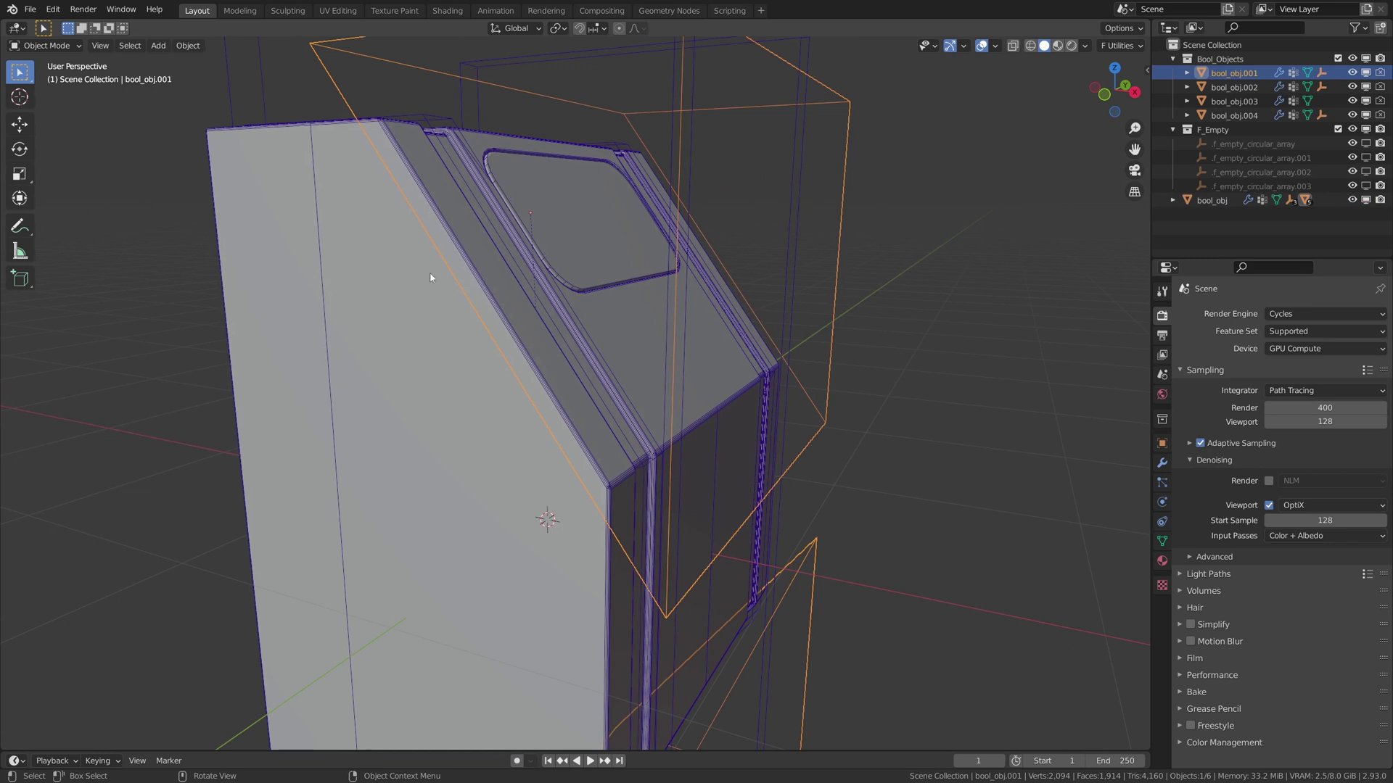
pyautogui.press('Tab')
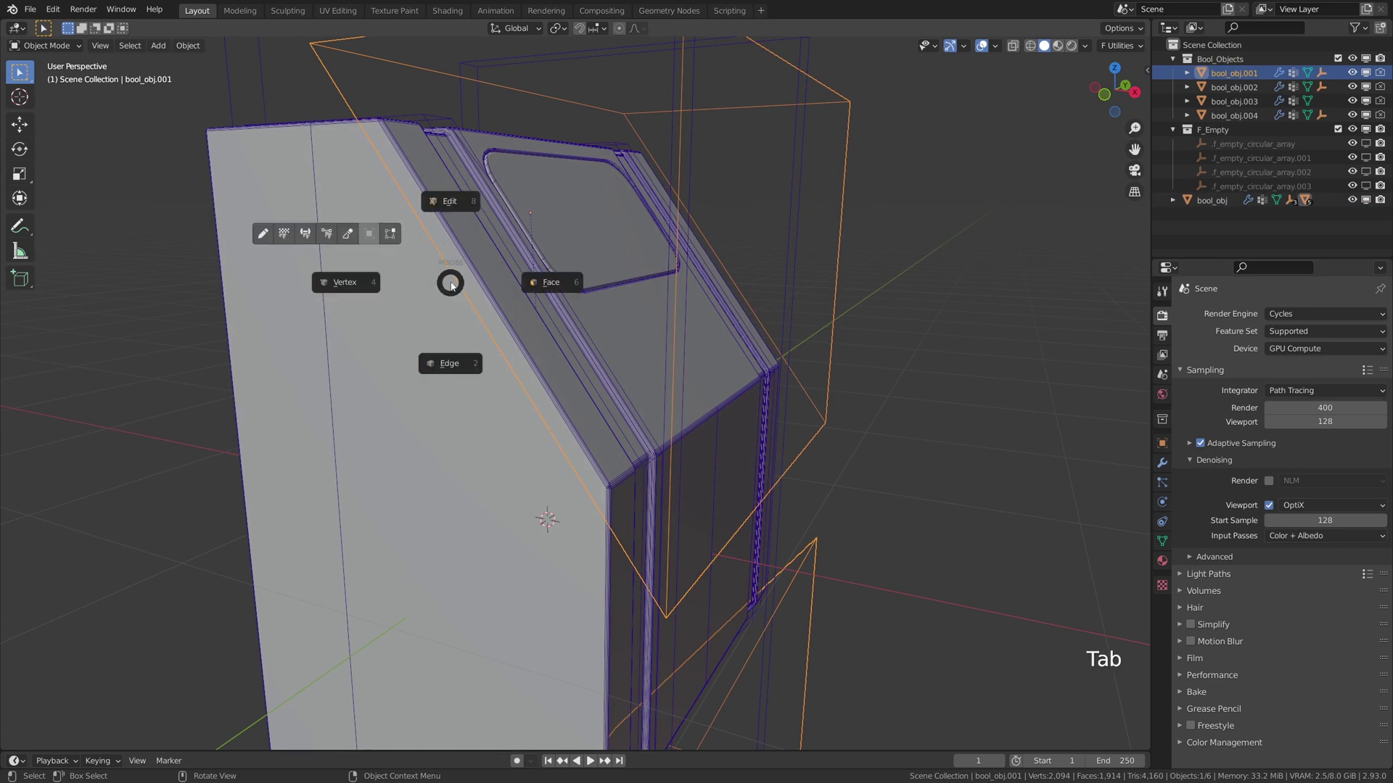
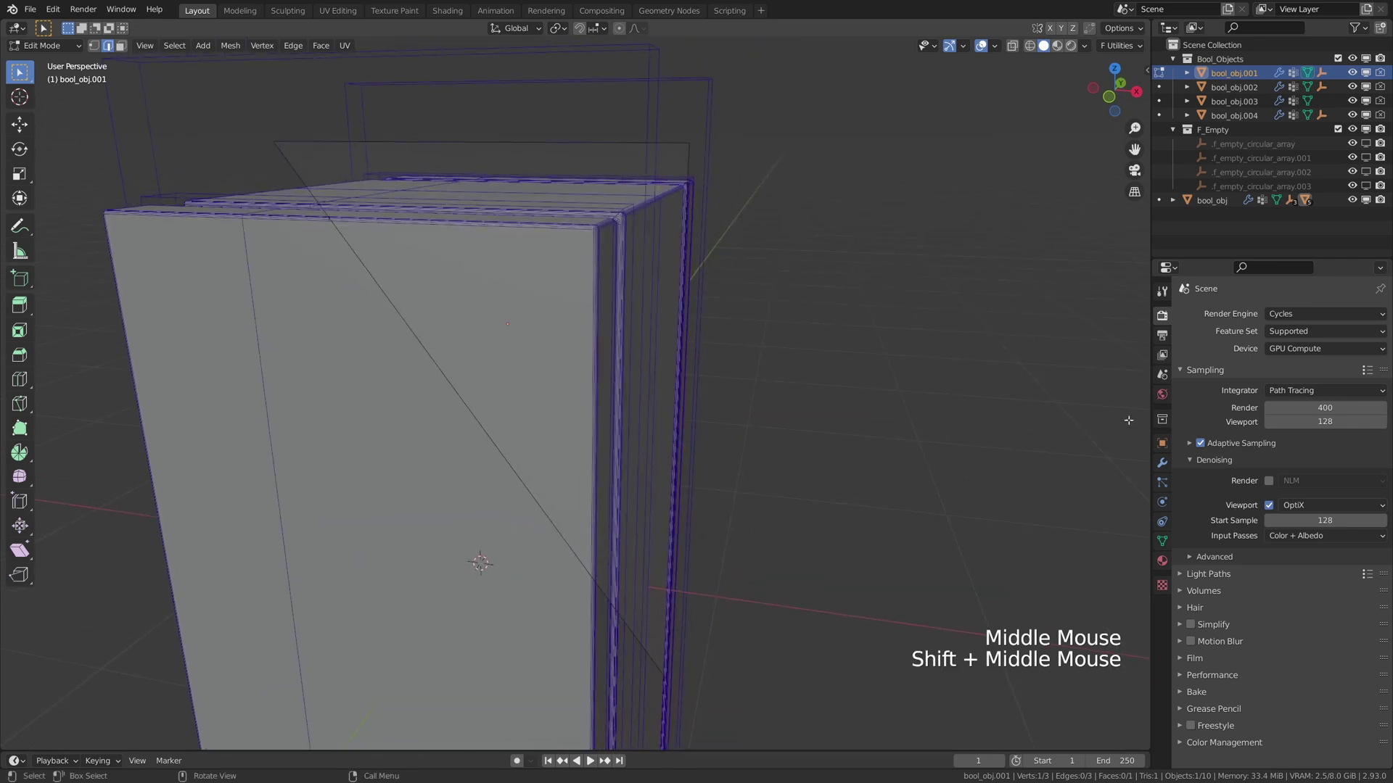
pyautogui.click(1161, 465)
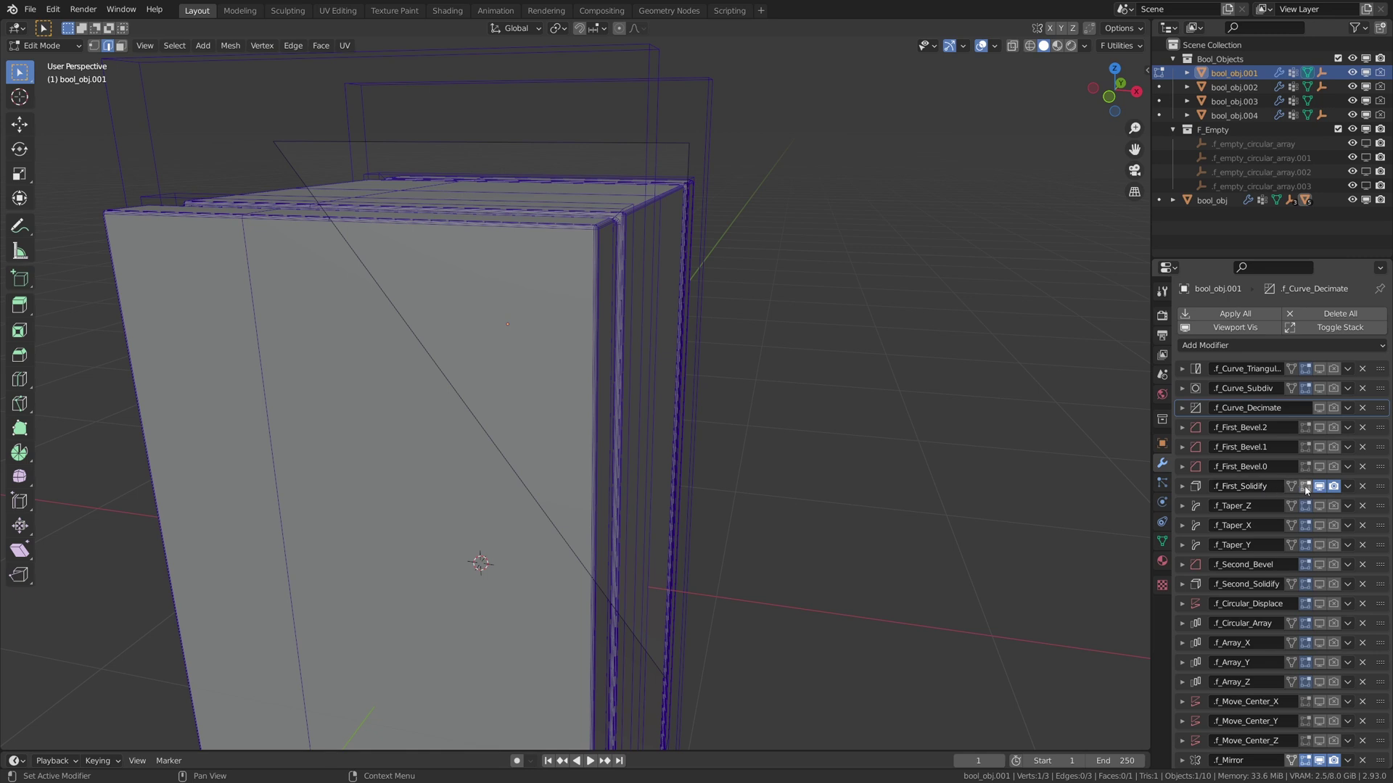
pyautogui.click(1308, 487)
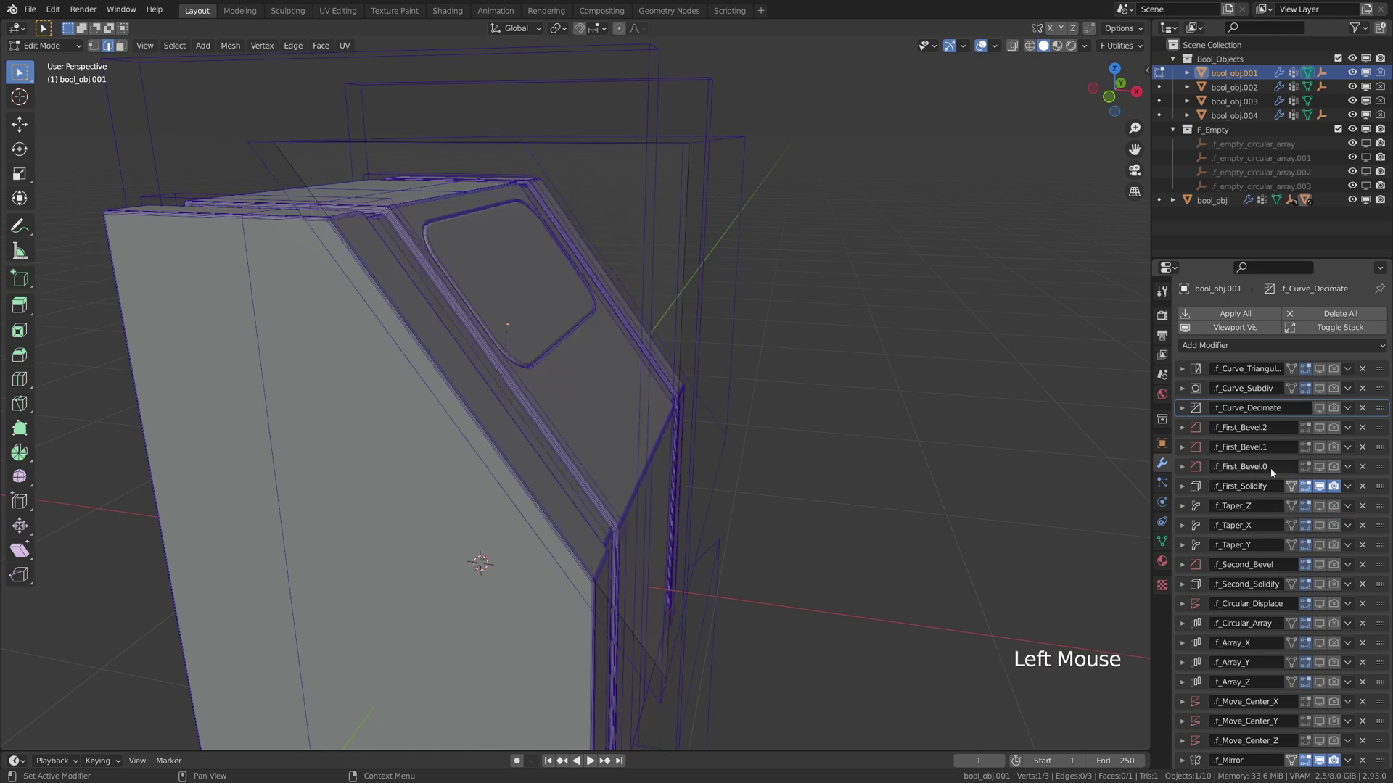
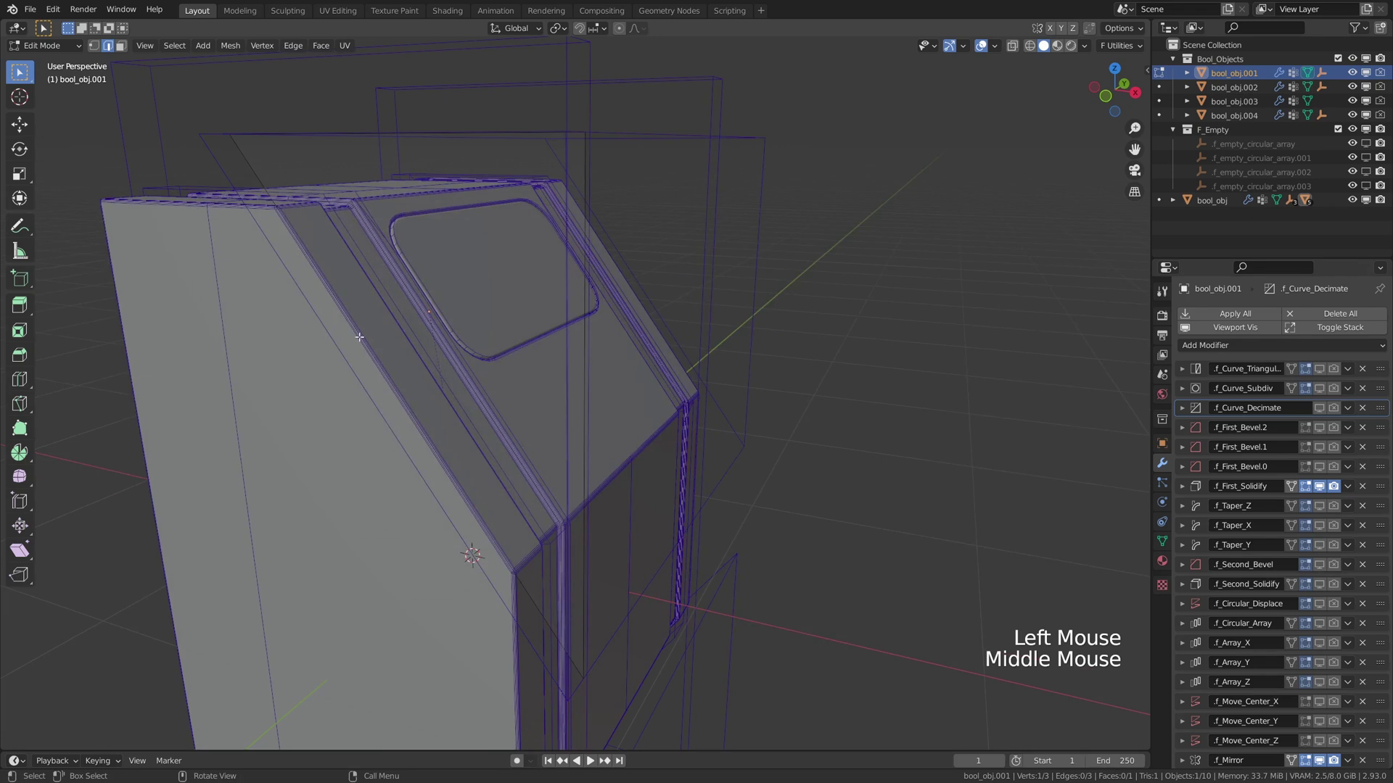
pyautogui.press('k')
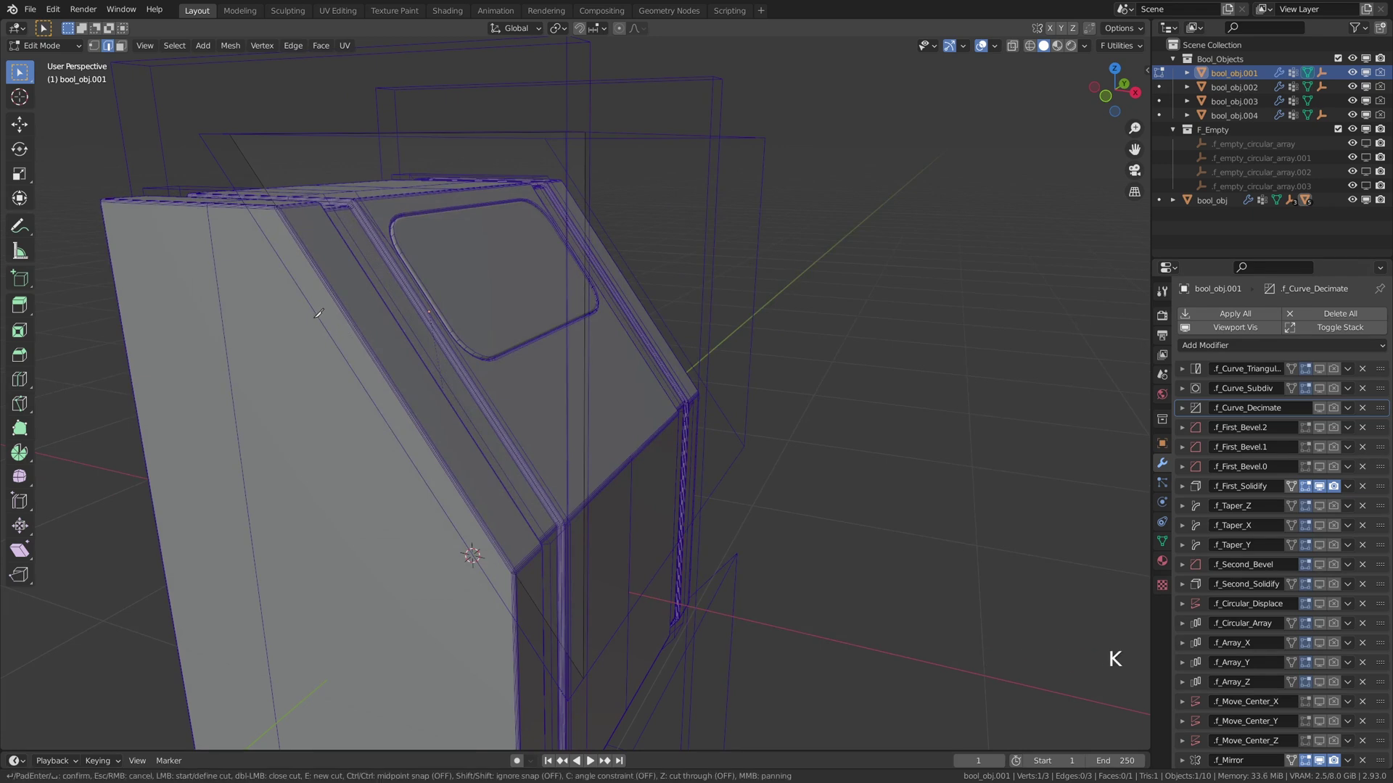
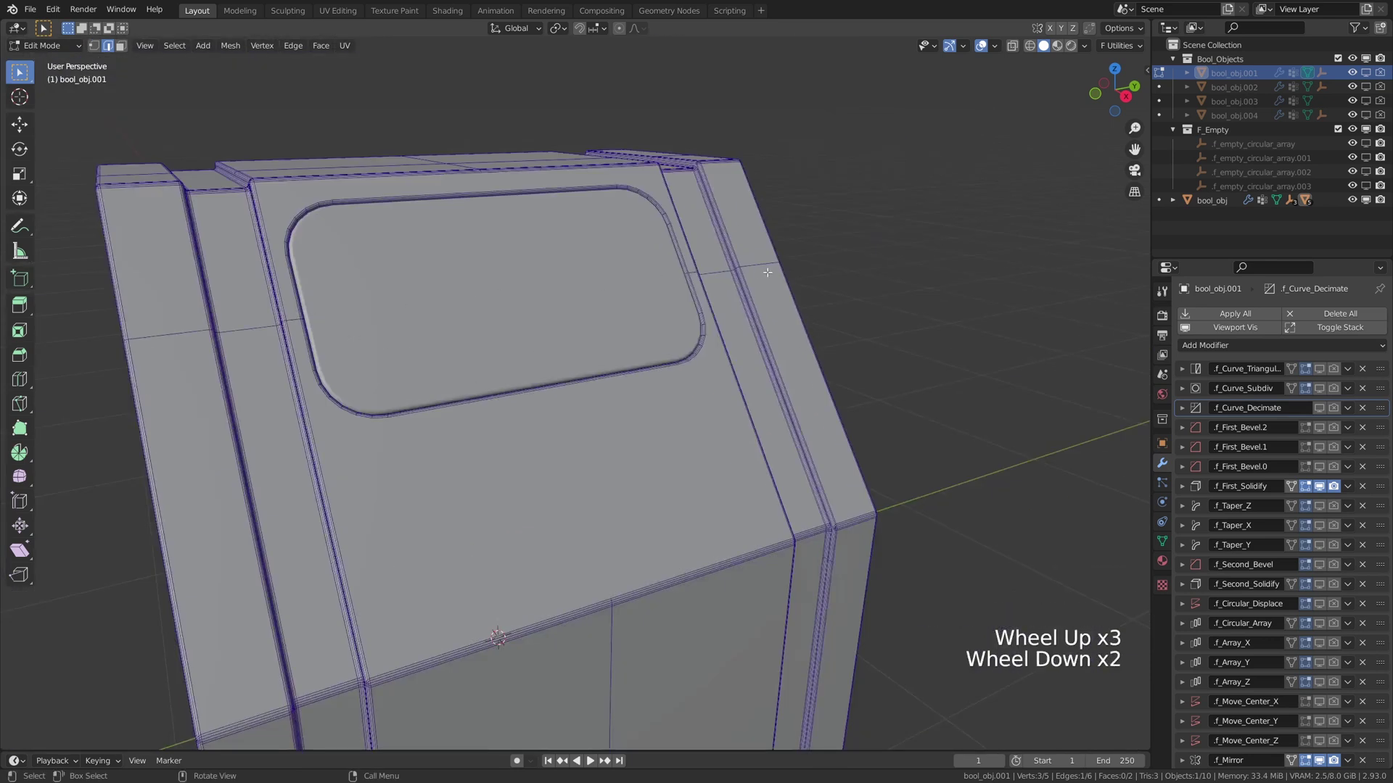
# Leave edit mode and select the screen recess cutter on the console front.
pyautogui.press('f')
pyautogui.middleClick(612, 368)
pyautogui.scroll(3)
pyautogui.middleClick(584, 399)
pyautogui.middleClick(457, 342)
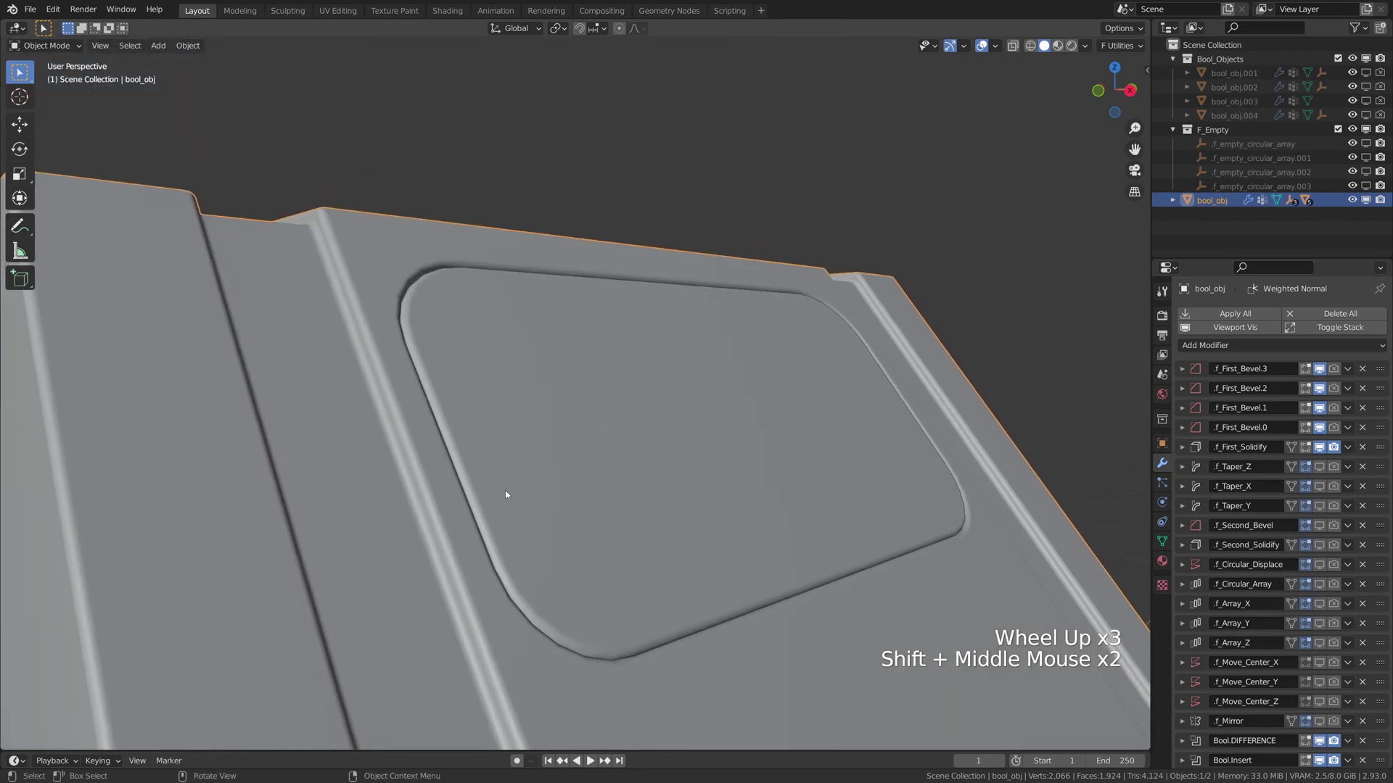
pyautogui.press('f')
pyautogui.click(387, 309)
pyautogui.press('f')
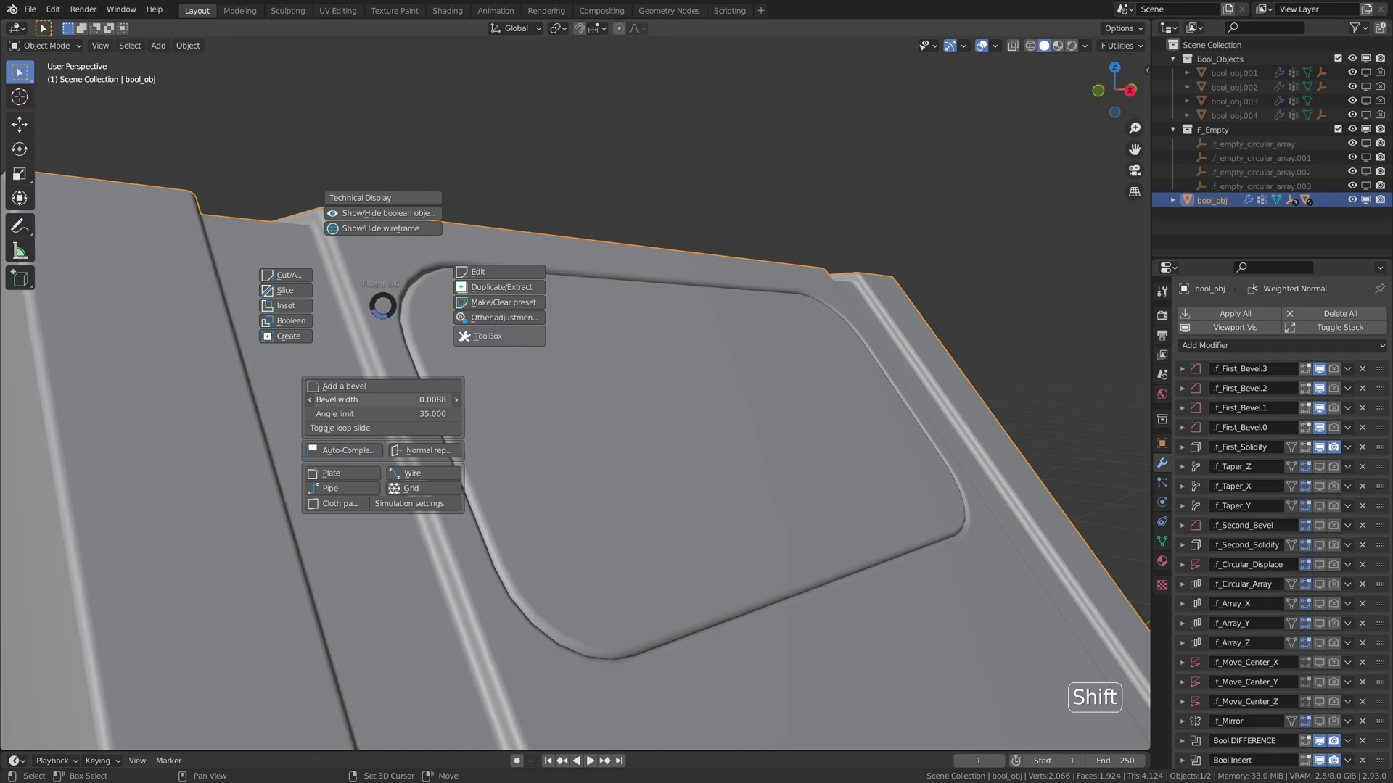
pyautogui.click(512, 400)
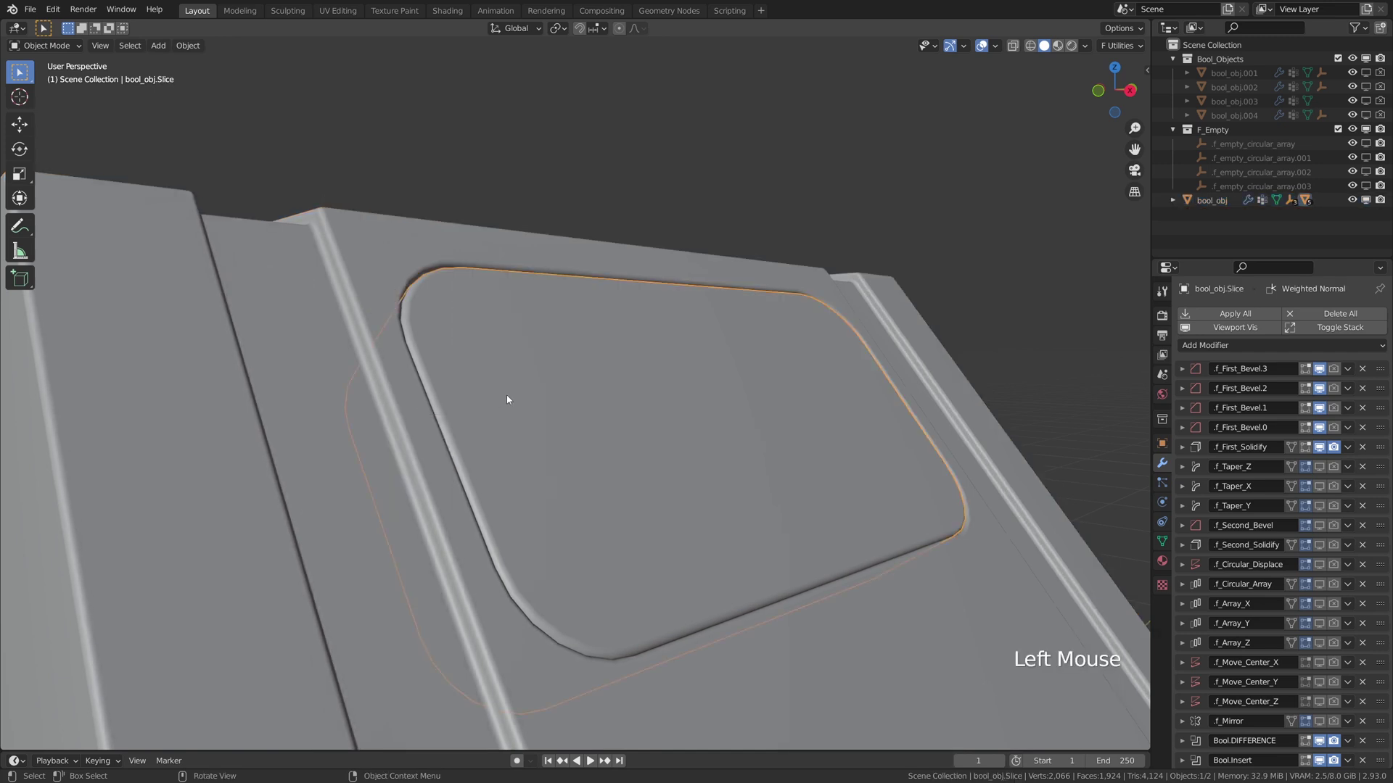
# Slice a thin rounded frame around the screen recess with Fluent and adjust its bevel width.
pyautogui.press('f')
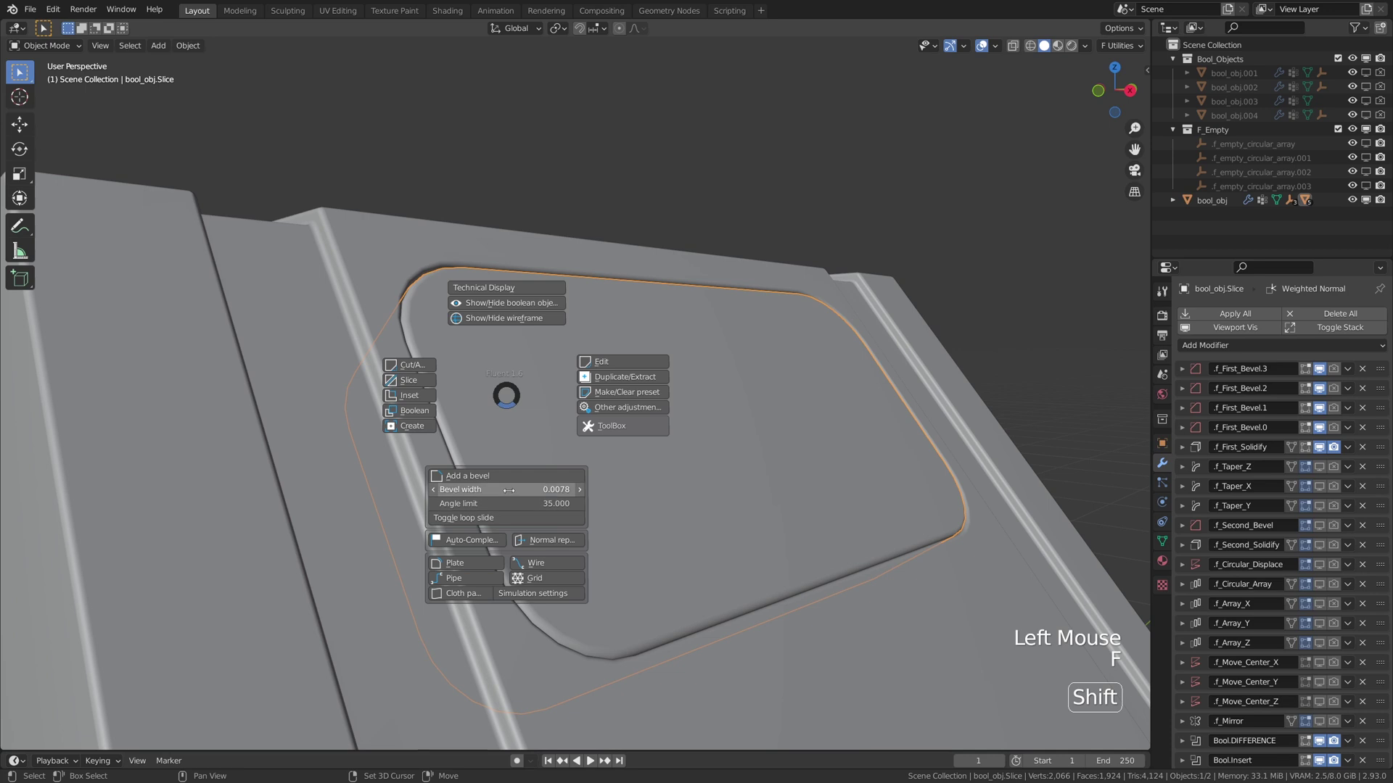
pyautogui.middleClick(609, 489)
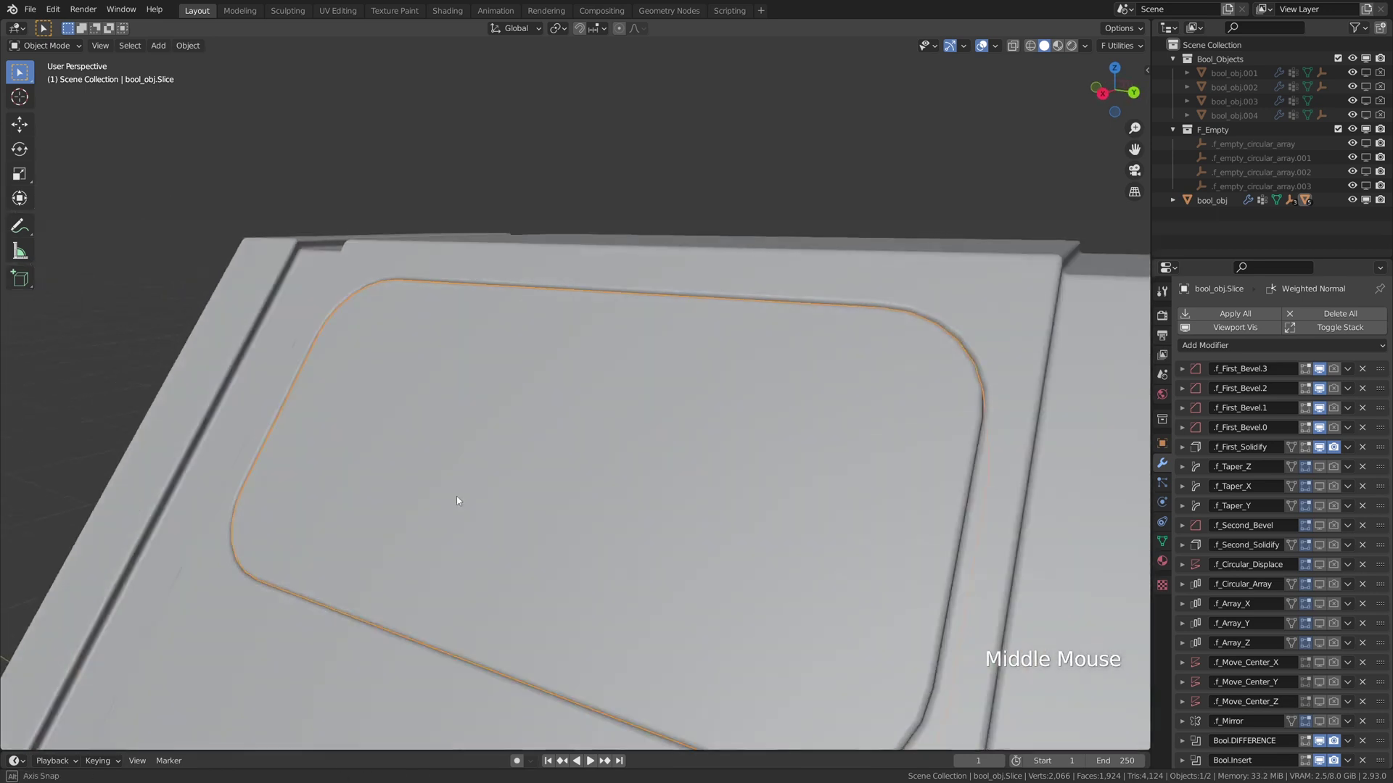
pyautogui.scroll(-3)
pyautogui.middleClick(493, 407)
pyautogui.press('f')
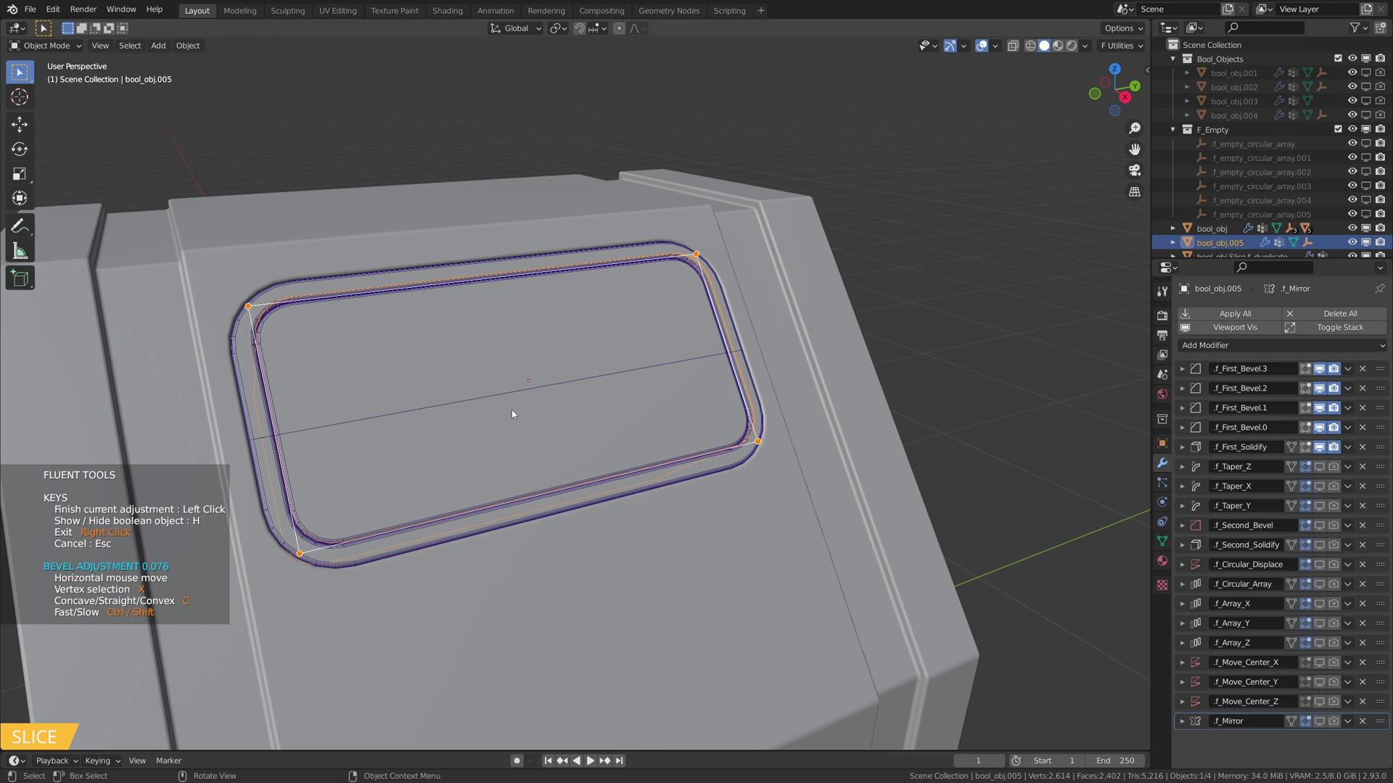
pyautogui.middleClick(464, 422)
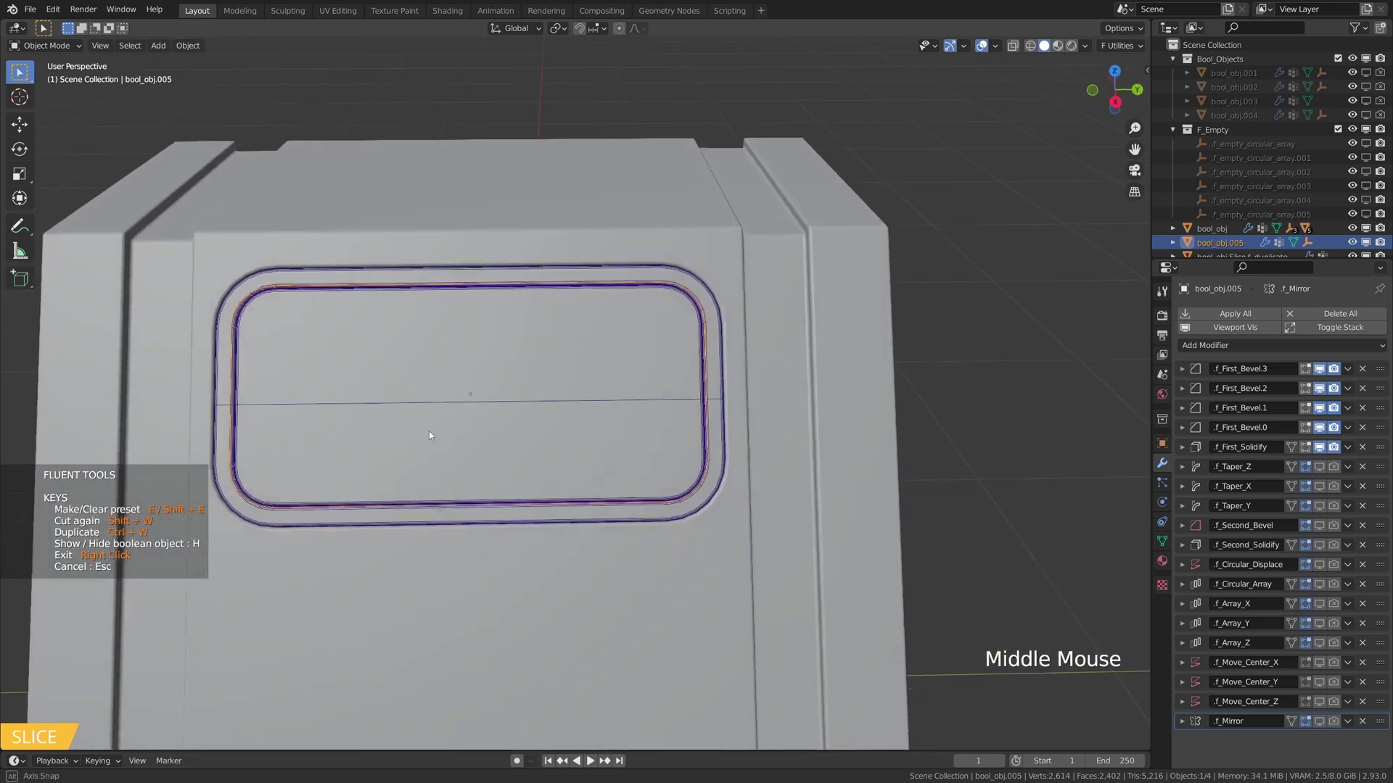
pyautogui.middleClick(484, 400)
# Inset a shallow rectangular panel into the console body just below the screen and set its solidify.
pyautogui.click(890, 268)
pyautogui.middleClick(975, 280)
pyautogui.scroll(-3)
pyautogui.middleClick(672, 435)
pyautogui.click(553, 389)
pyautogui.press('f')
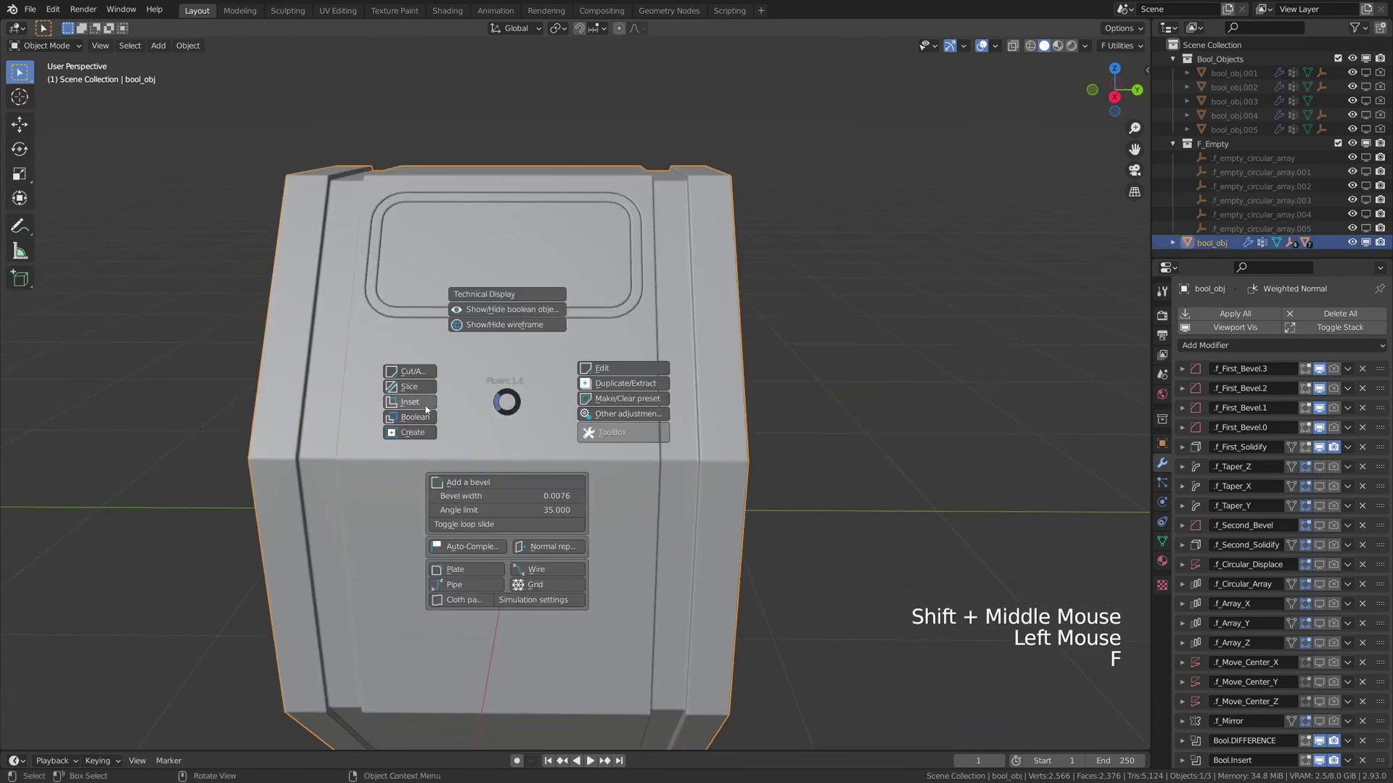
pyautogui.middleClick(573, 423)
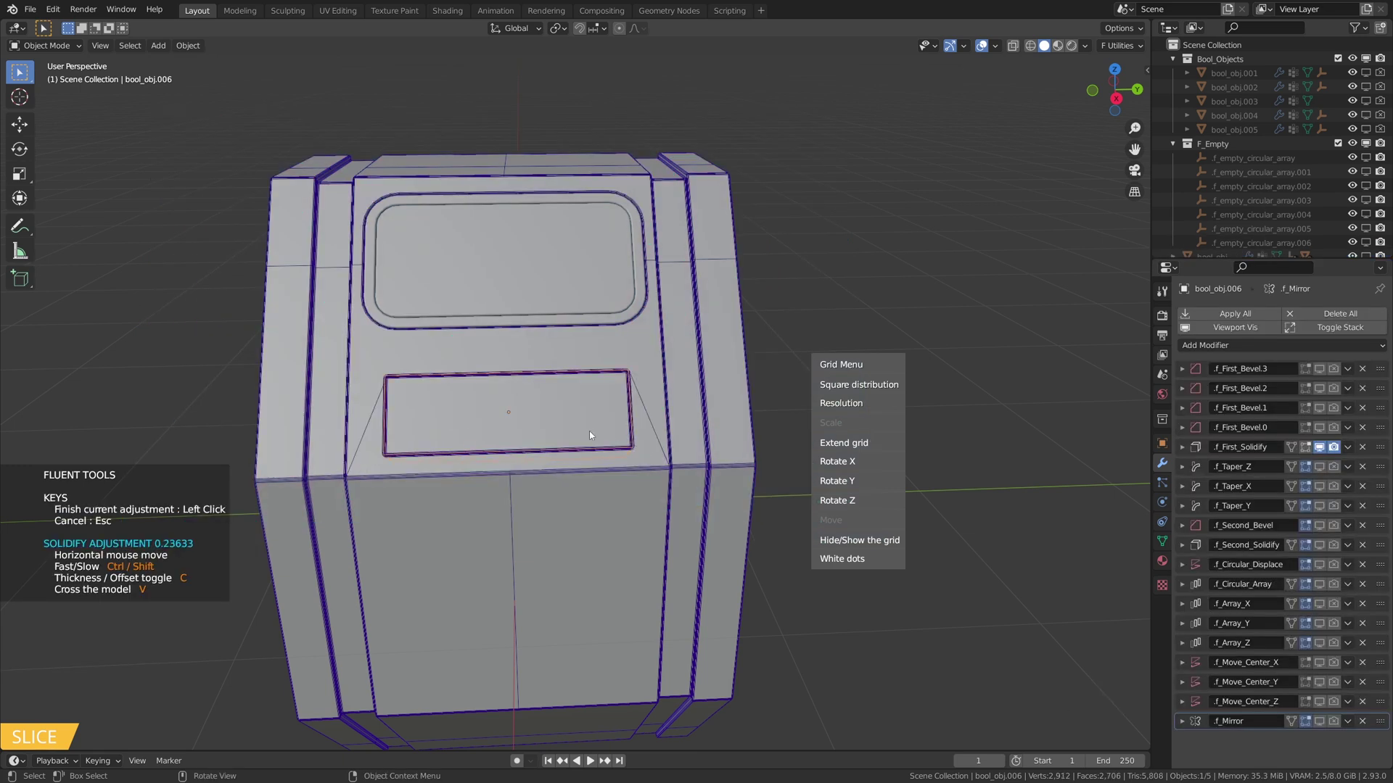
pyautogui.middleClick(577, 415)
pyautogui.middleClick(611, 398)
pyautogui.scroll(3)
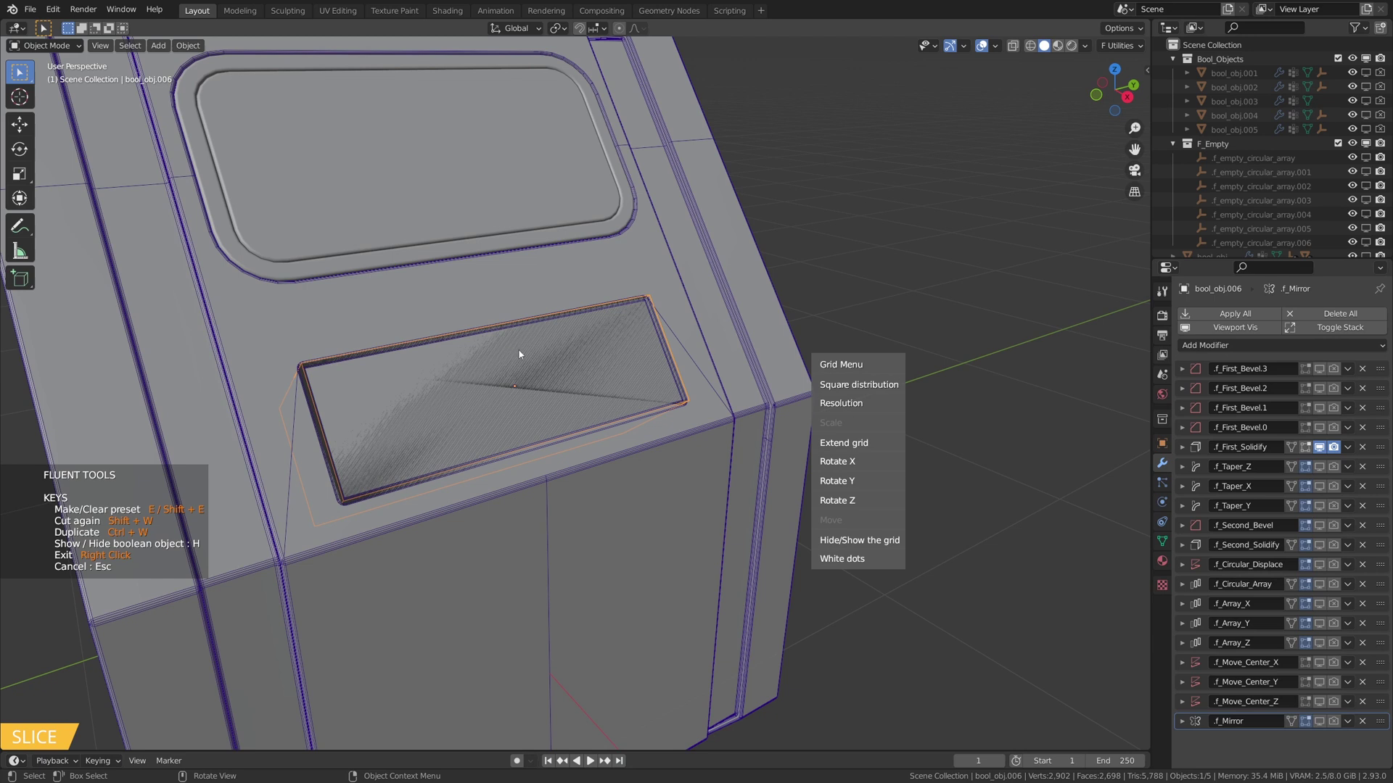
pyautogui.scroll(-3)
pyautogui.middleClick(506, 449)
# Tweak the groove cutter bool_obj.001 in Edit Mode so the grooves follow the slanted front.
pyautogui.click(724, 467)
pyautogui.middleClick(476, 323)
pyautogui.press('Tab')
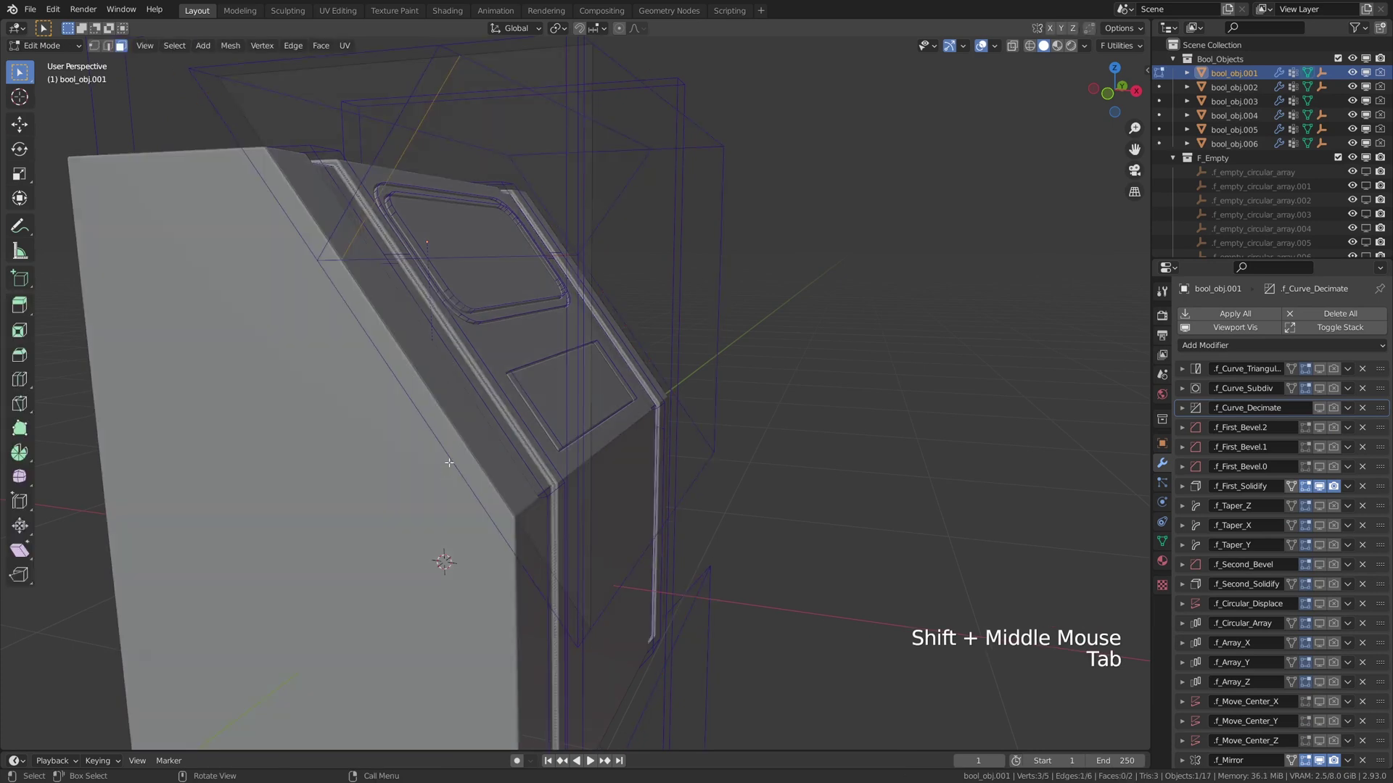
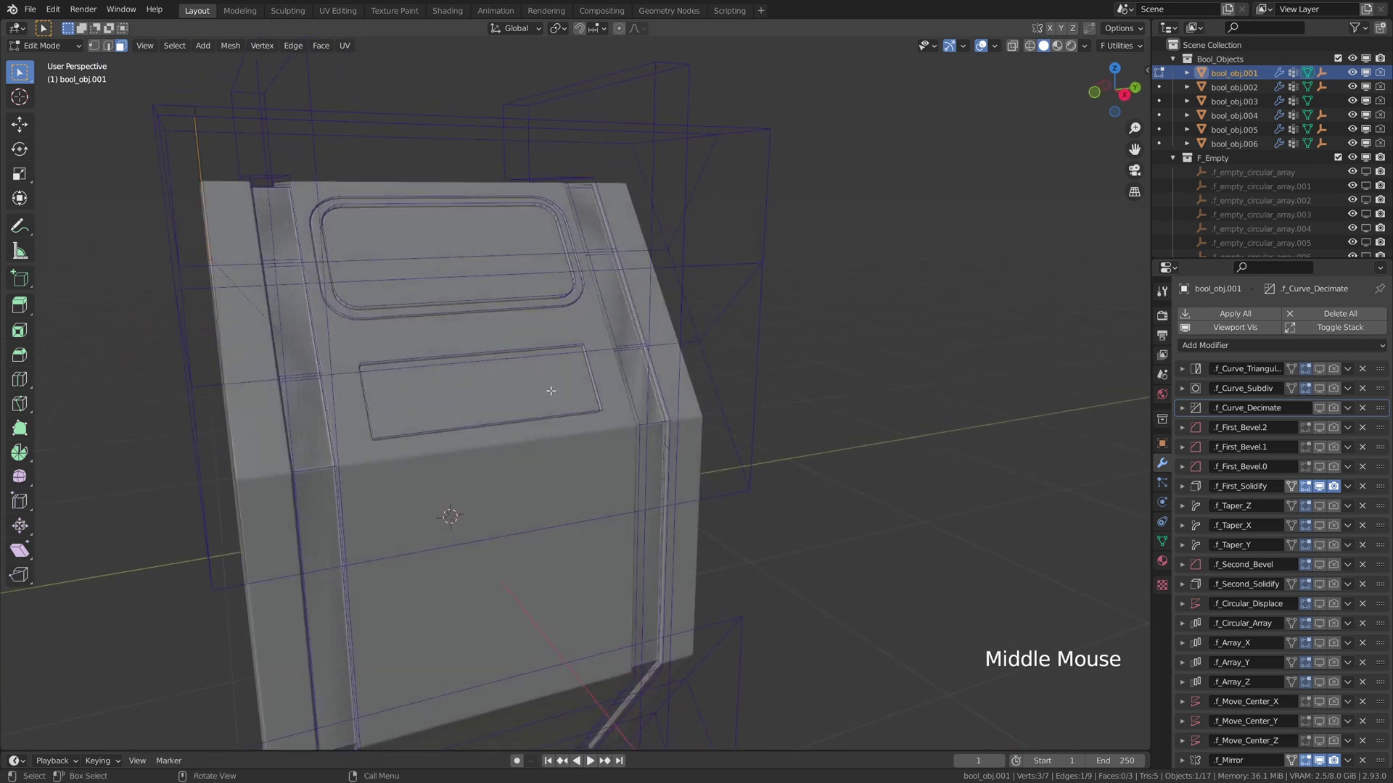
pyautogui.press('Tab')
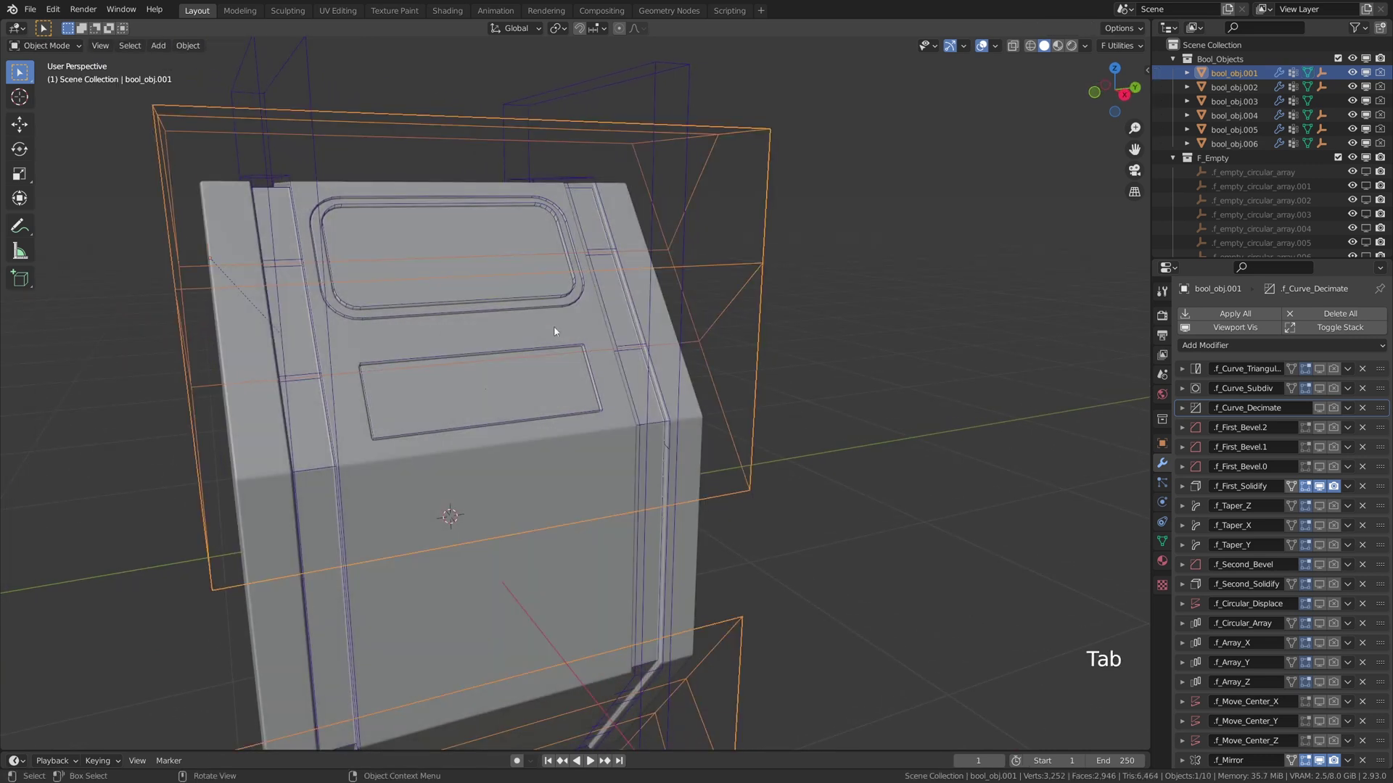
pyautogui.middleClick(502, 381)
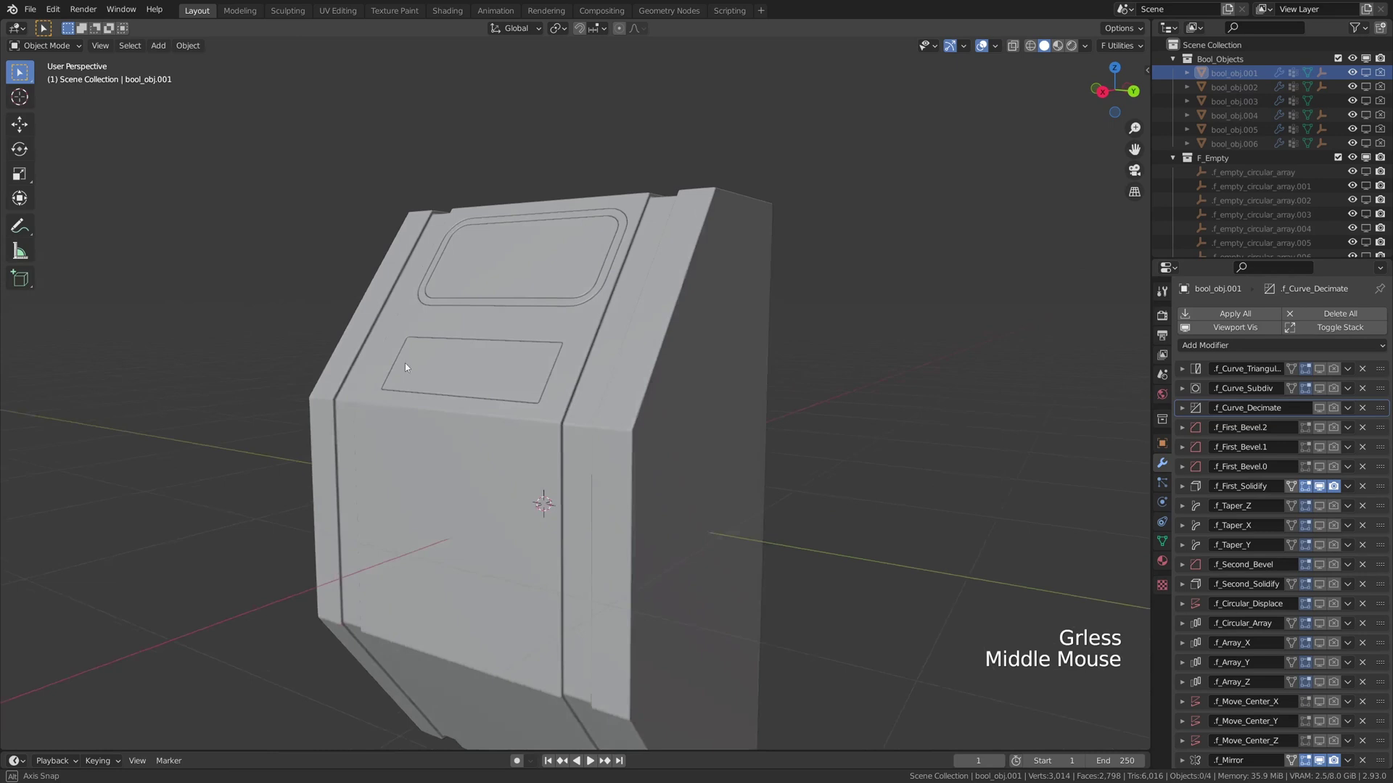
# Cut a small square key inside the keyboard panel and array it 10 in X by 3 in Y.
pyautogui.scroll(3)
pyautogui.middleClick(483, 419)
pyautogui.scroll(3)
pyautogui.click(450, 422)
pyautogui.press('f')
pyautogui.middleClick(434, 403)
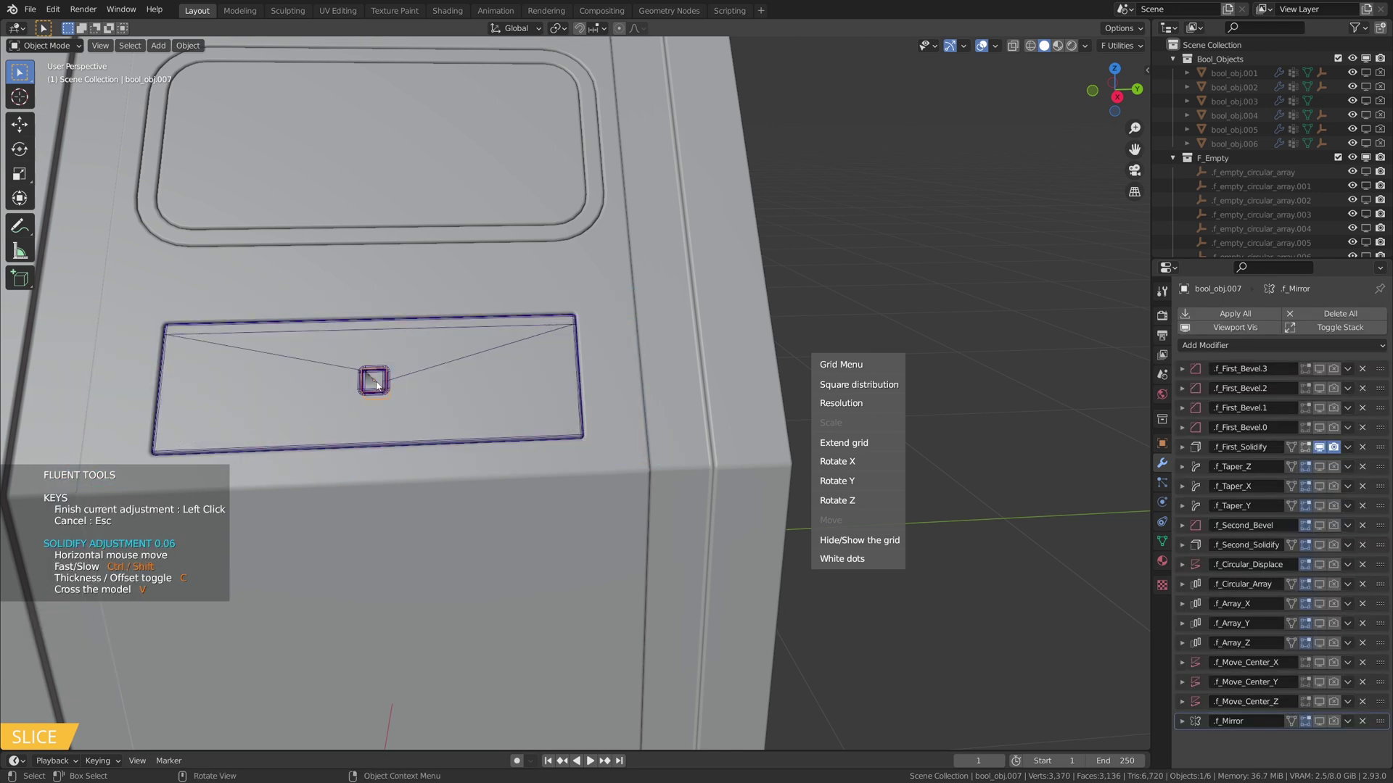
pyautogui.middleClick(451, 393)
pyautogui.scroll(3)
pyautogui.middleClick(474, 403)
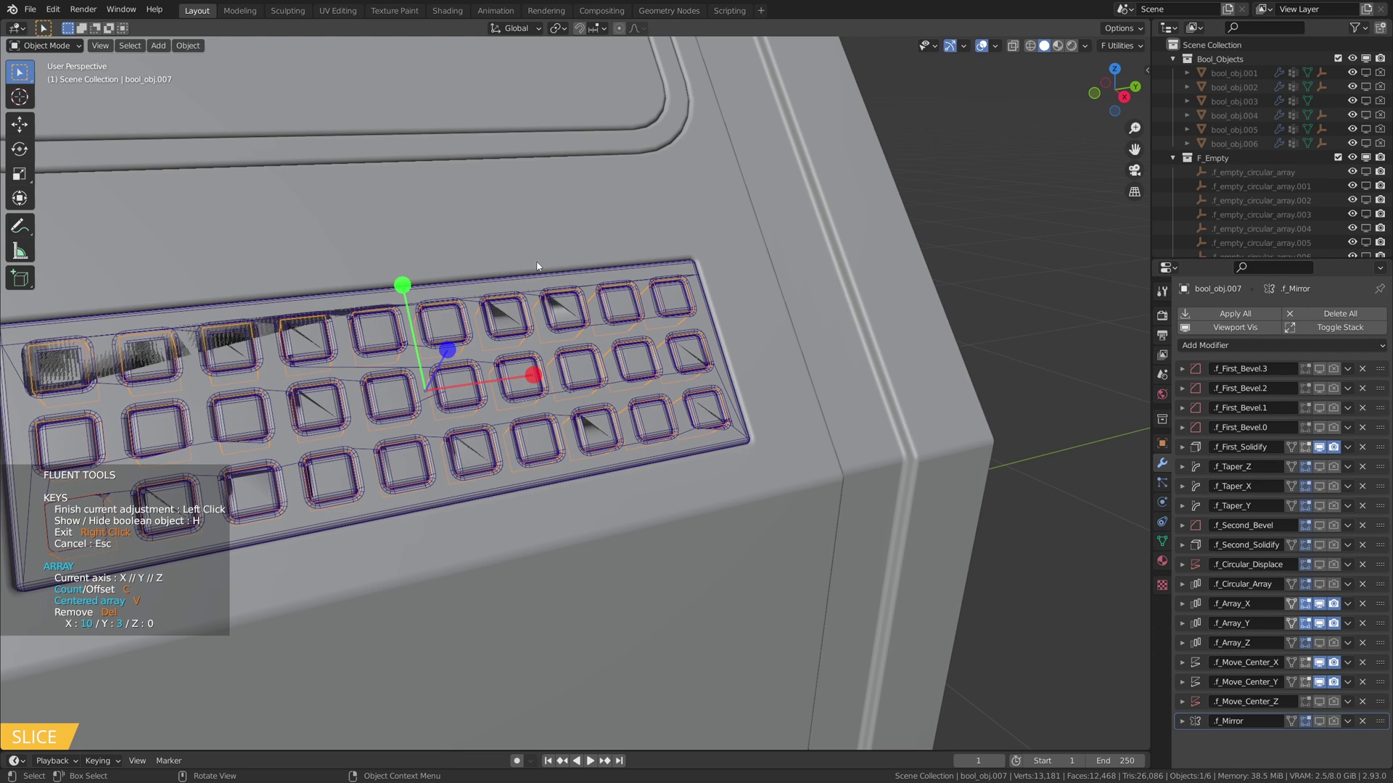
# Inspect the key grid, zoom out to the whole console and select the large bool_obj.001 cutter.
pyautogui.middleClick(606, 305)
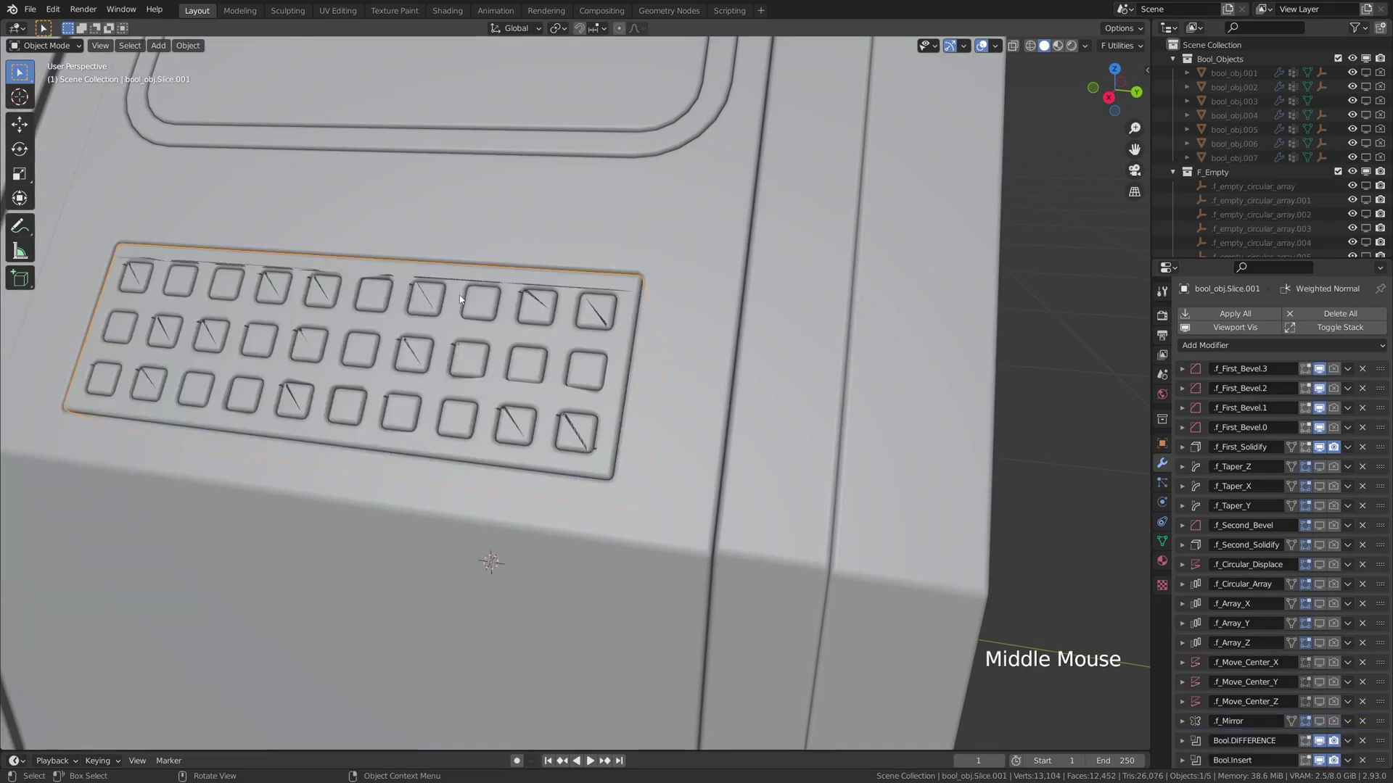
pyautogui.scroll(3)
pyautogui.middleClick(566, 320)
pyautogui.scroll(-3)
pyautogui.middleClick(616, 328)
pyautogui.press('f')
pyautogui.middleClick(371, 435)
pyautogui.scroll(3)
pyautogui.middleClick(329, 439)
pyautogui.scroll(-3)
pyautogui.middleClick(385, 447)
pyautogui.scroll(-3)
pyautogui.click(425, 408)
pyautogui.doubleClick(430, 414)
pyautogui.middleClick(595, 388)
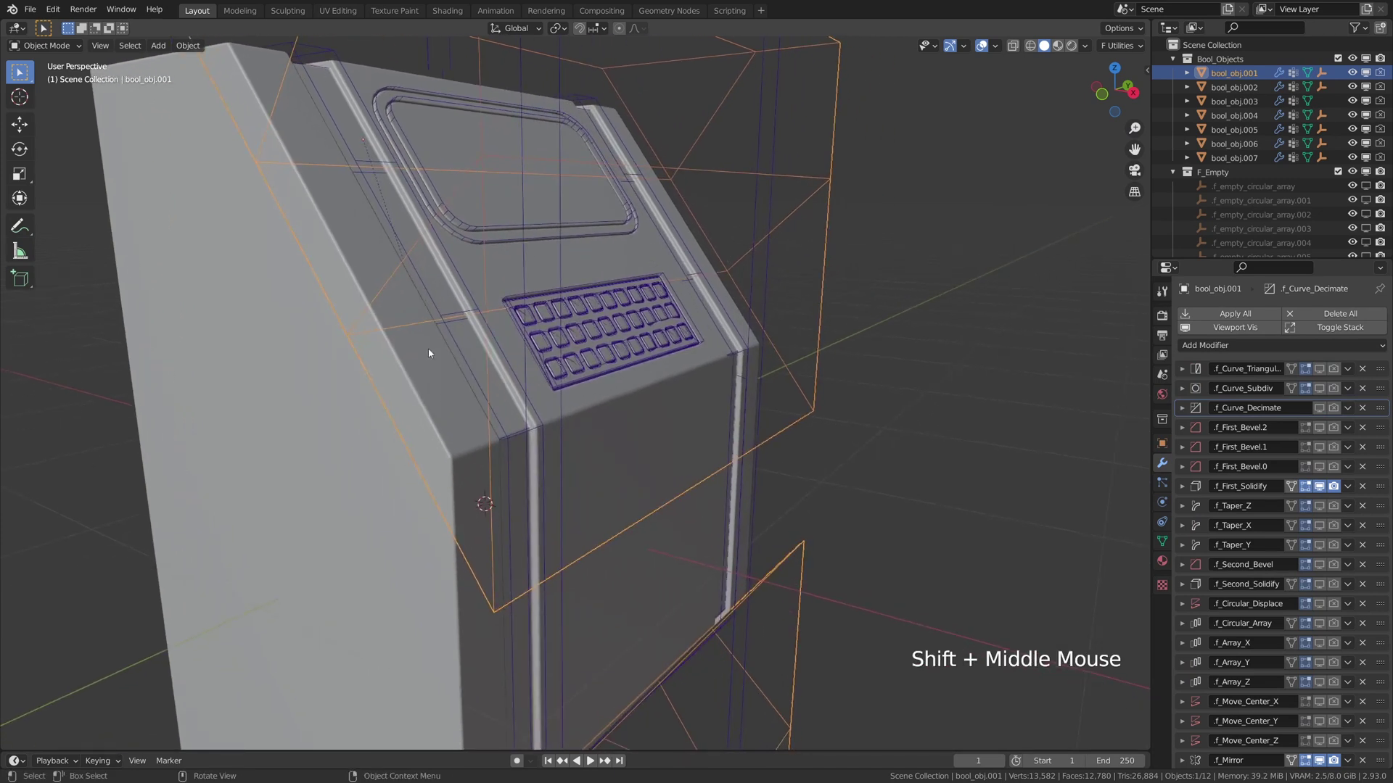
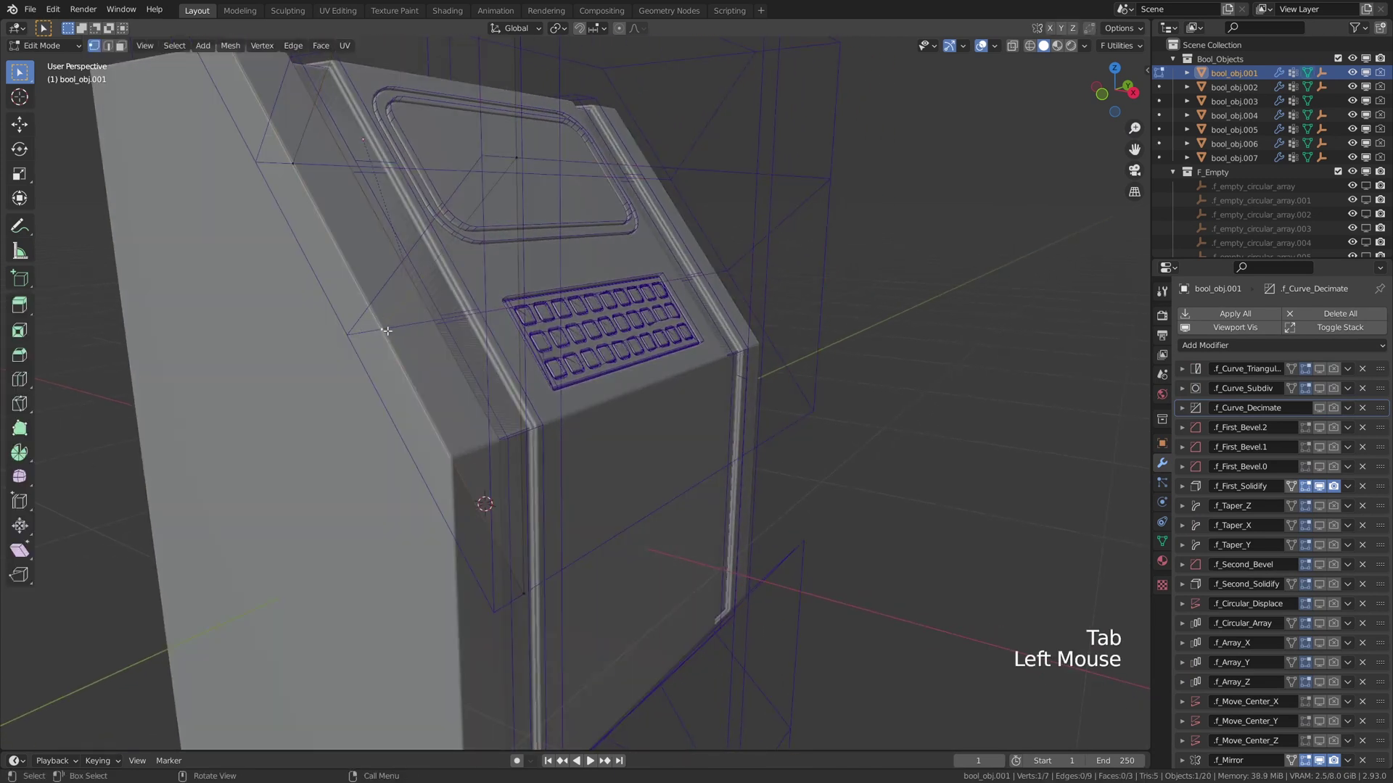
# Slide a cutter vertex along its edge and knife-cut new edges across the cutter's slanted side.
pyautogui.press('g')
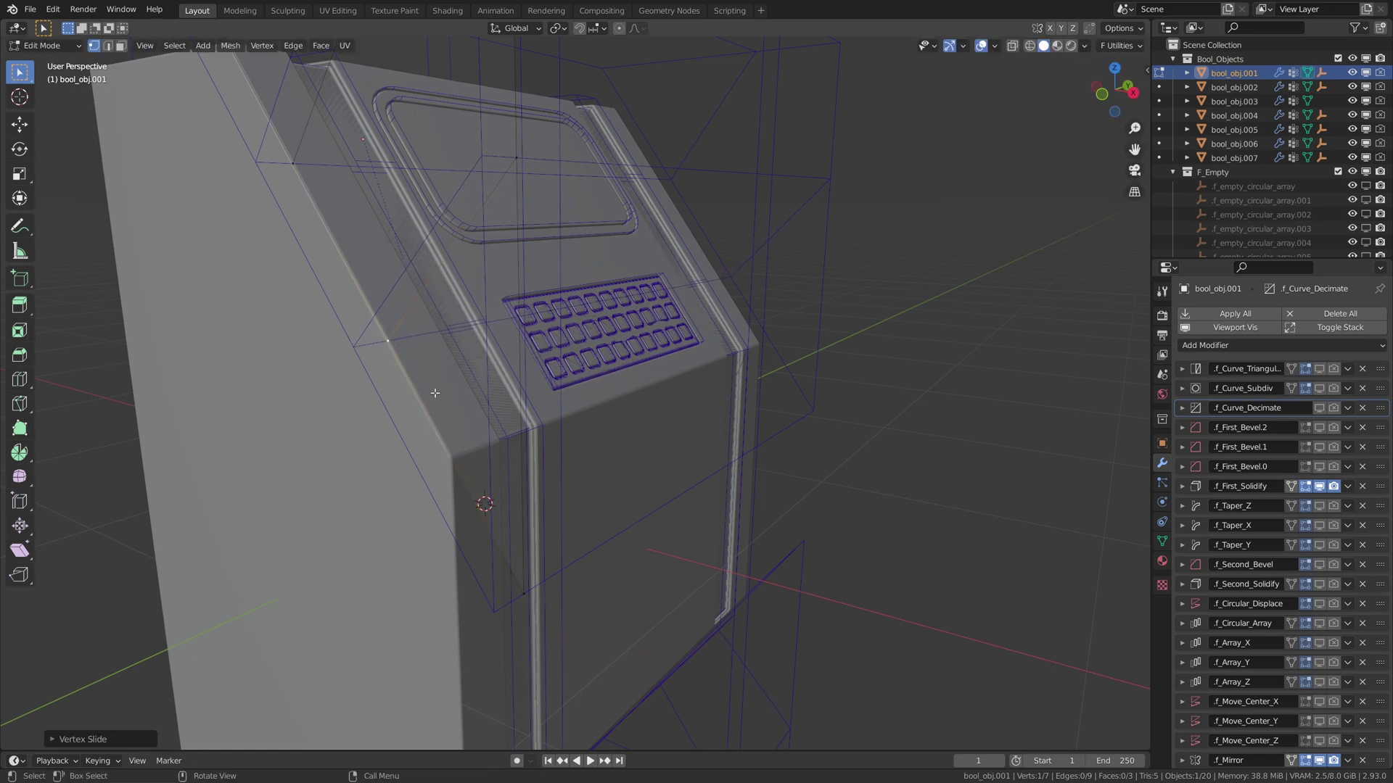
pyautogui.press('k')
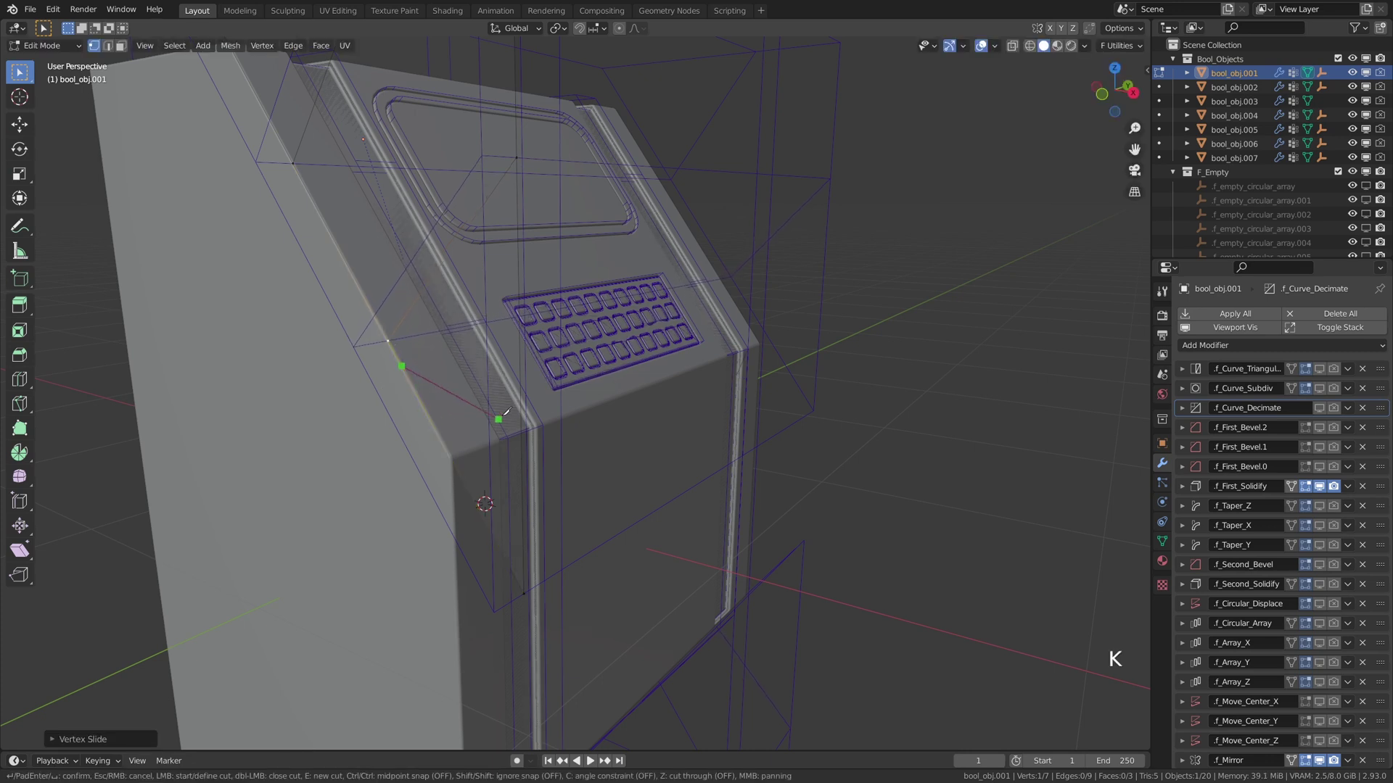
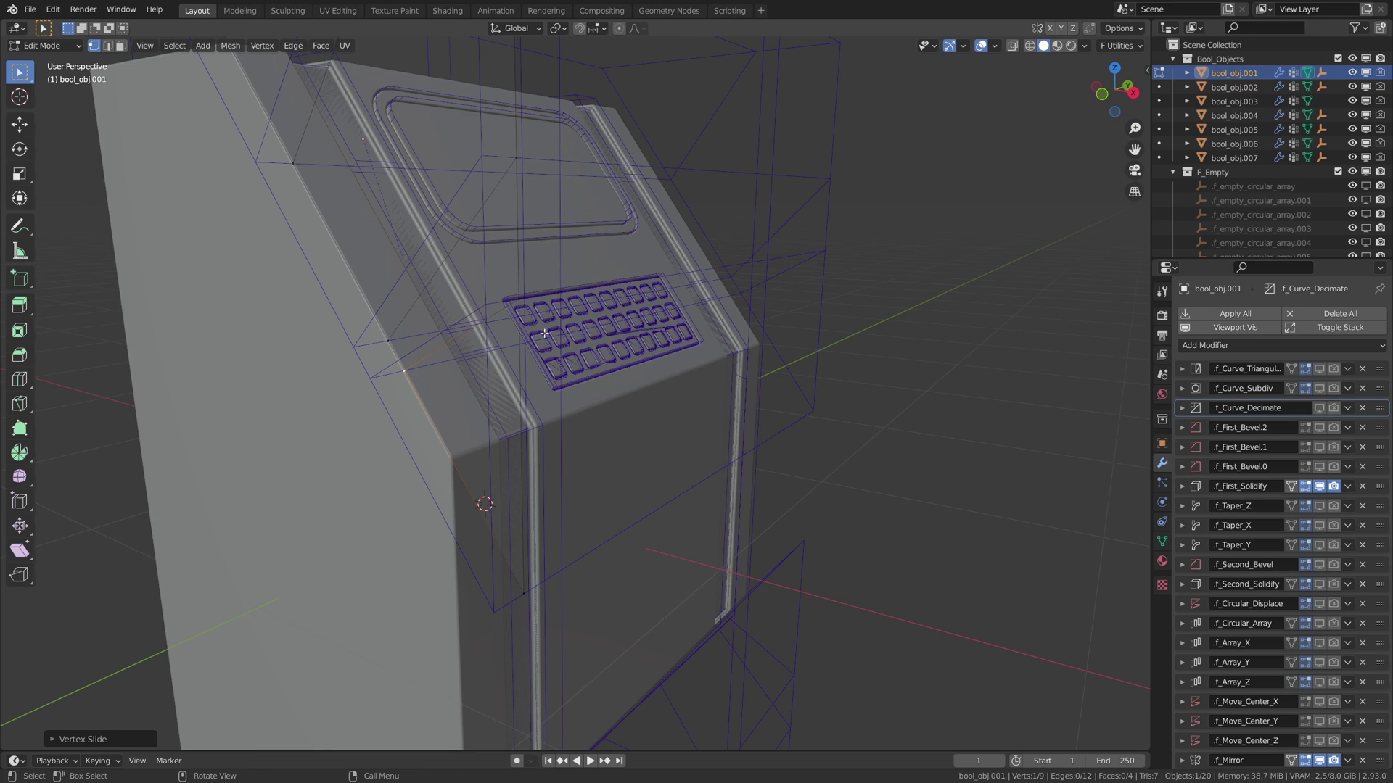
pyautogui.press('k')
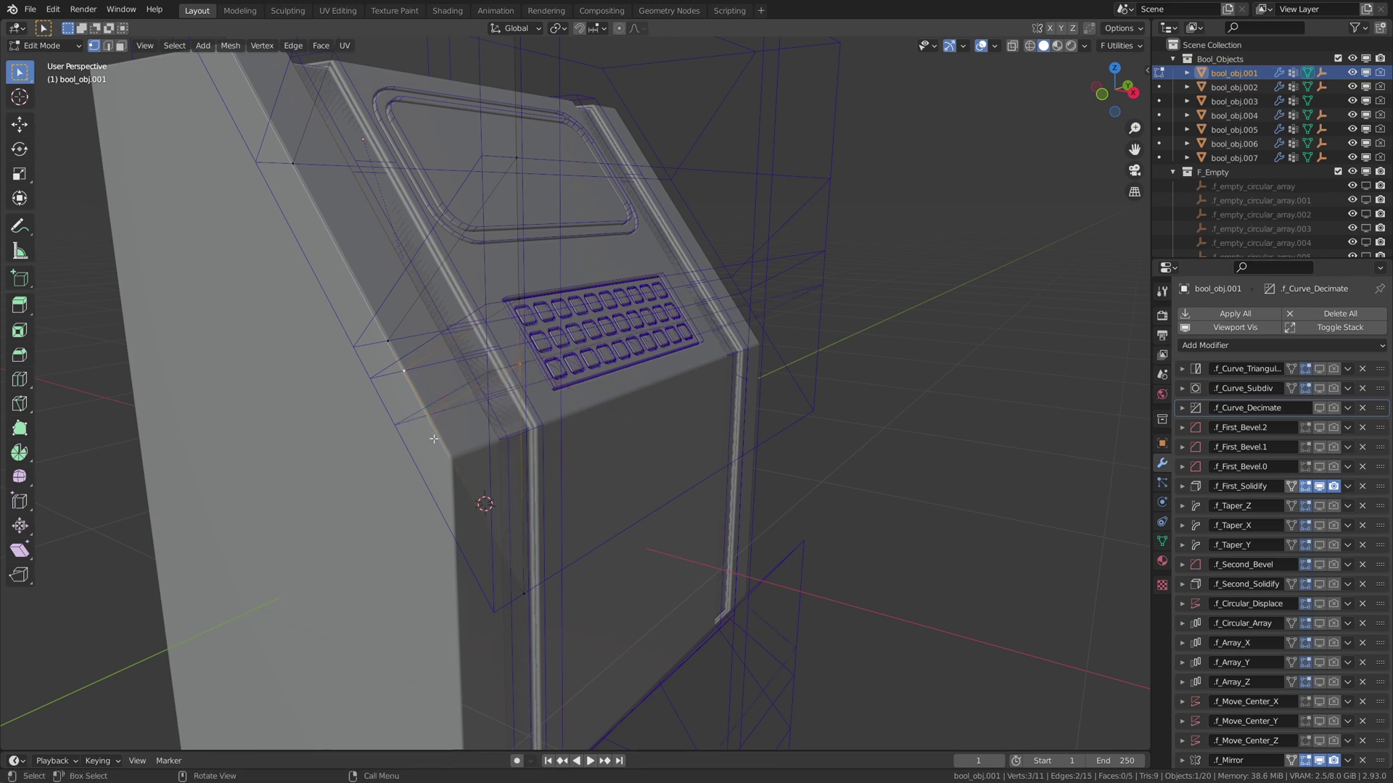
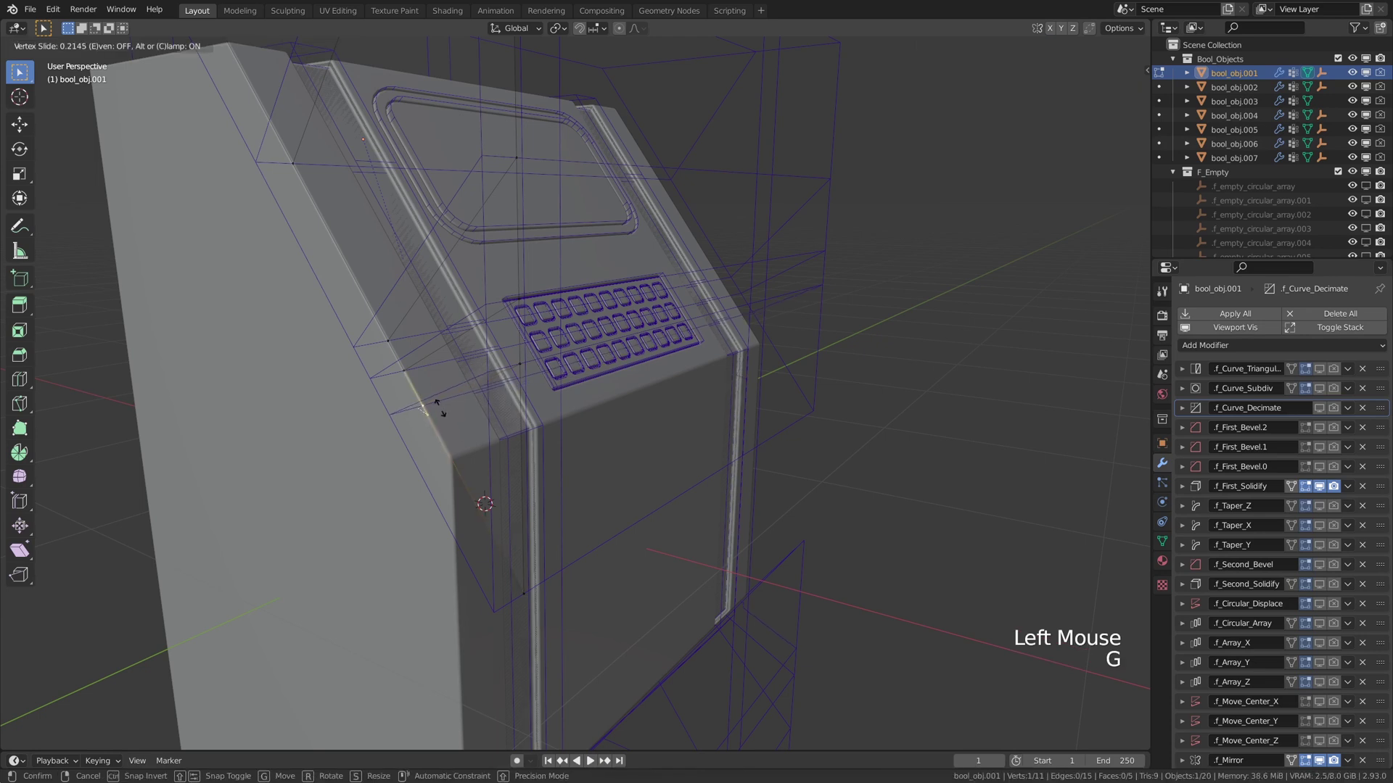
# Select both keyboard cutters and move them along Y down the console front.
pyautogui.press('Tab')
pyautogui.middleClick(761, 360)
pyautogui.scroll(3)
pyautogui.middleClick(589, 382)
pyautogui.middleClick(610, 360)
pyautogui.click(627, 373)
pyautogui.press('f')
pyautogui.middleClick(680, 311)
pyautogui.scroll(-3)
pyautogui.middleClick(651, 330)
pyautogui.middleClick(606, 345)
pyautogui.scroll(3)
pyautogui.middleClick(579, 327)
pyautogui.click(743, 316)
pyautogui.middleClick(716, 303)
pyautogui.scroll(3)
pyautogui.click(783, 188)
pyautogui.scroll(-3)
pyautogui.press('g')
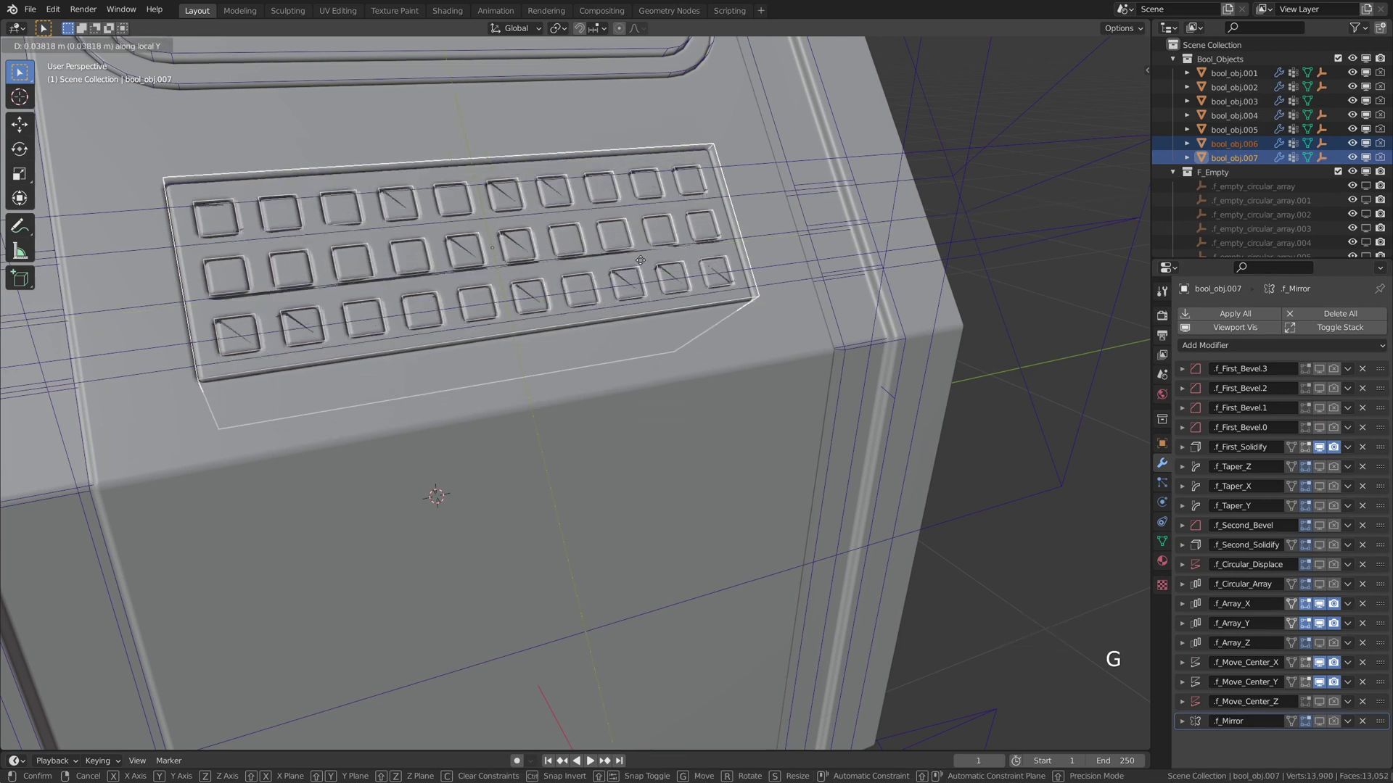
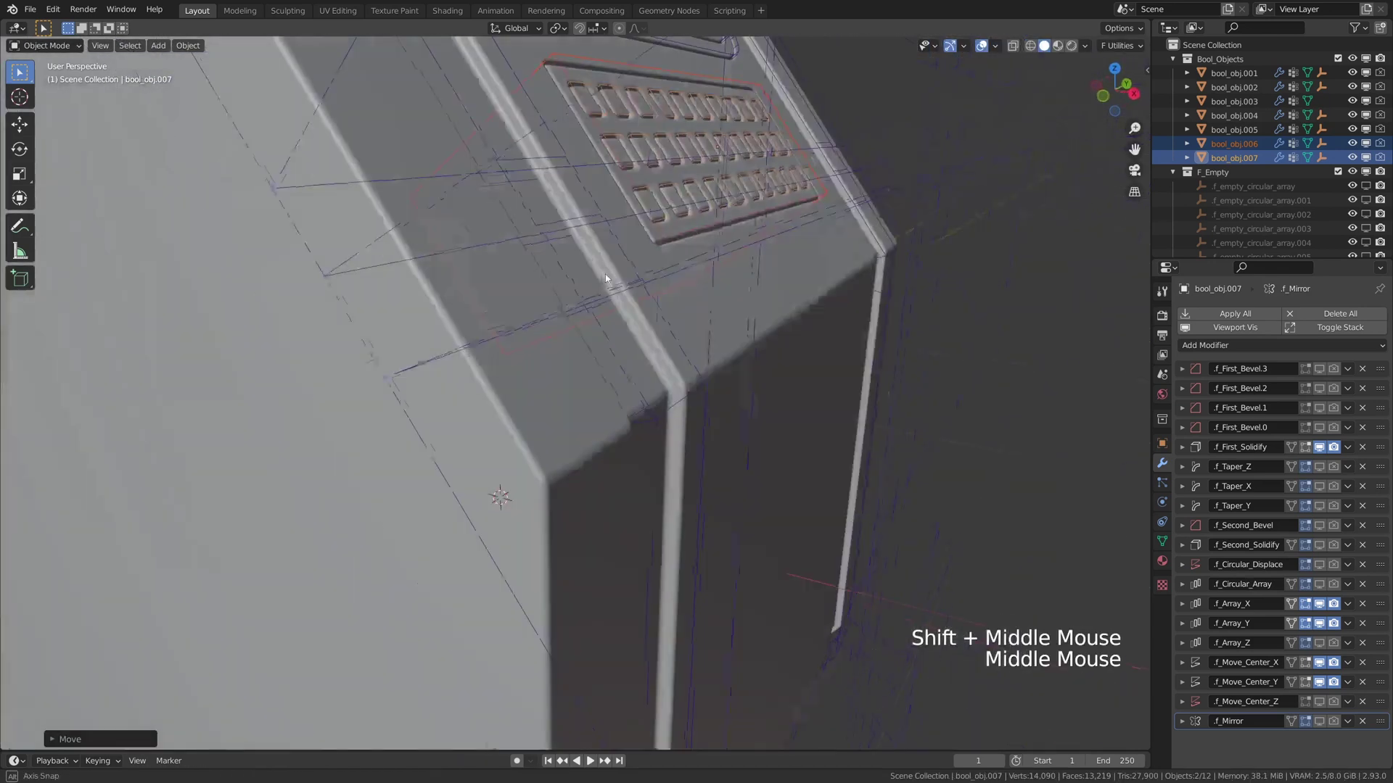
# Slide bool_obj.001's vertices to match the moved keyboard, then select the console body.
pyautogui.scroll(-3)
pyautogui.click(470, 383)
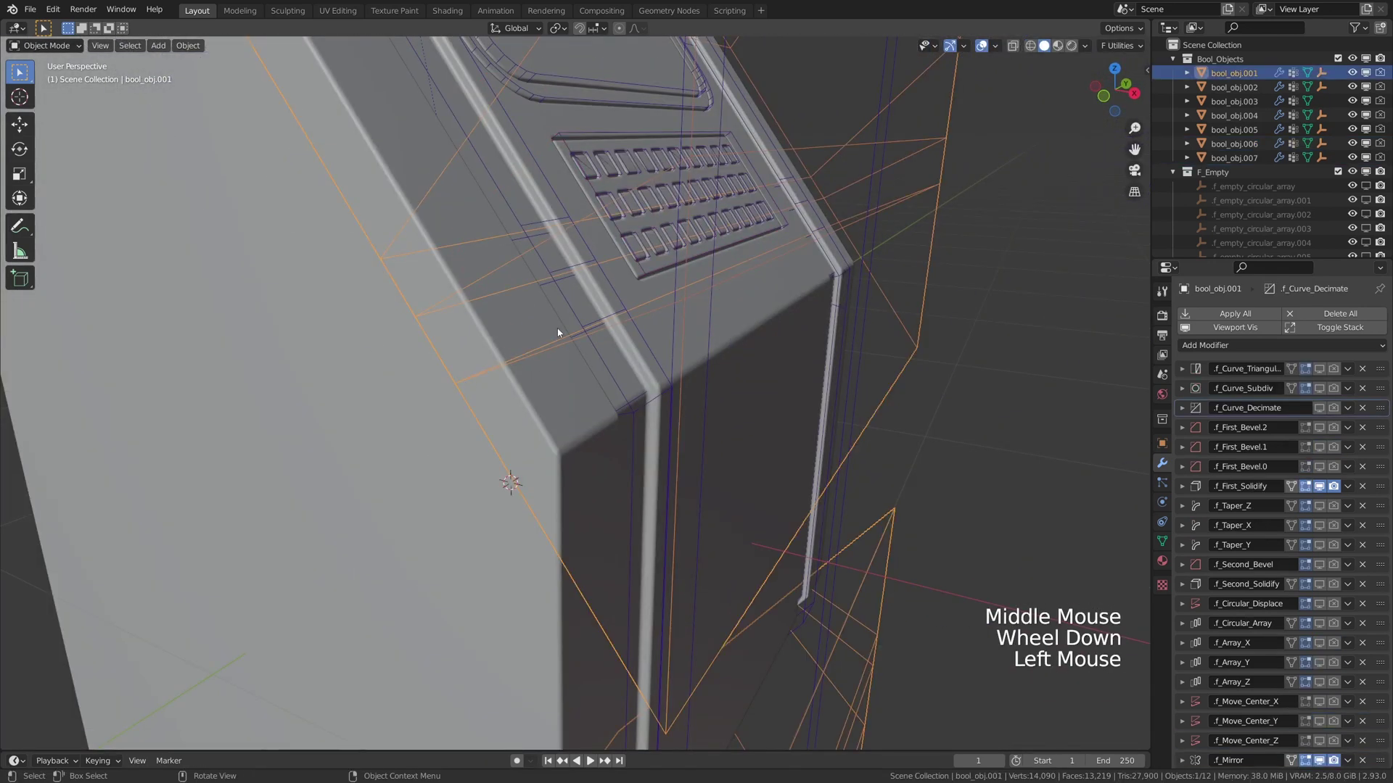
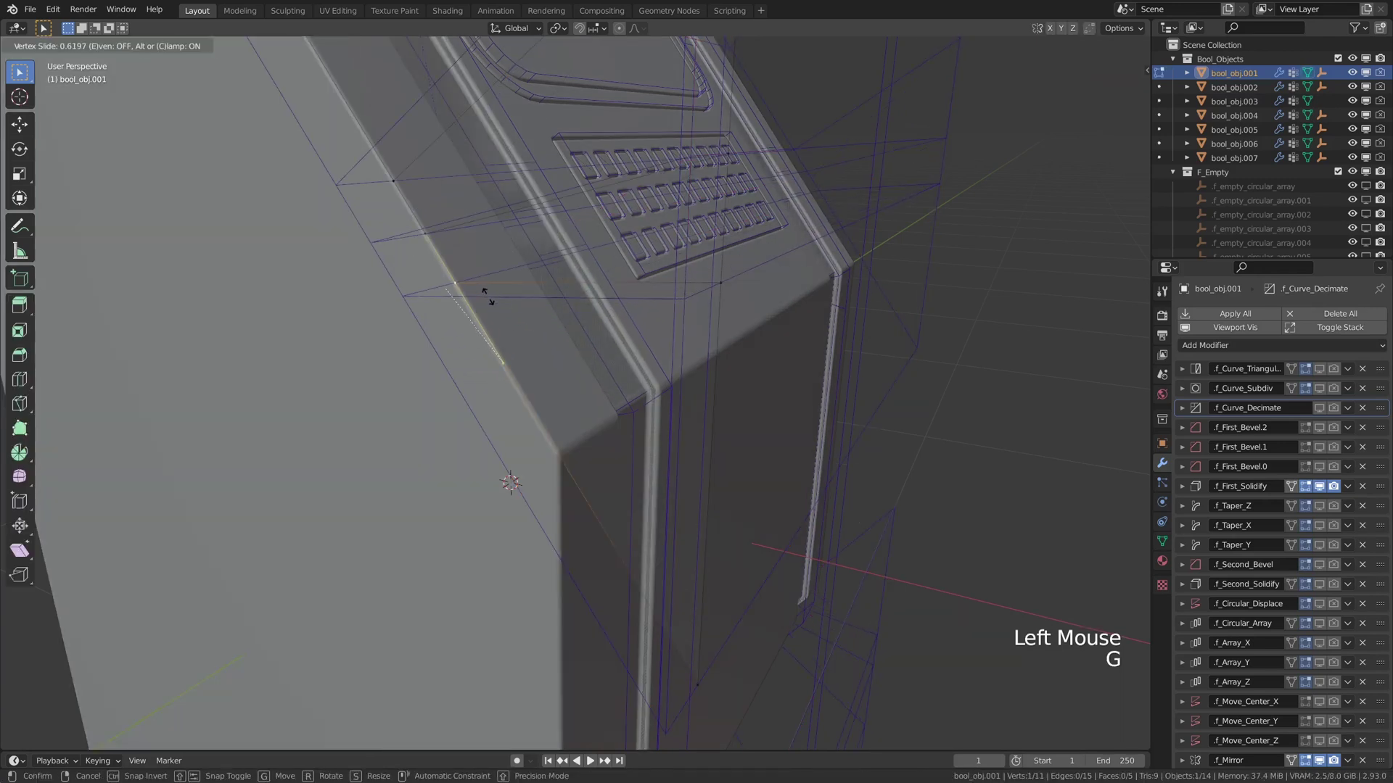
pyautogui.press('Tab')
pyautogui.press('Tab')
pyautogui.middleClick(708, 272)
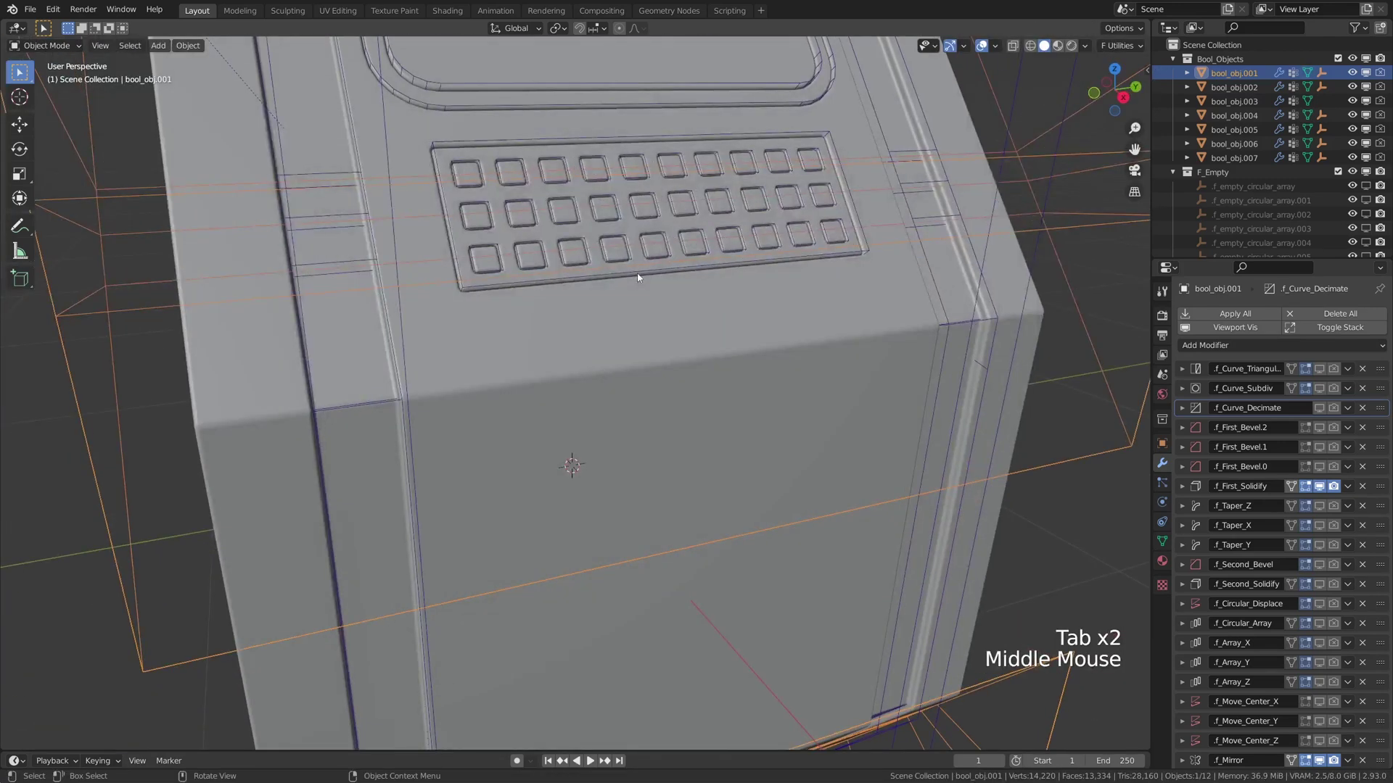
pyautogui.middleClick(728, 288)
pyautogui.click(646, 373)
# Slice a thin rectangular slot below the keyboard with Fluent and give it solidify depth.
pyautogui.press('f')
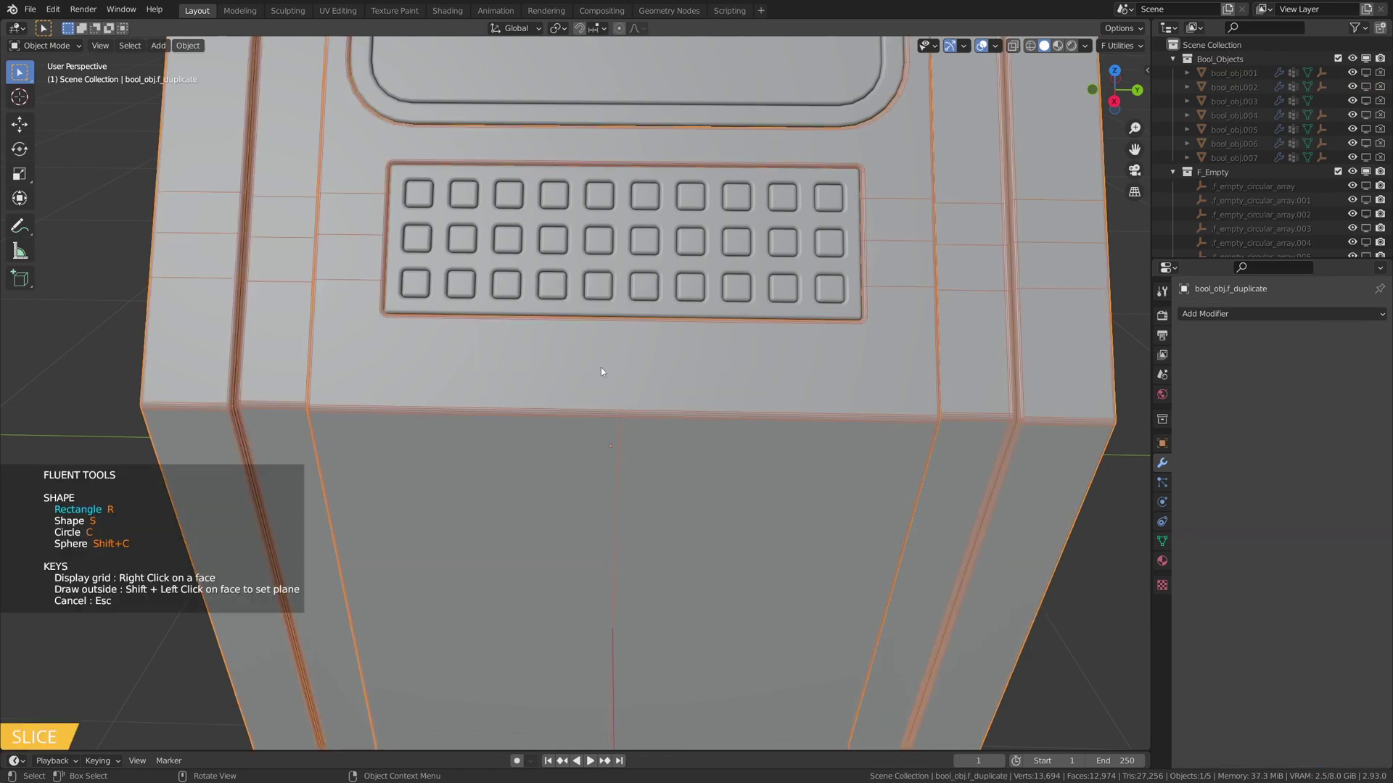
pyautogui.middleClick(712, 306)
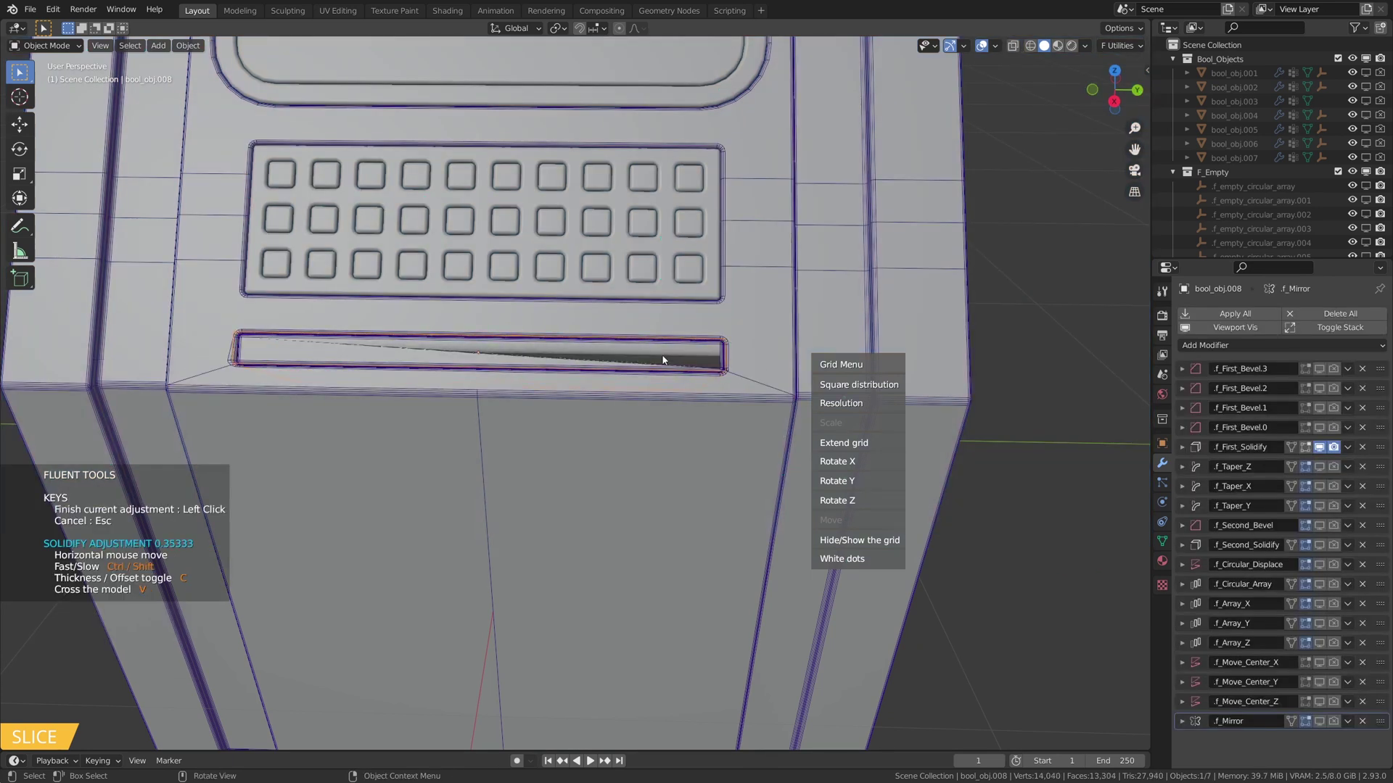
pyautogui.middleClick(624, 351)
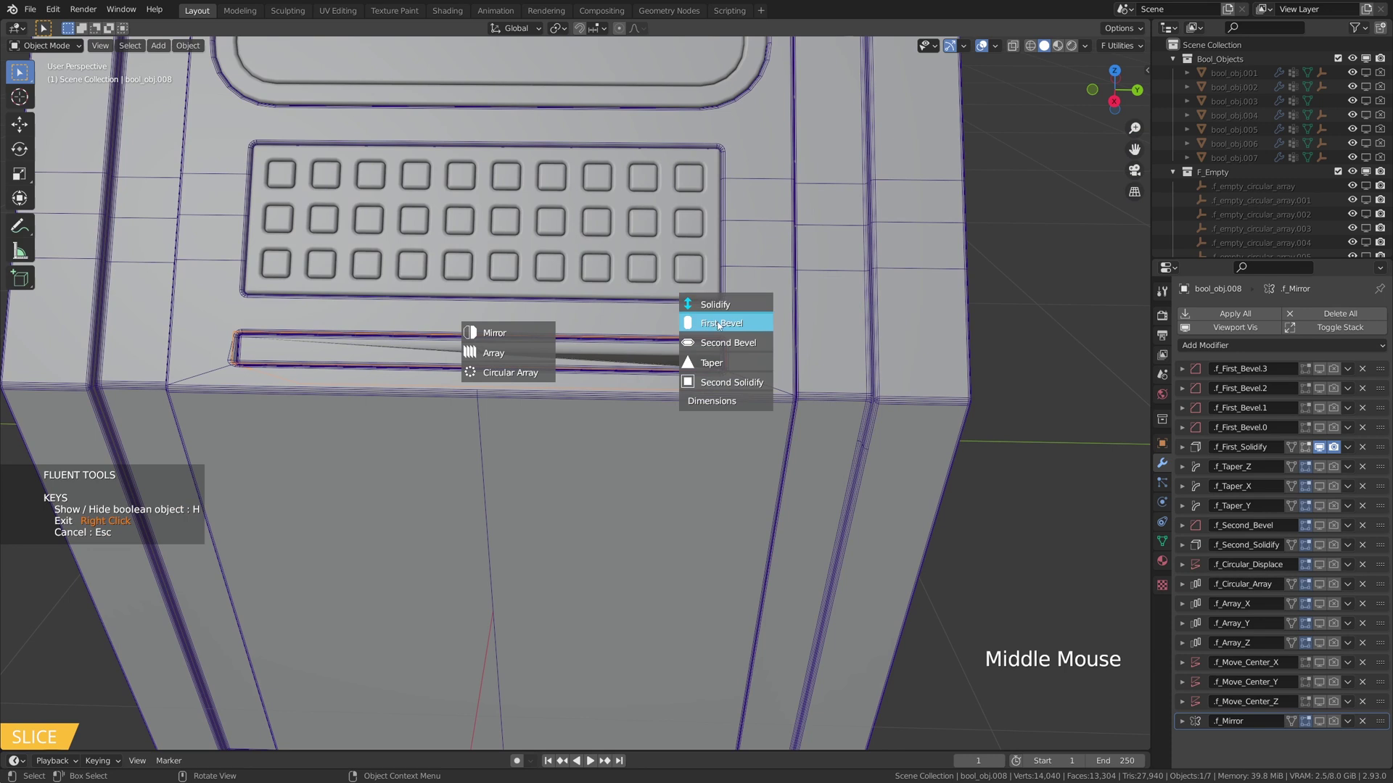
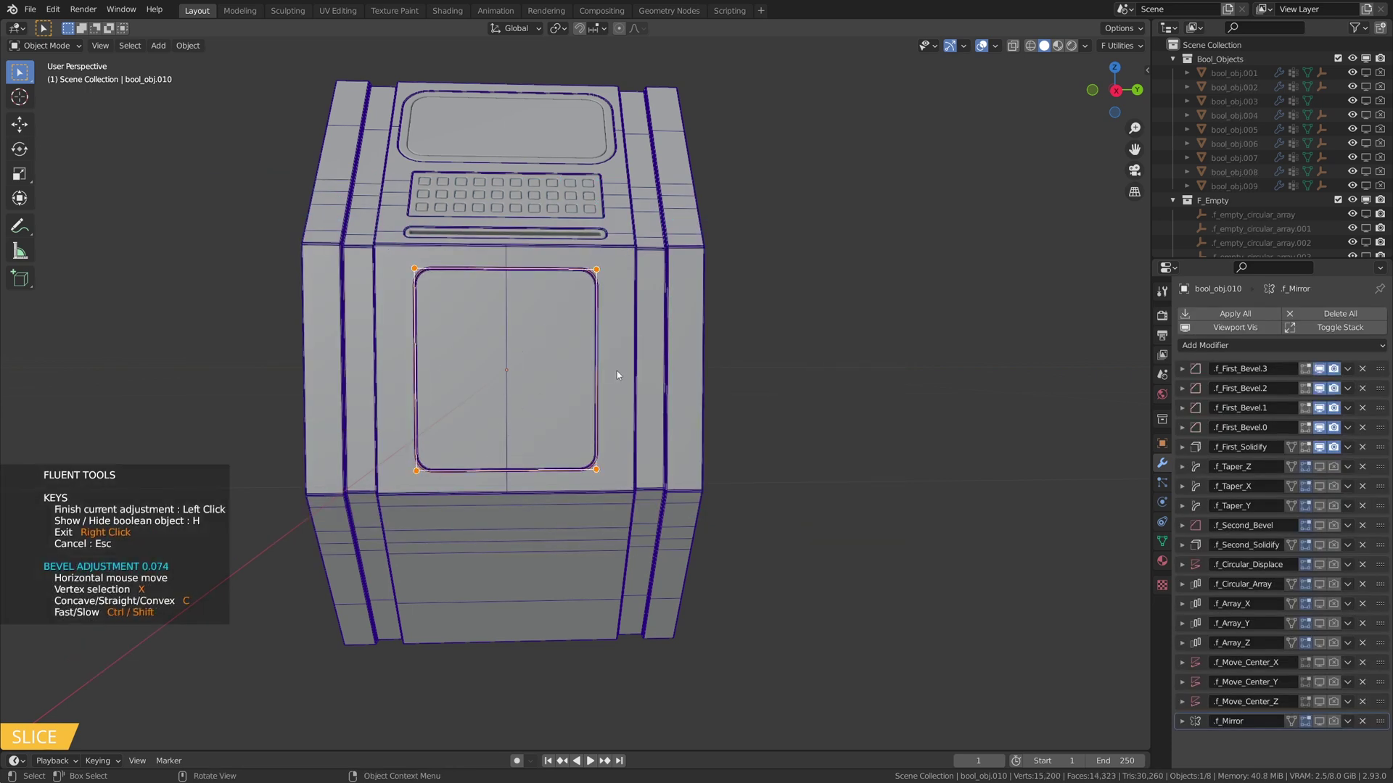
# Orbit around the console to review the rounded door panel sliced below the slot.
pyautogui.middleClick(566, 351)
# Draw a small rectangular handle recess cut near the bottom of the door and set its depth.
pyautogui.scroll(3)
pyautogui.middleClick(528, 360)
pyautogui.scroll(3)
pyautogui.click(489, 351)
pyautogui.press('f')
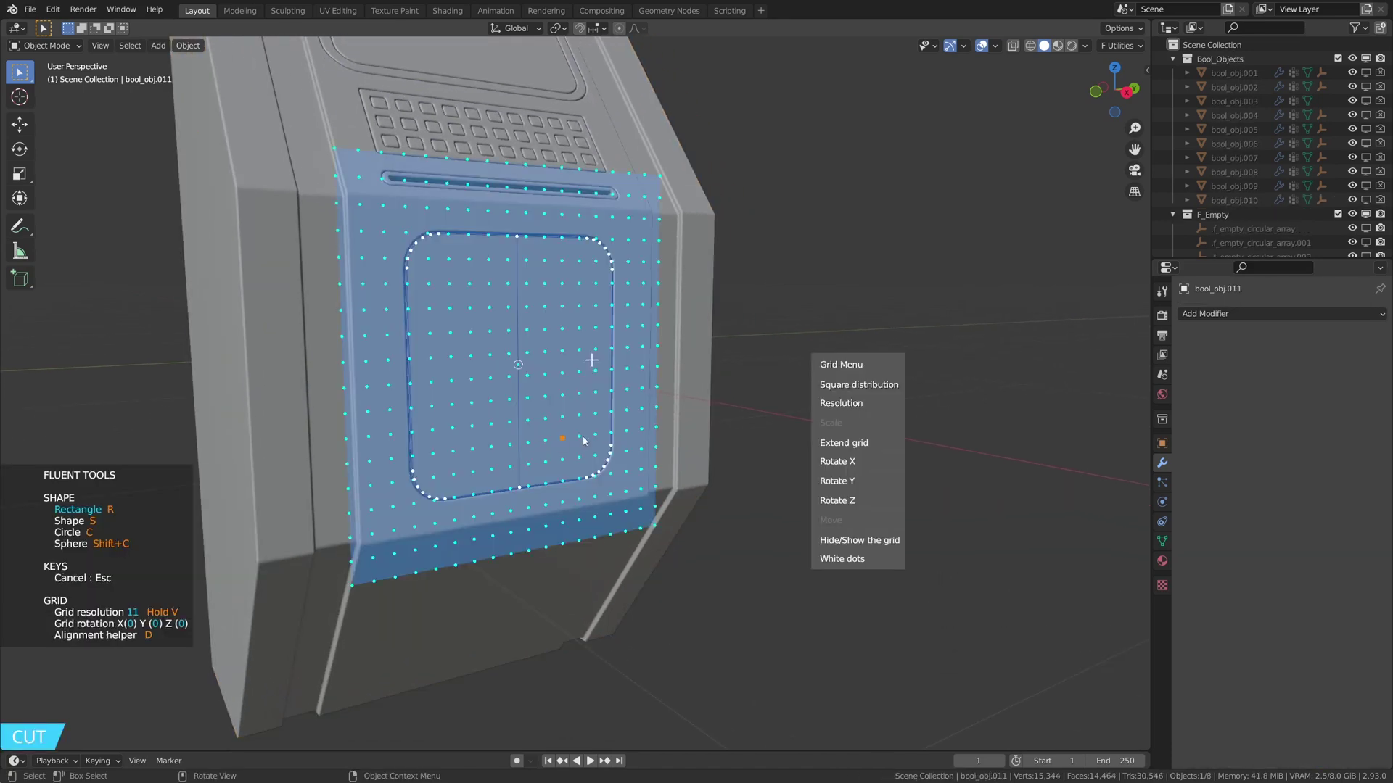
pyautogui.middleClick(558, 398)
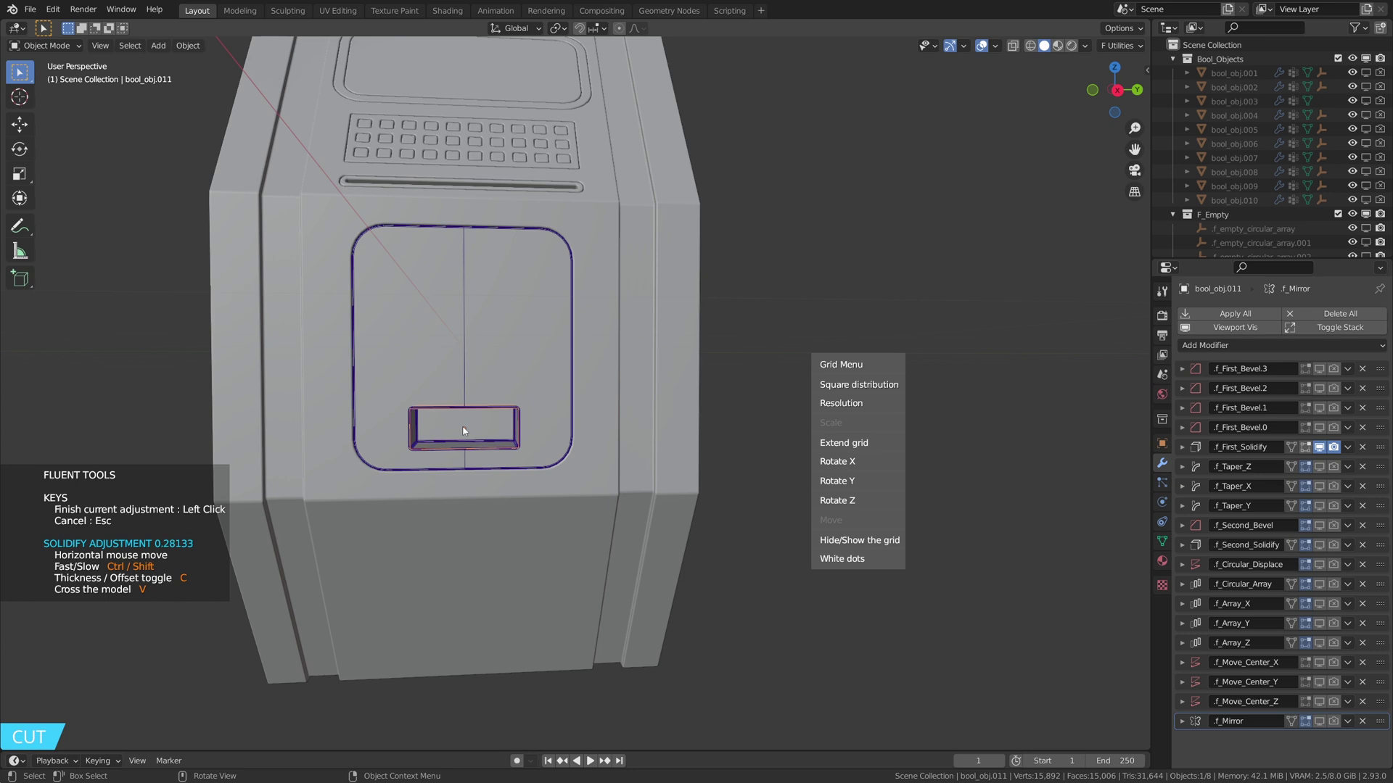
pyautogui.middleClick(568, 431)
pyautogui.scroll(3)
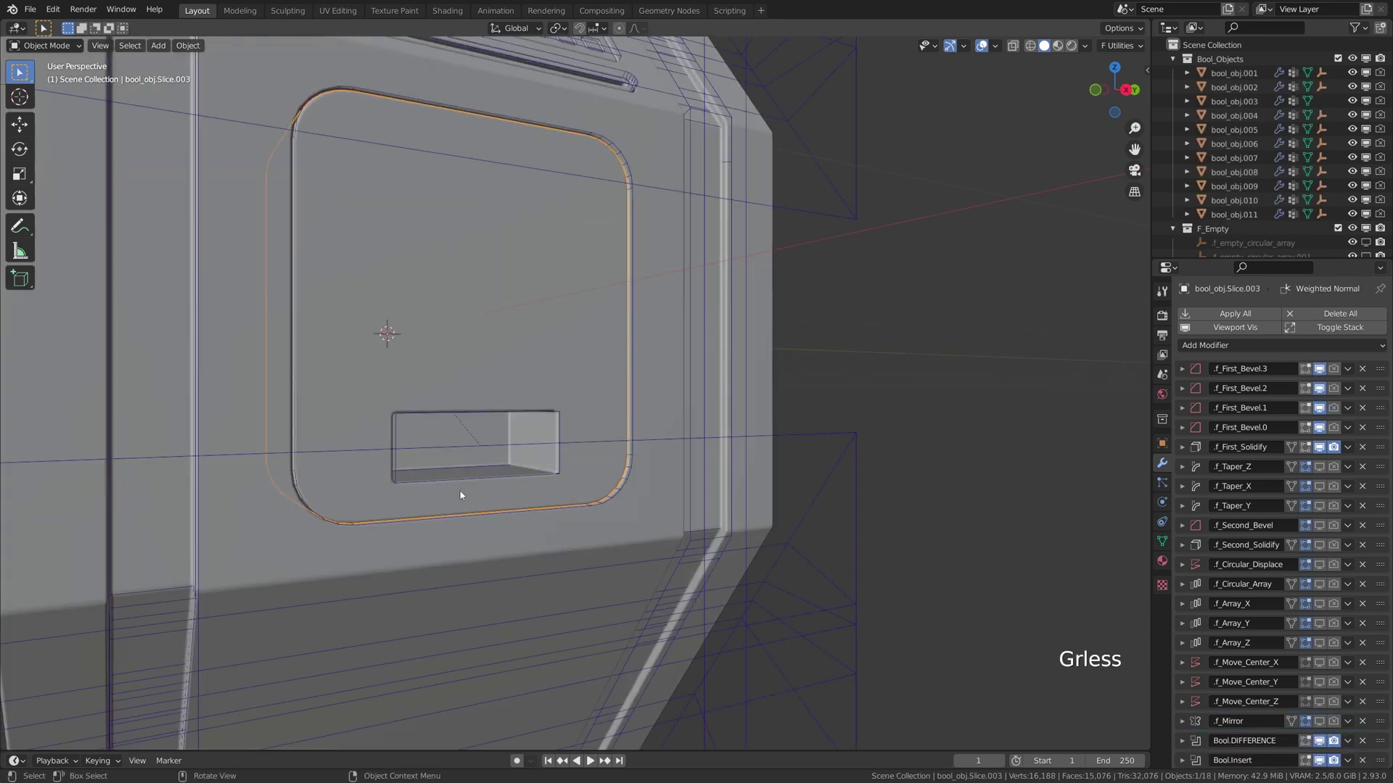
# Select the handle recess cutter box and inspect it from several angles.
pyautogui.click(460, 482)
pyautogui.middleClick(543, 435)
pyautogui.scroll(3)
pyautogui.middleClick(524, 447)
pyautogui.middleClick(484, 426)
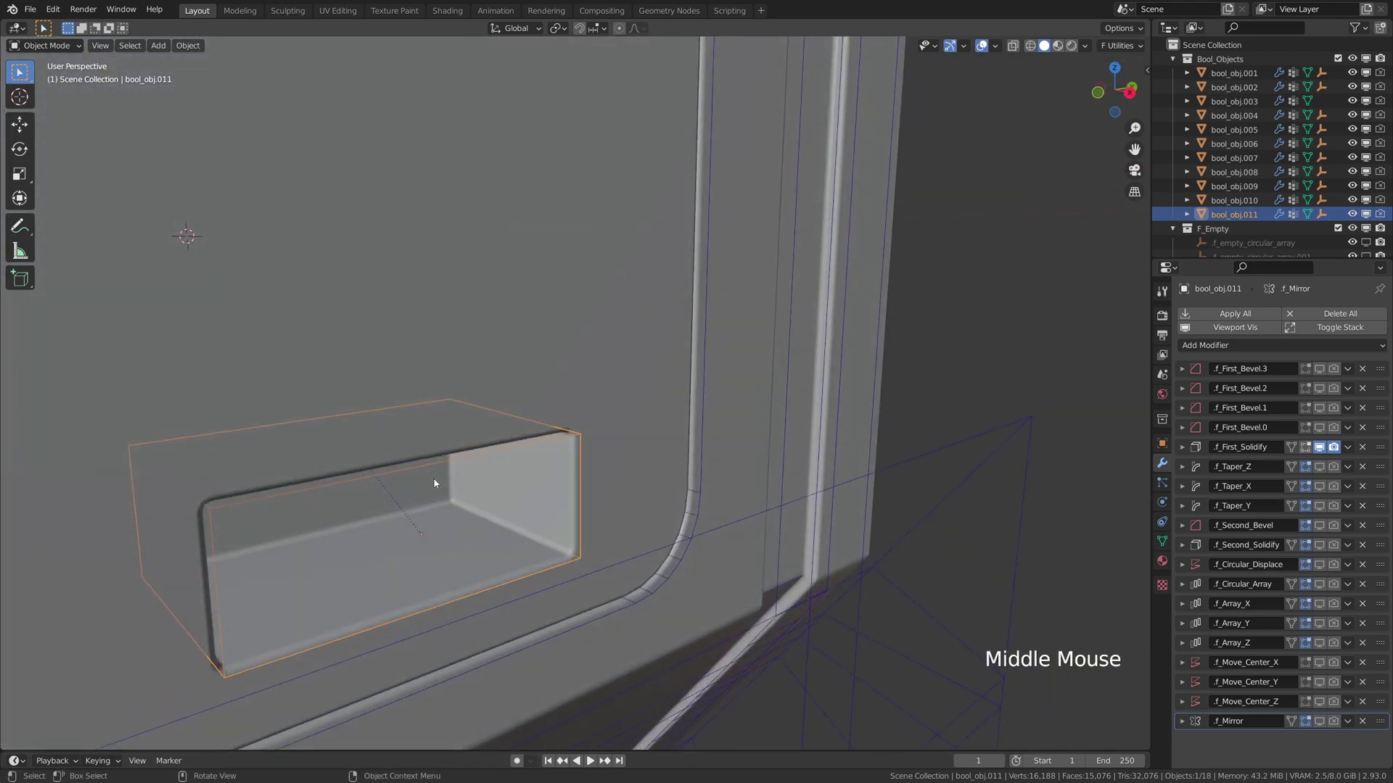
# Isolate the recess cutter, notch it with a thin Difference slice for an overhanging lip, then return to the full console.
pyautogui.press('KP_Divide')
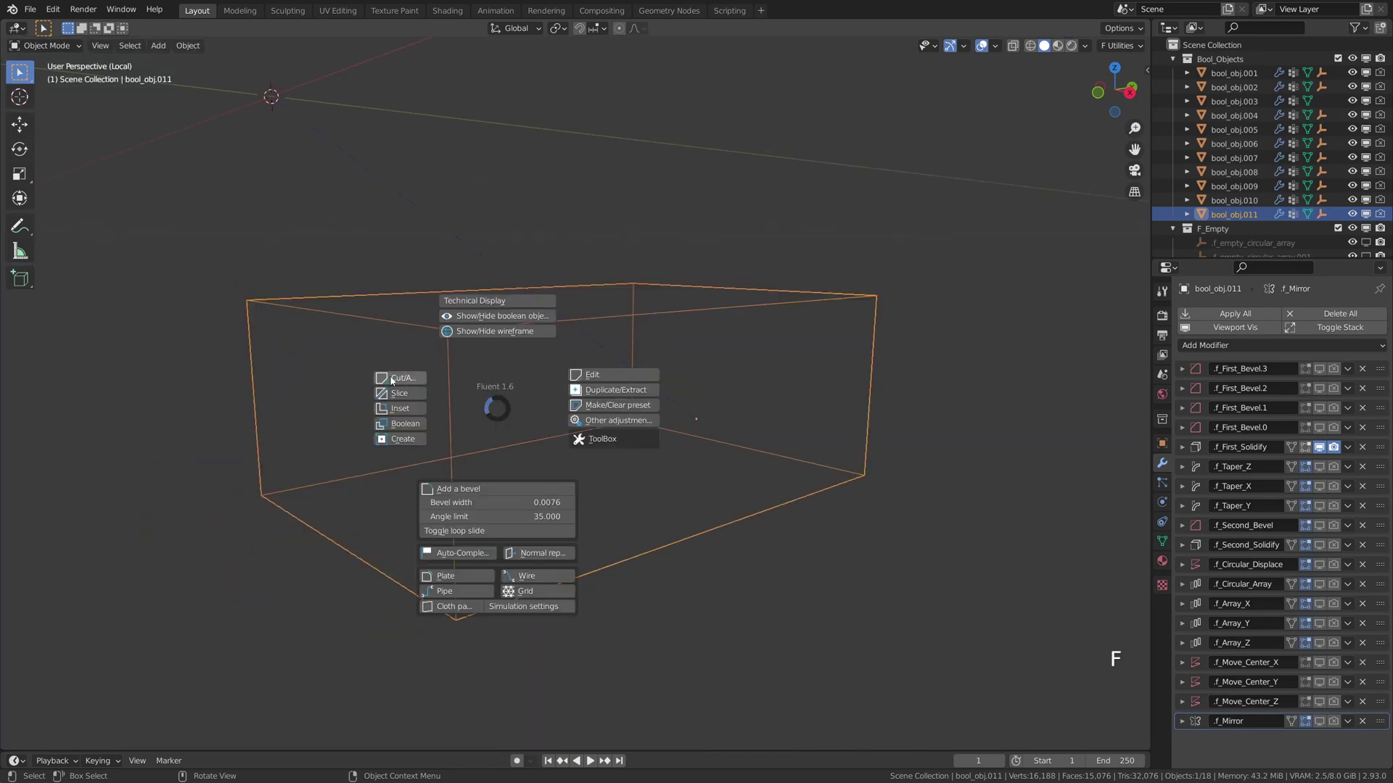
pyautogui.middleClick(555, 327)
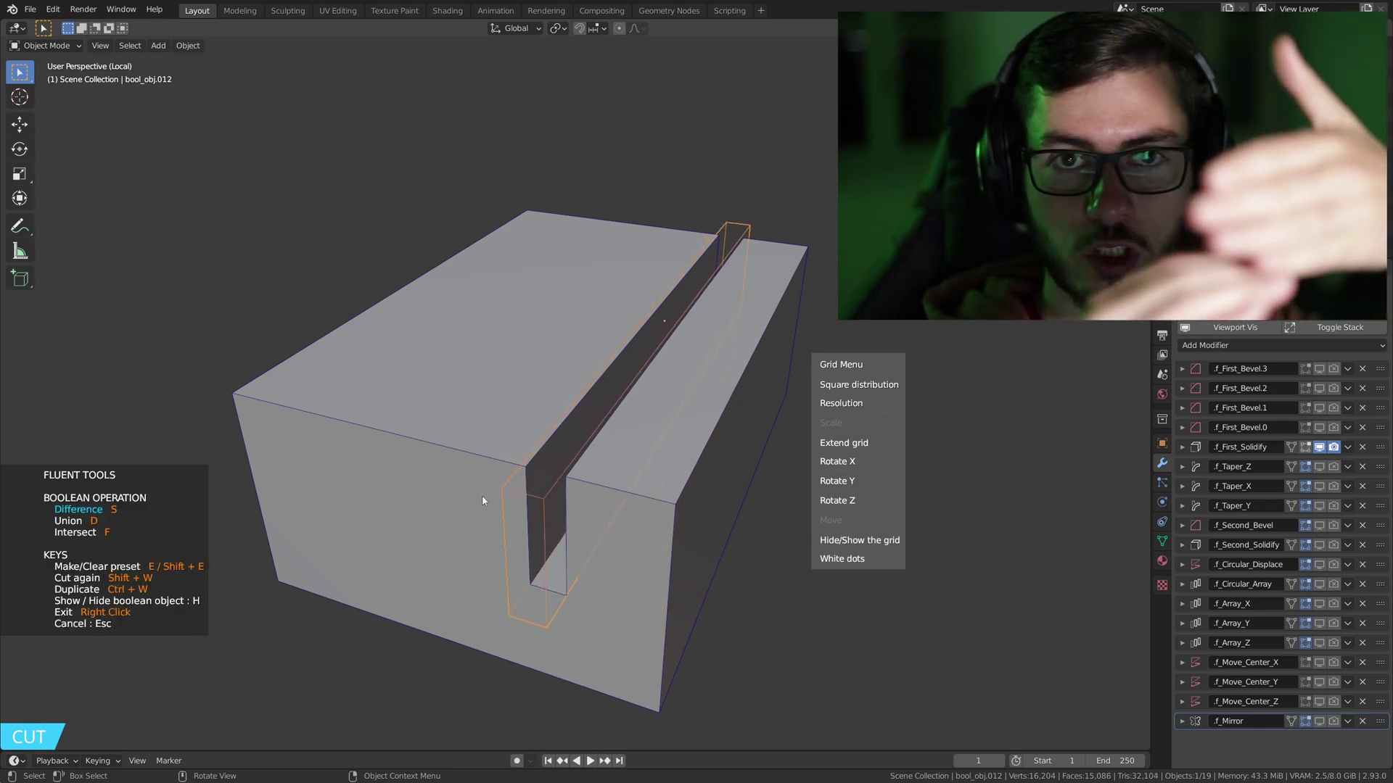
pyautogui.middleClick(612, 530)
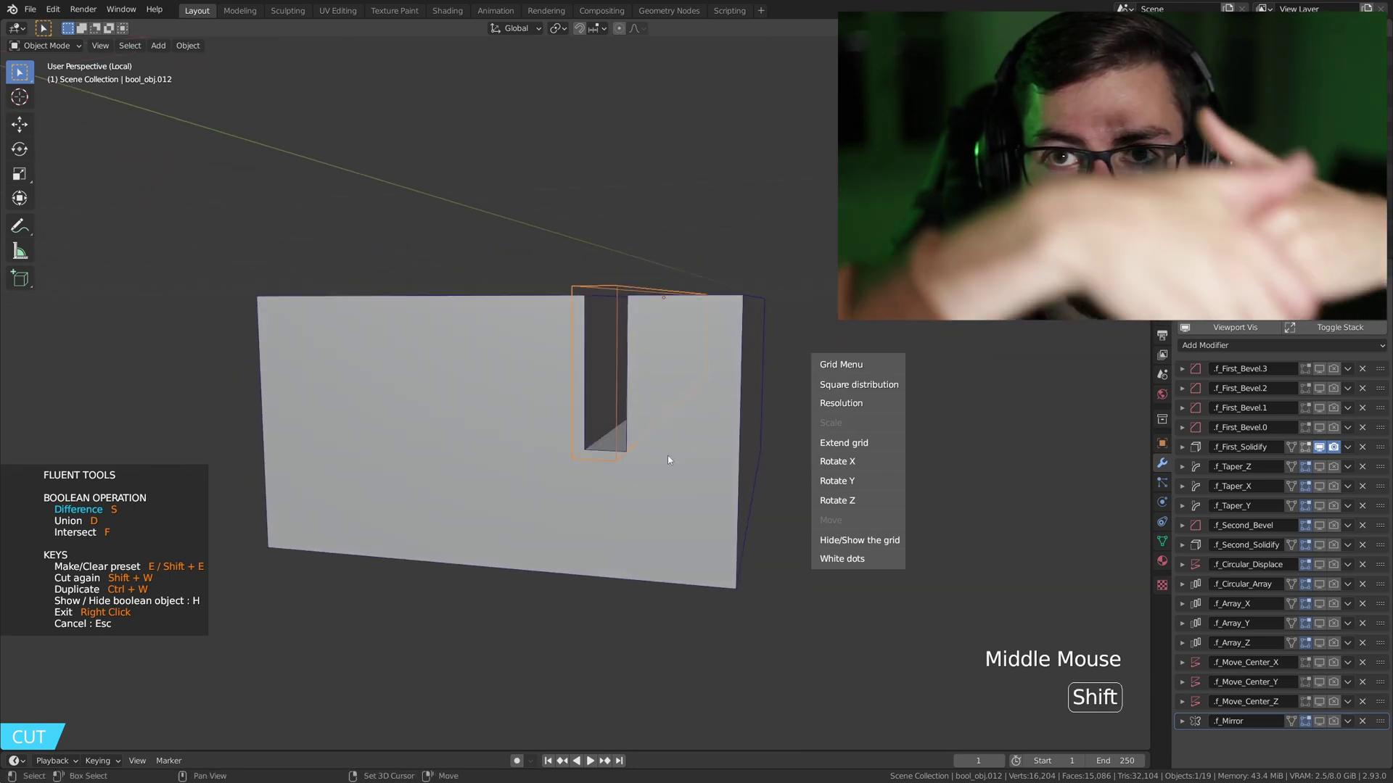
pyautogui.middleClick(662, 429)
pyautogui.press('g')
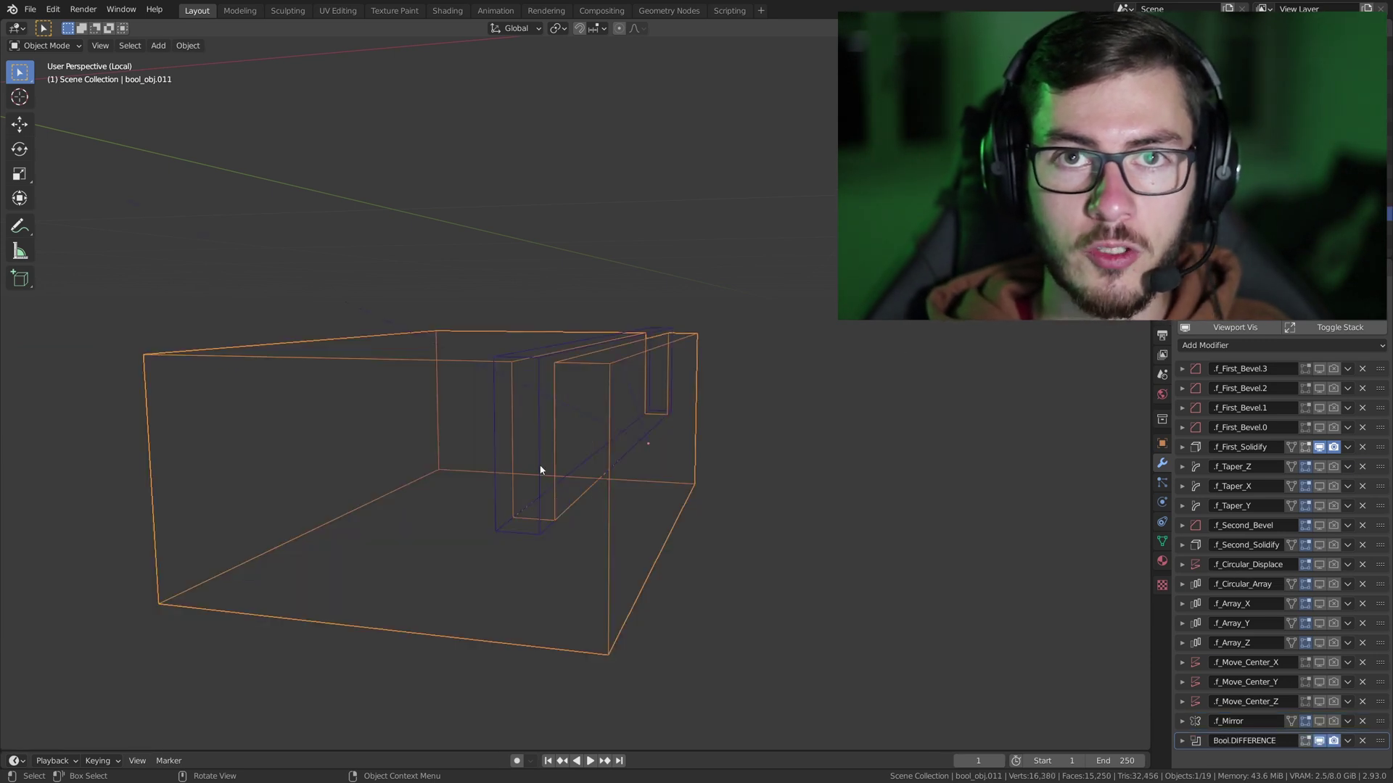
pyautogui.press('KP_Divide')
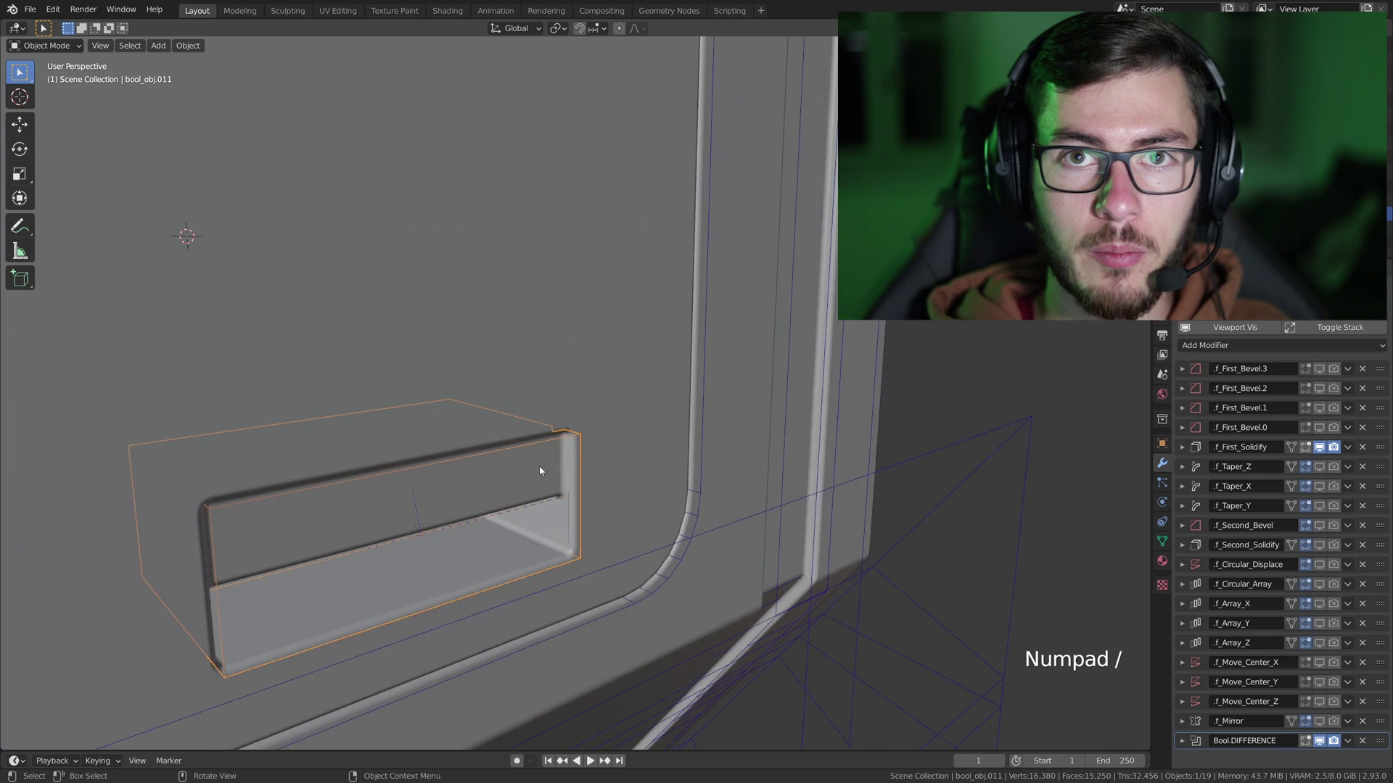
# Select the notch cutter inside the handle recess and hide the cutter wireframes.
pyautogui.middleClick(577, 458)
pyautogui.scroll(3)
pyautogui.scroll(3)
pyautogui.click(777, 420)
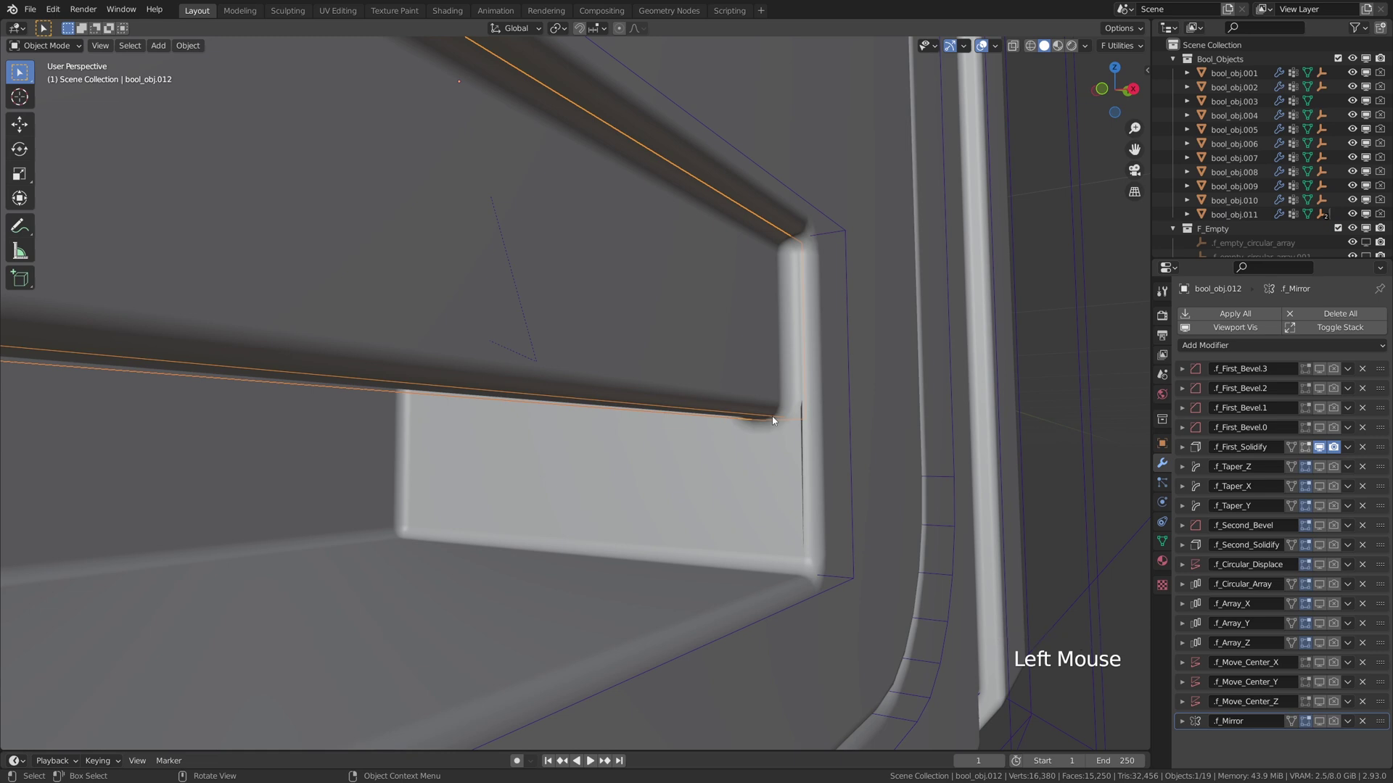
pyautogui.press('g')
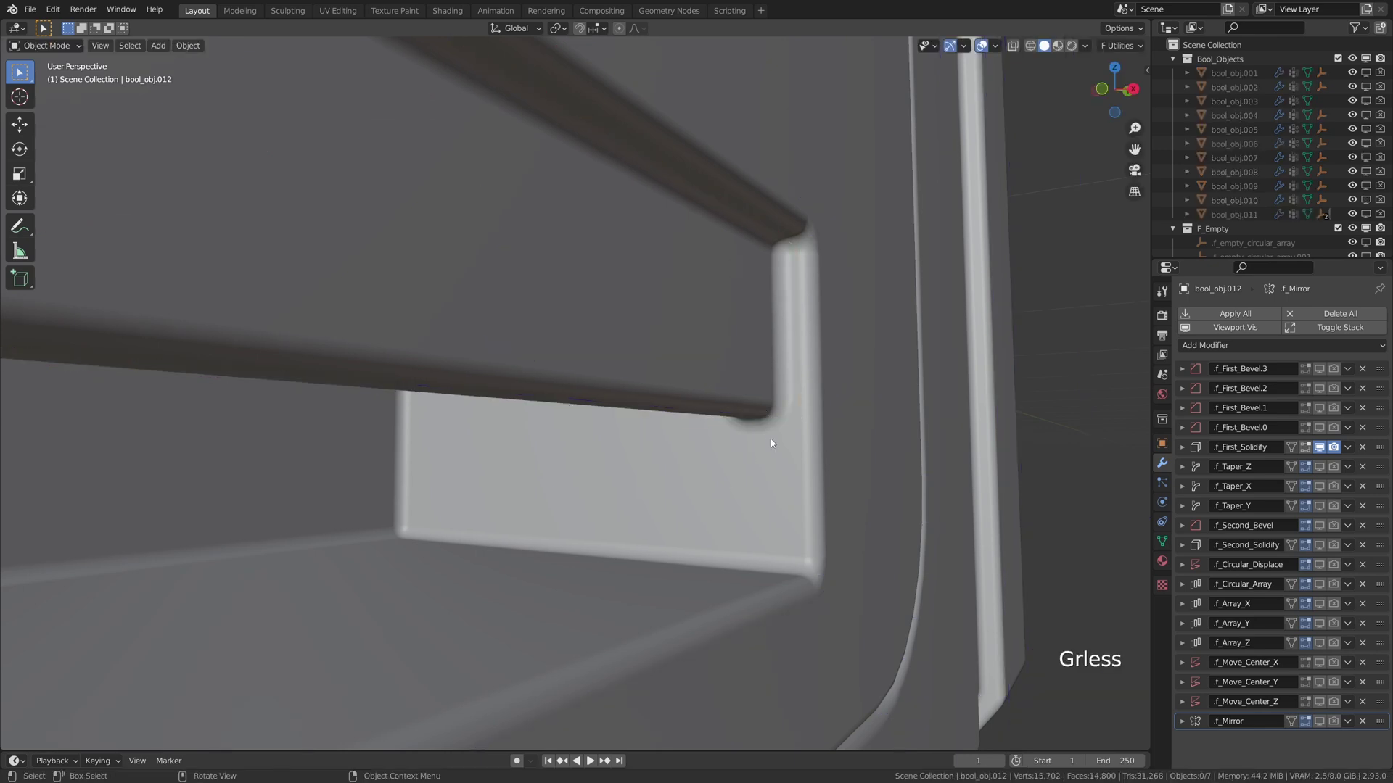
# Zoom out and orbit to view the whole door with its lipped handle opening.
pyautogui.middleClick(783, 433)
pyautogui.scroll(-3)
pyautogui.scroll(-3)
pyautogui.middleClick(527, 399)
pyautogui.middleClick(808, 352)
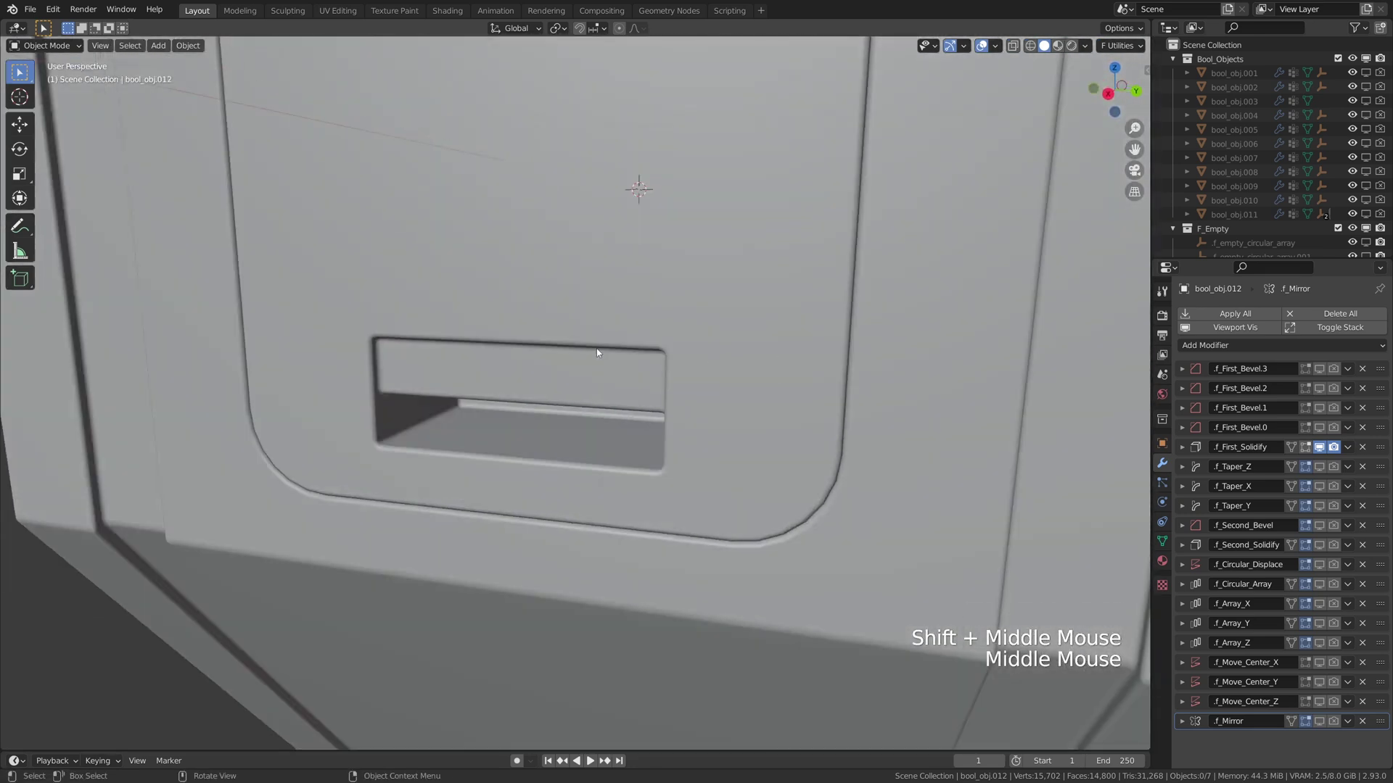
pyautogui.scroll(-3)
pyautogui.middleClick(621, 362)
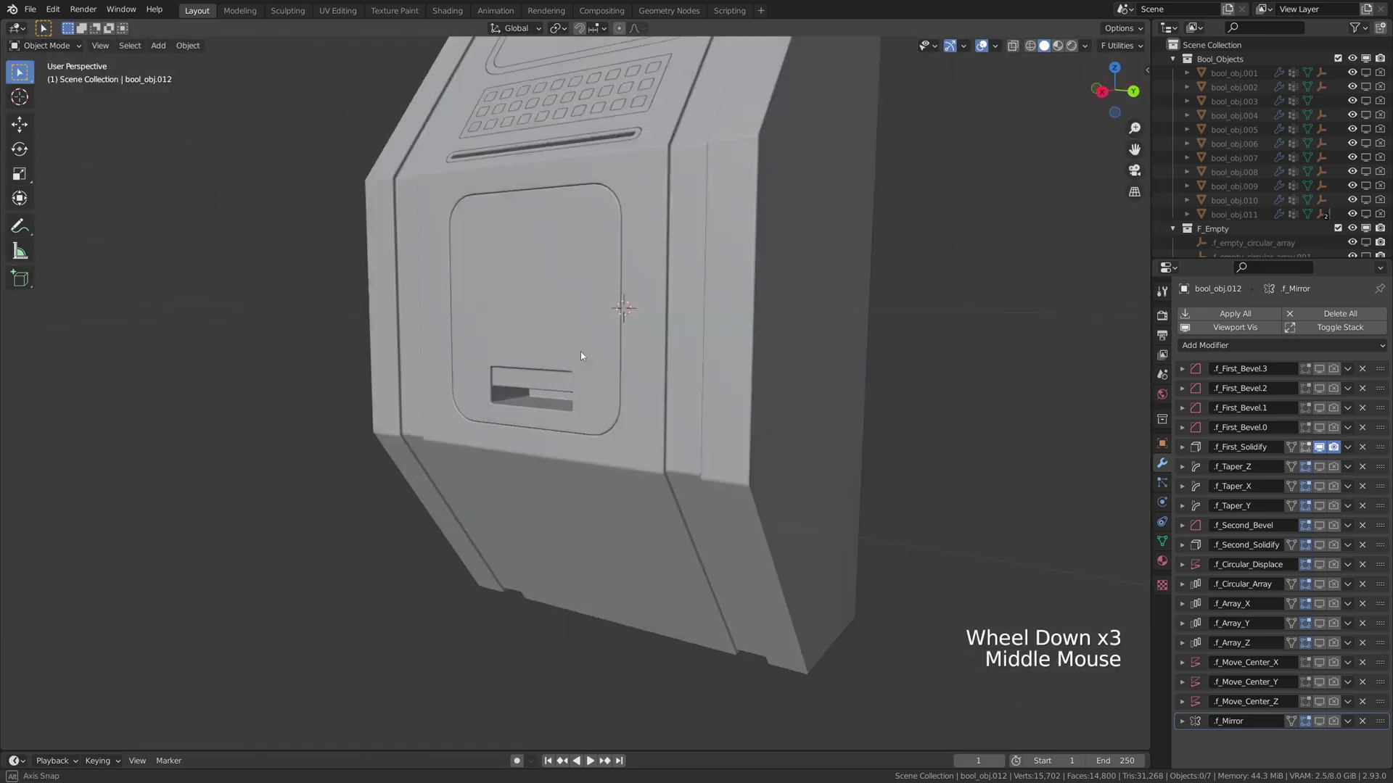
pyautogui.middleClick(646, 352)
pyautogui.middleClick(557, 423)
# Slice a round screw head on the door grid and mirror it with the array option to both top corners.
pyautogui.click(499, 387)
pyautogui.press('f')
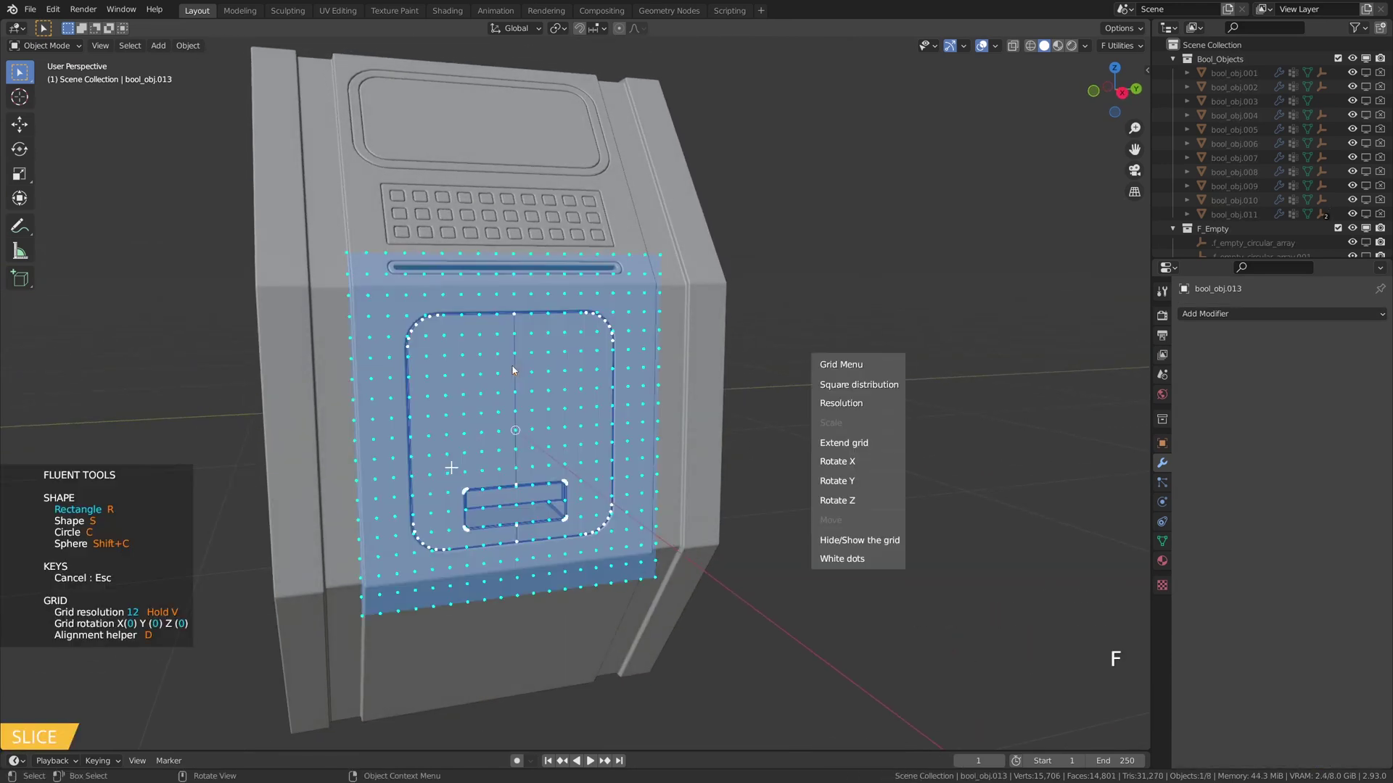
pyautogui.middleClick(512, 354)
pyautogui.scroll(3)
pyautogui.middleClick(516, 351)
pyautogui.middleClick(565, 391)
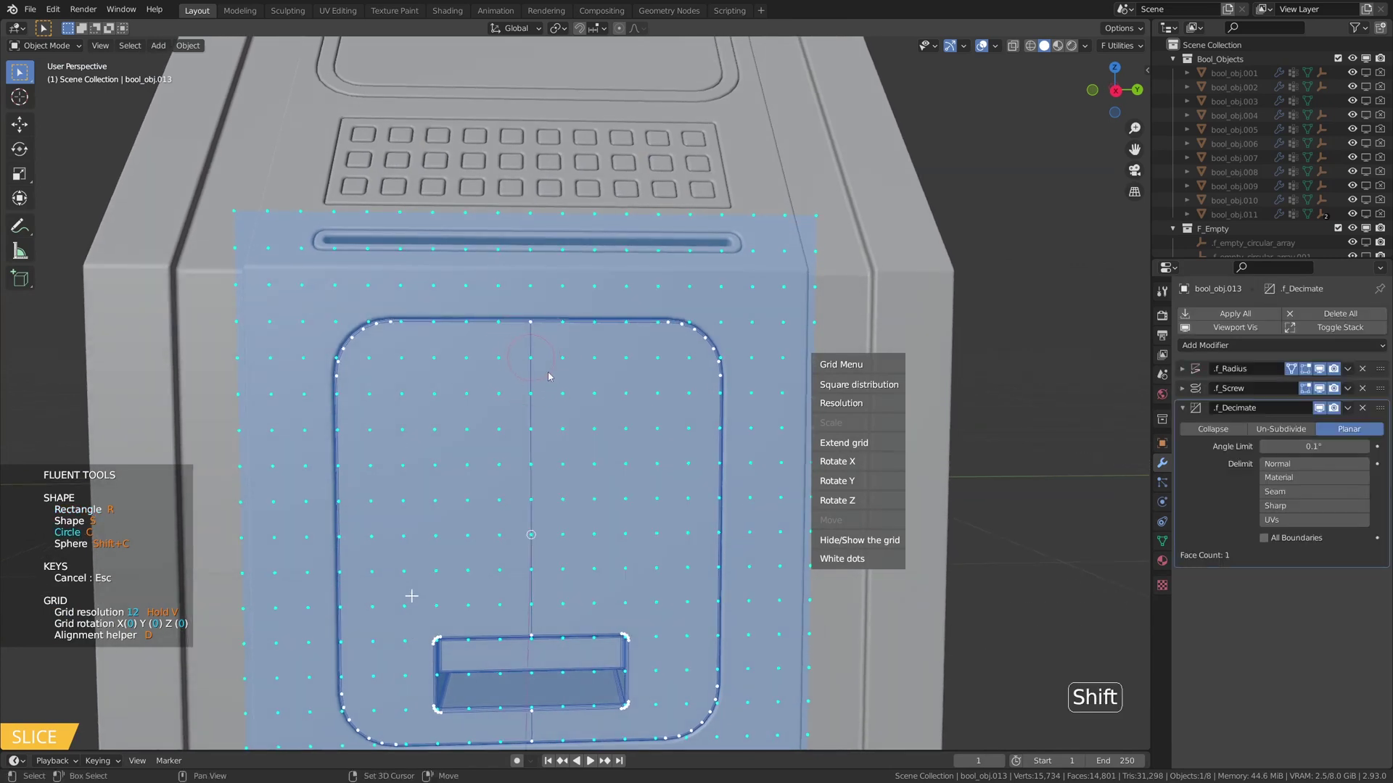
pyautogui.middleClick(540, 369)
pyautogui.middleClick(618, 392)
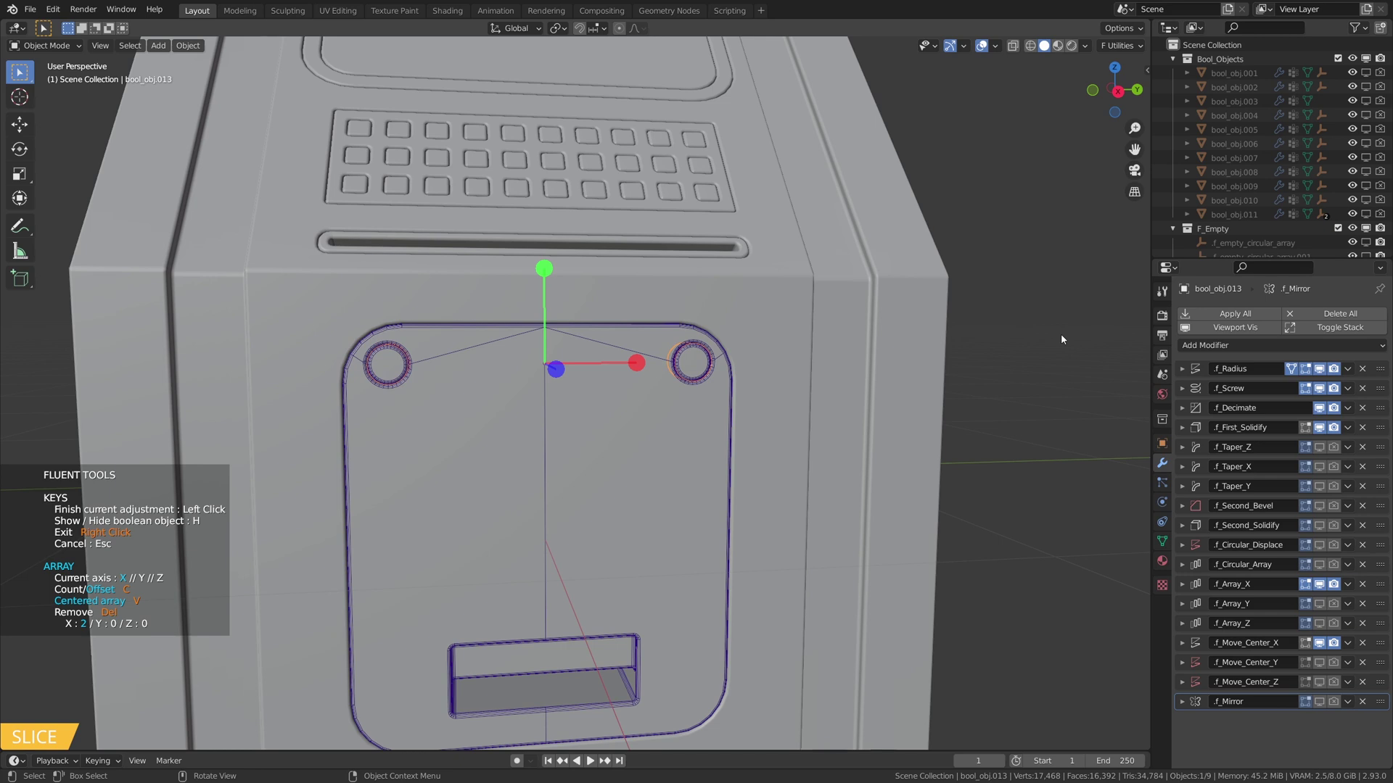
pyautogui.middleClick(603, 318)
pyautogui.click(476, 348)
# Start a slot-shaped cutter inside one screw head and raise its thickness.
pyautogui.press('f')
pyautogui.scroll(3)
pyautogui.scroll(3)
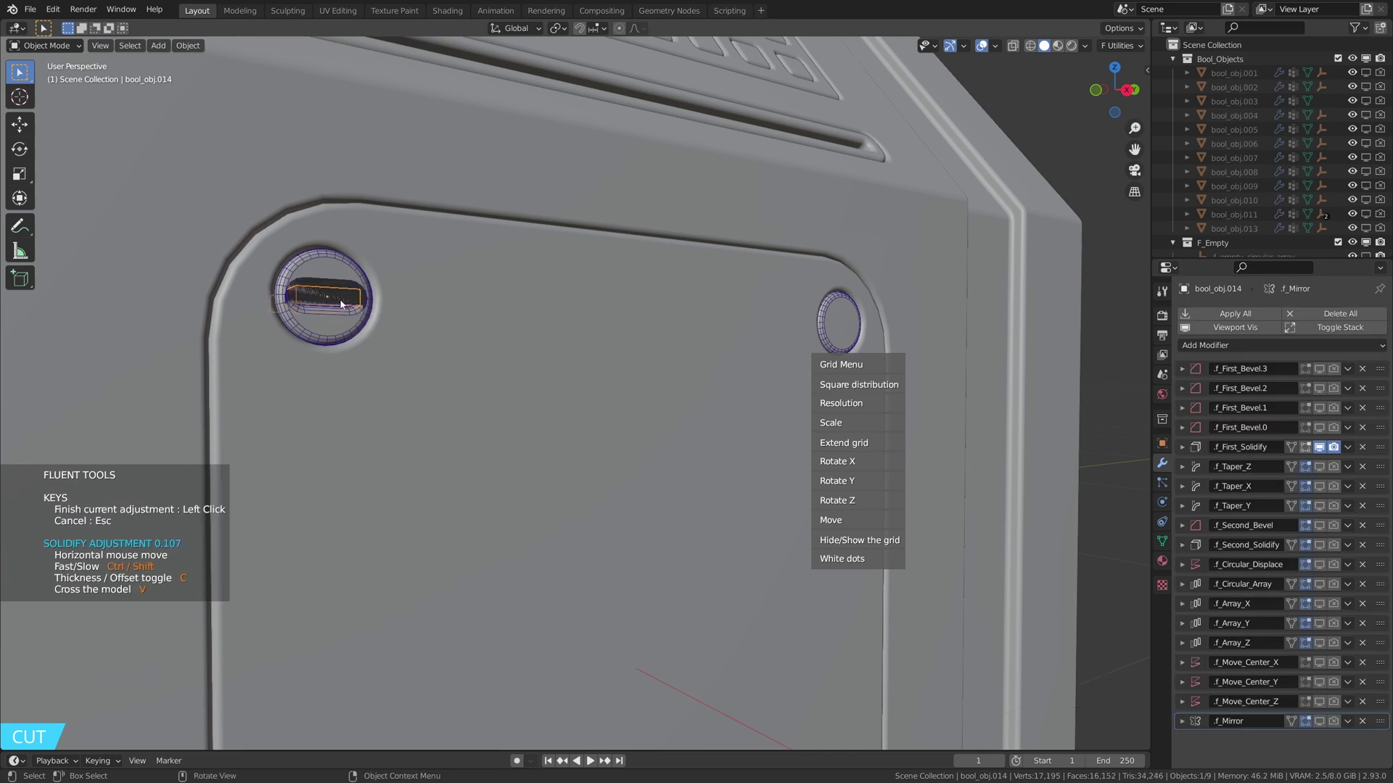
# Inspect the slot cutter up close and confirm the Difference boolean for both screw slots.
pyautogui.middleClick(392, 316)
pyautogui.middleClick(391, 320)
pyautogui.scroll(3)
pyautogui.scroll(-3)
pyautogui.middleClick(558, 319)
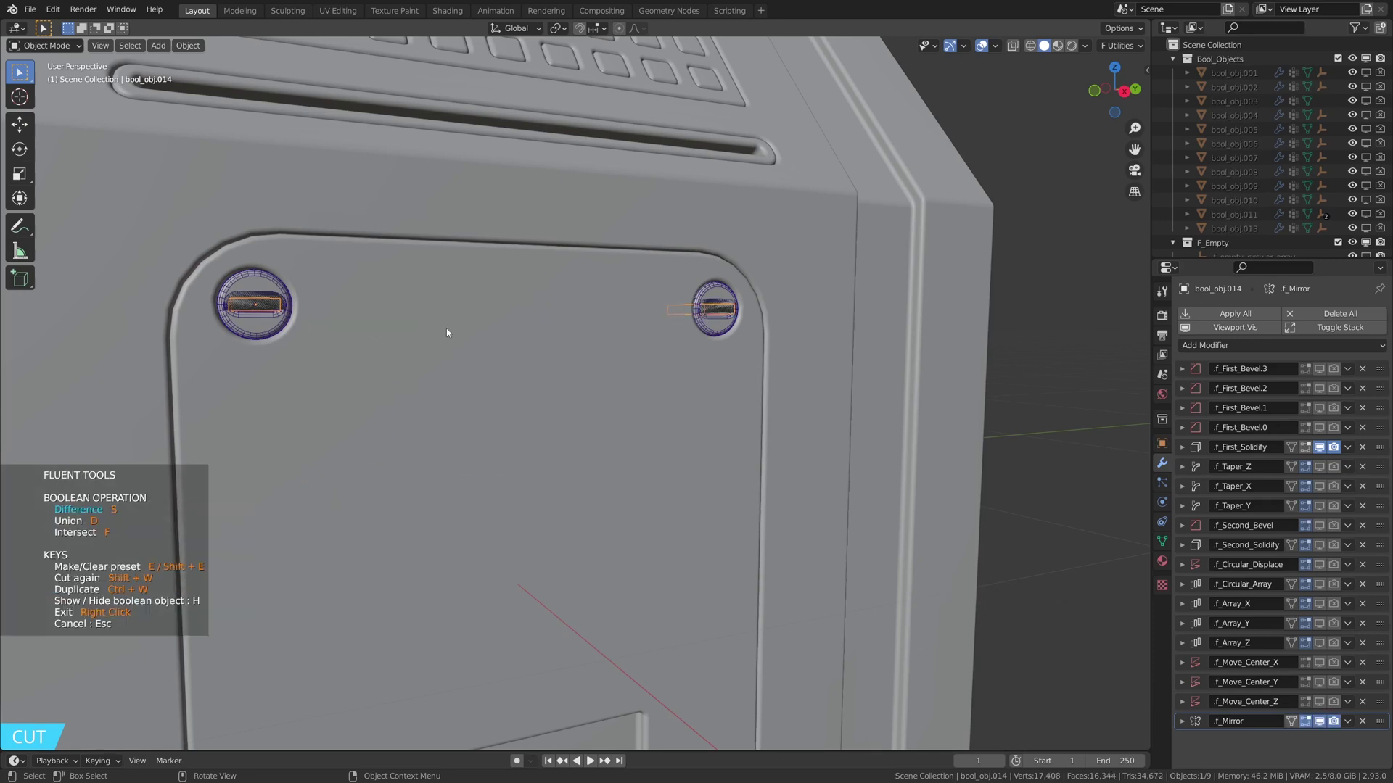
pyautogui.middleClick(388, 318)
pyautogui.scroll(3)
pyautogui.middleClick(445, 325)
pyautogui.scroll(3)
pyautogui.press('f')
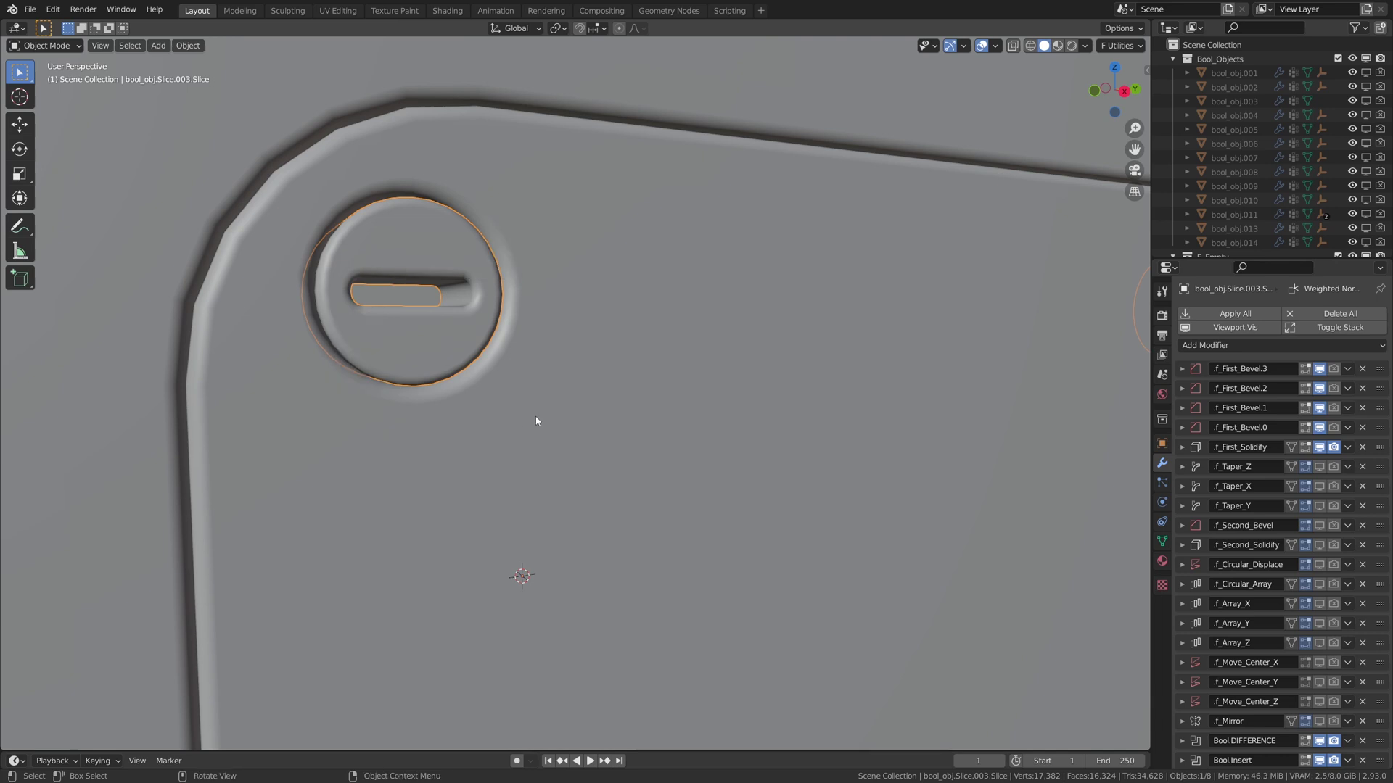
# Zoom out and orbit to frame the whole console.
pyautogui.click(578, 389)
pyautogui.scroll(-3)
pyautogui.middleClick(620, 383)
pyautogui.scroll(-3)
pyautogui.middleClick(667, 373)
pyautogui.click(881, 336)
pyautogui.middleClick(749, 351)
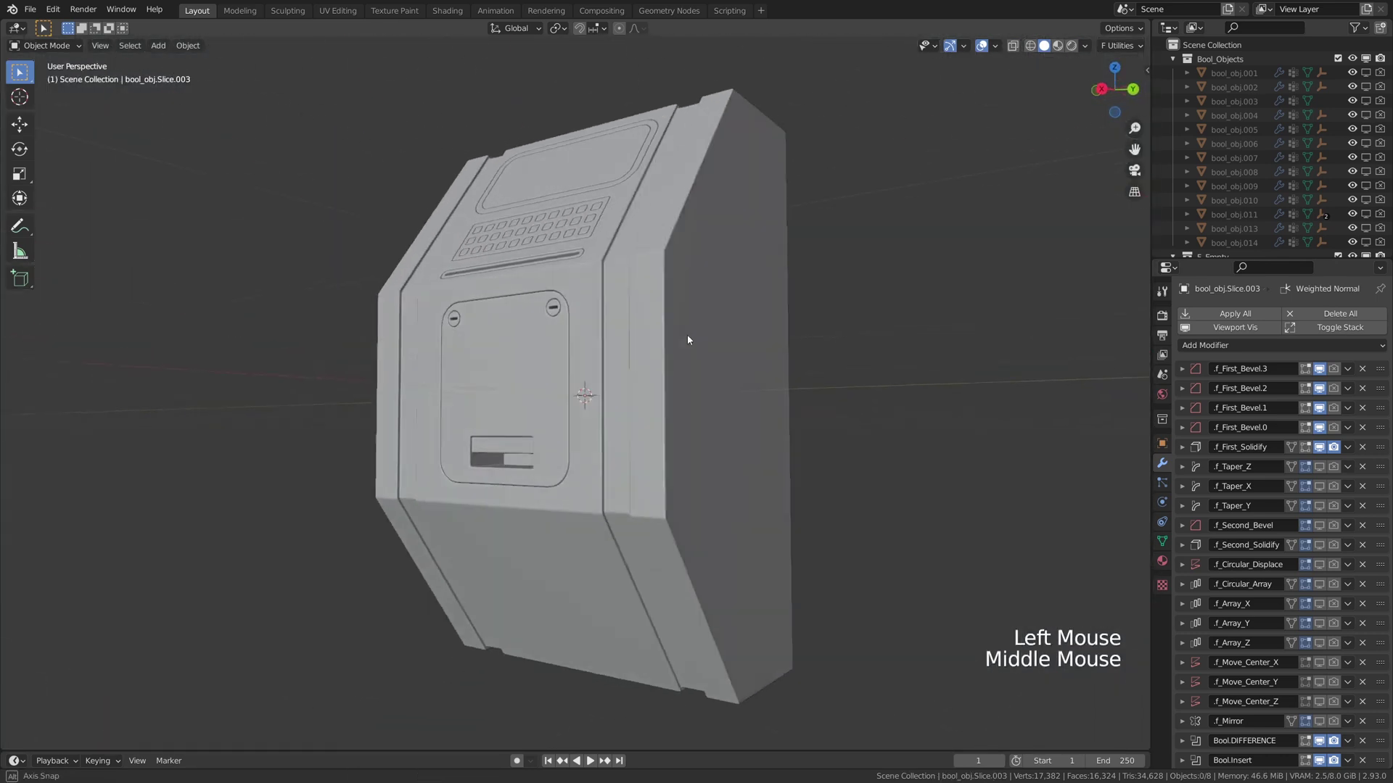
# Select the side face and, in orthographic view, draw a cut path along the panel's angled outline with its depth.
pyautogui.middleClick(642, 320)
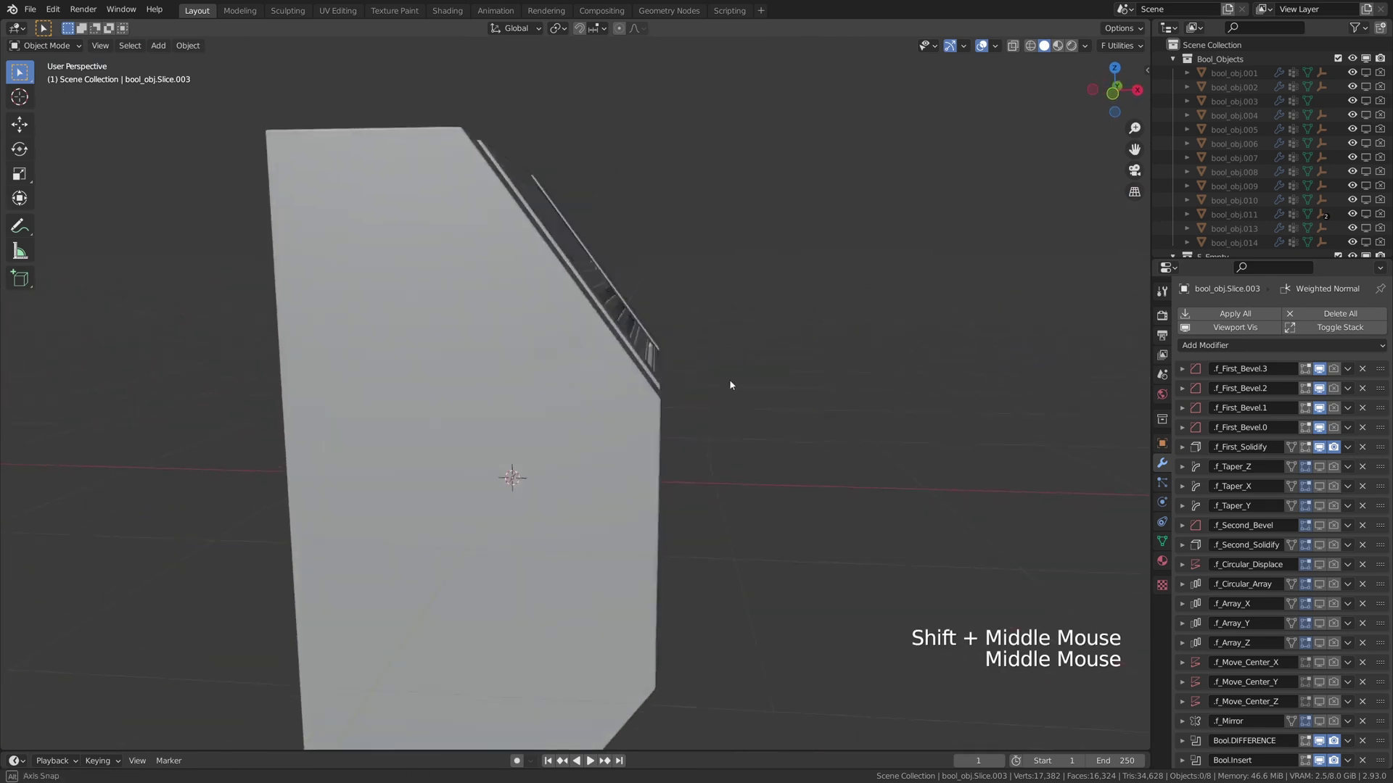
pyautogui.click(505, 358)
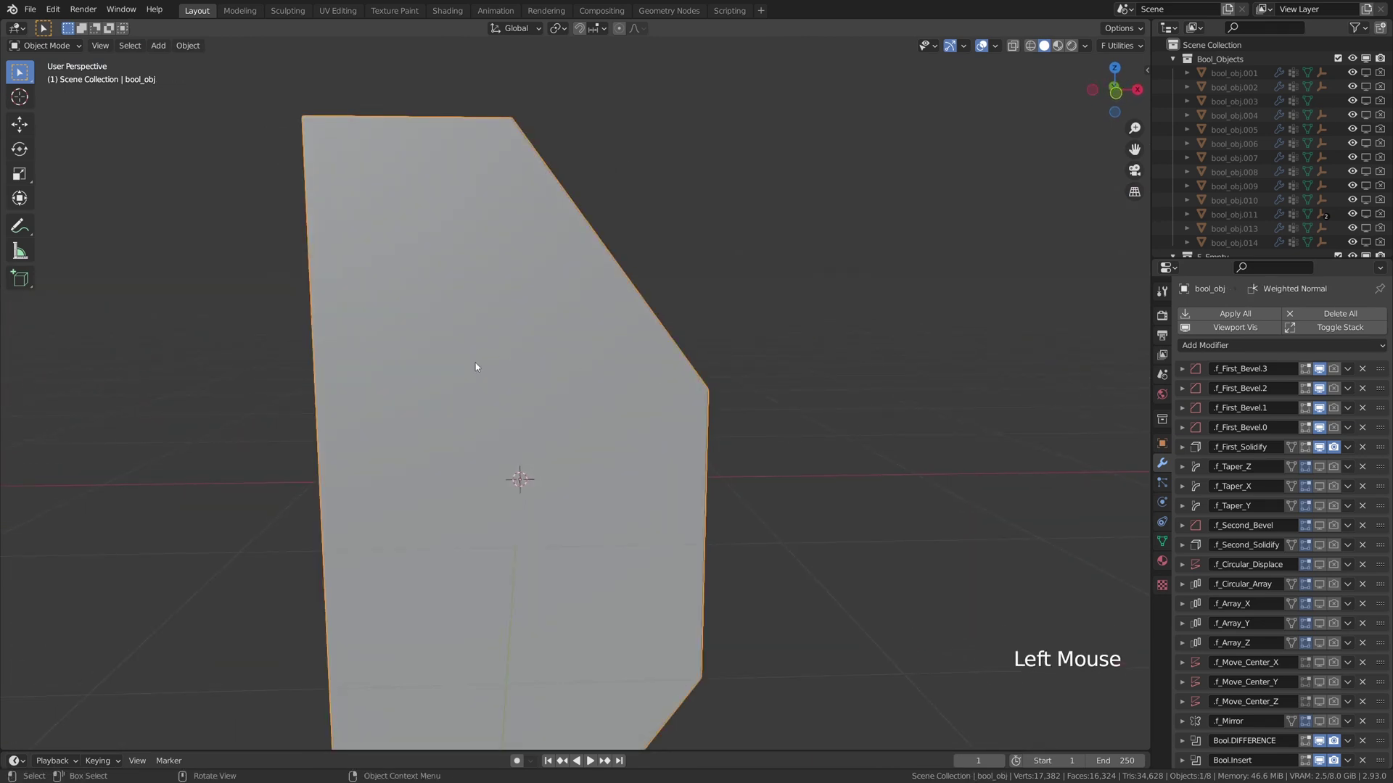
pyautogui.press('f')
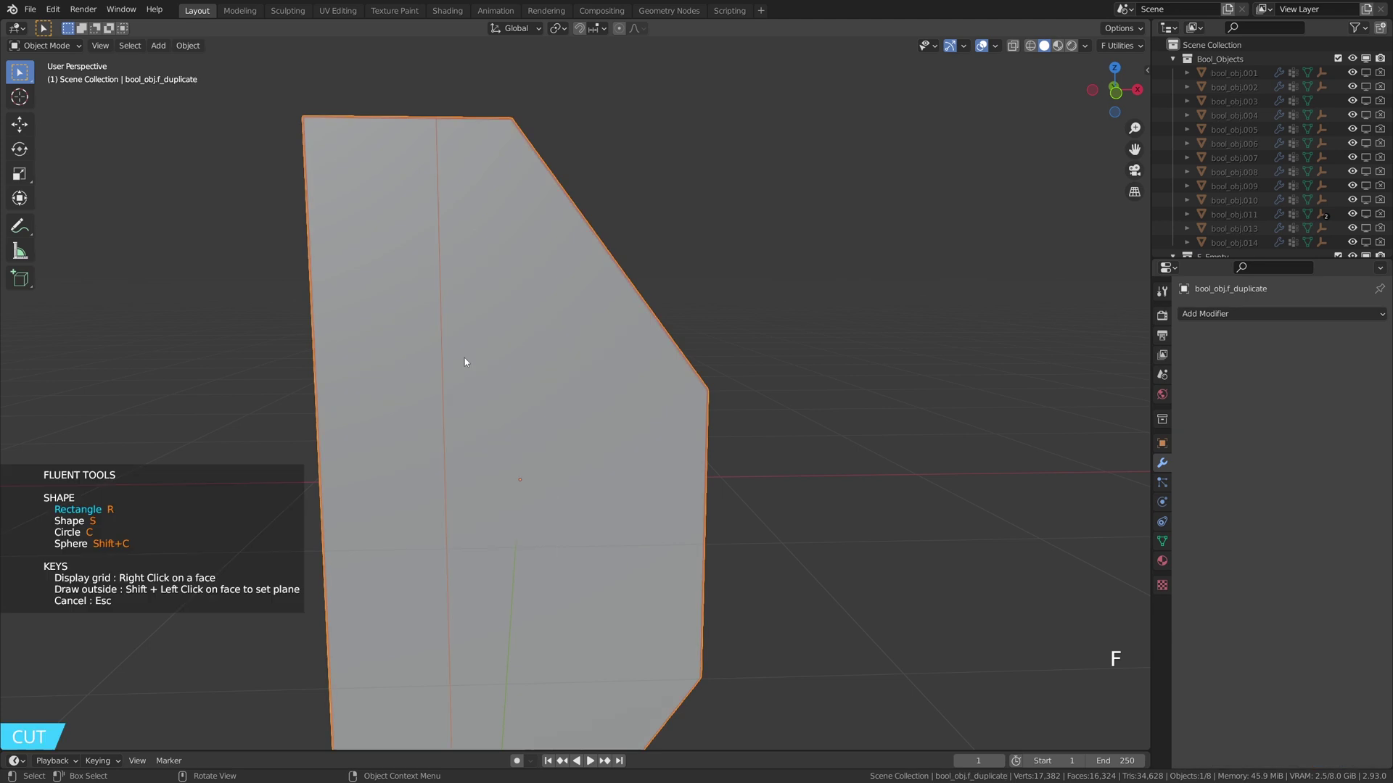
pyautogui.middleClick(670, 411)
pyautogui.press('KP_3')
pyautogui.press('KP_1')
pyautogui.middleClick(537, 249)
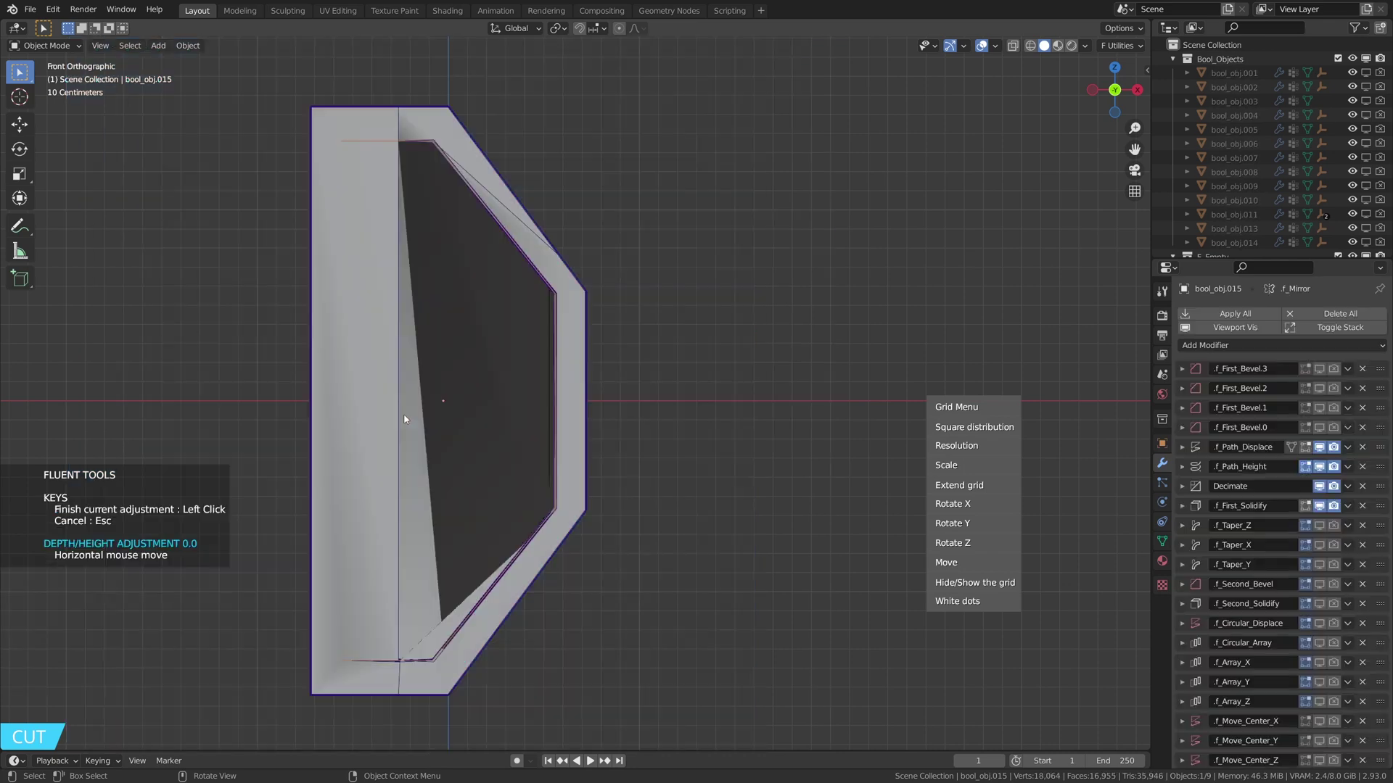
pyautogui.middleClick(407, 430)
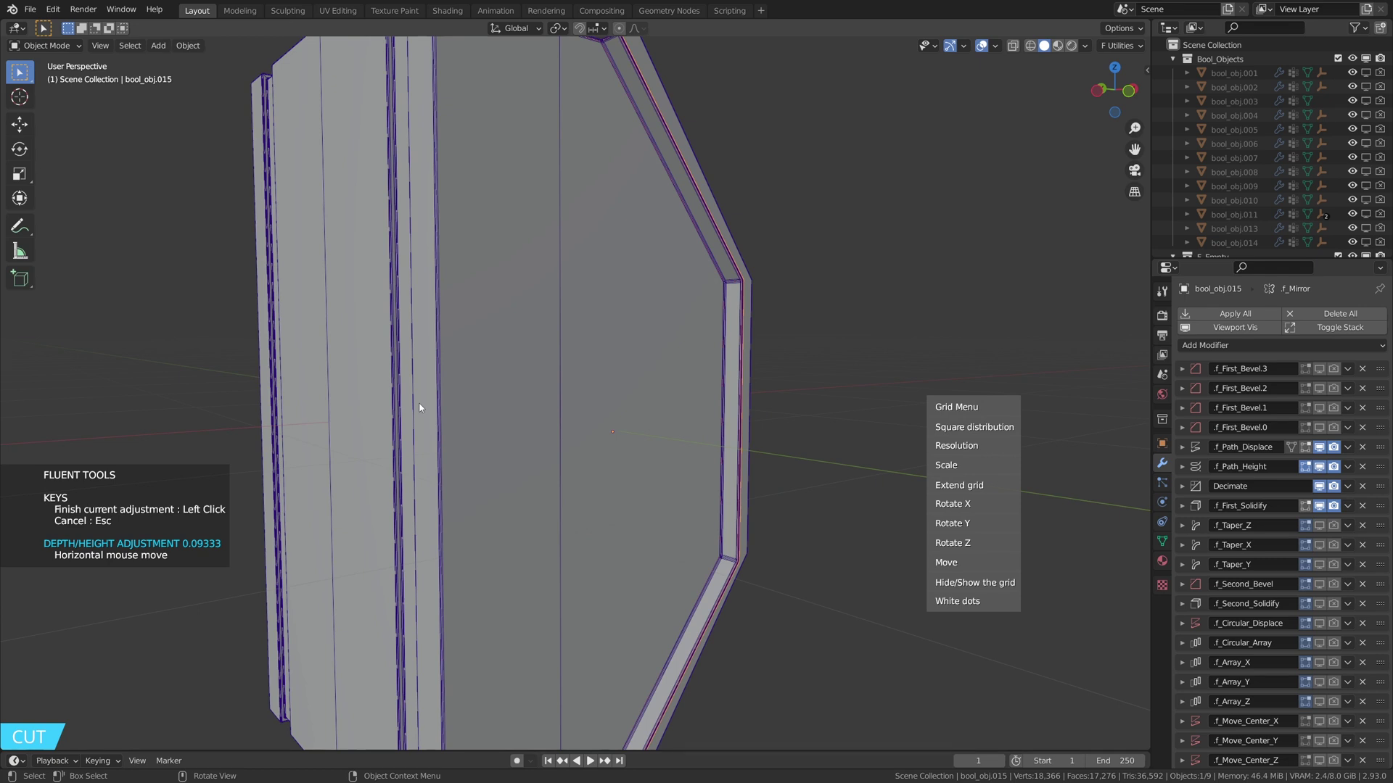
# Adjust the path's thickness, depth and bevel into a rounded groove and confirm the mirrored boolean.
pyautogui.middleClick(668, 441)
pyautogui.middleClick(448, 400)
pyautogui.scroll(3)
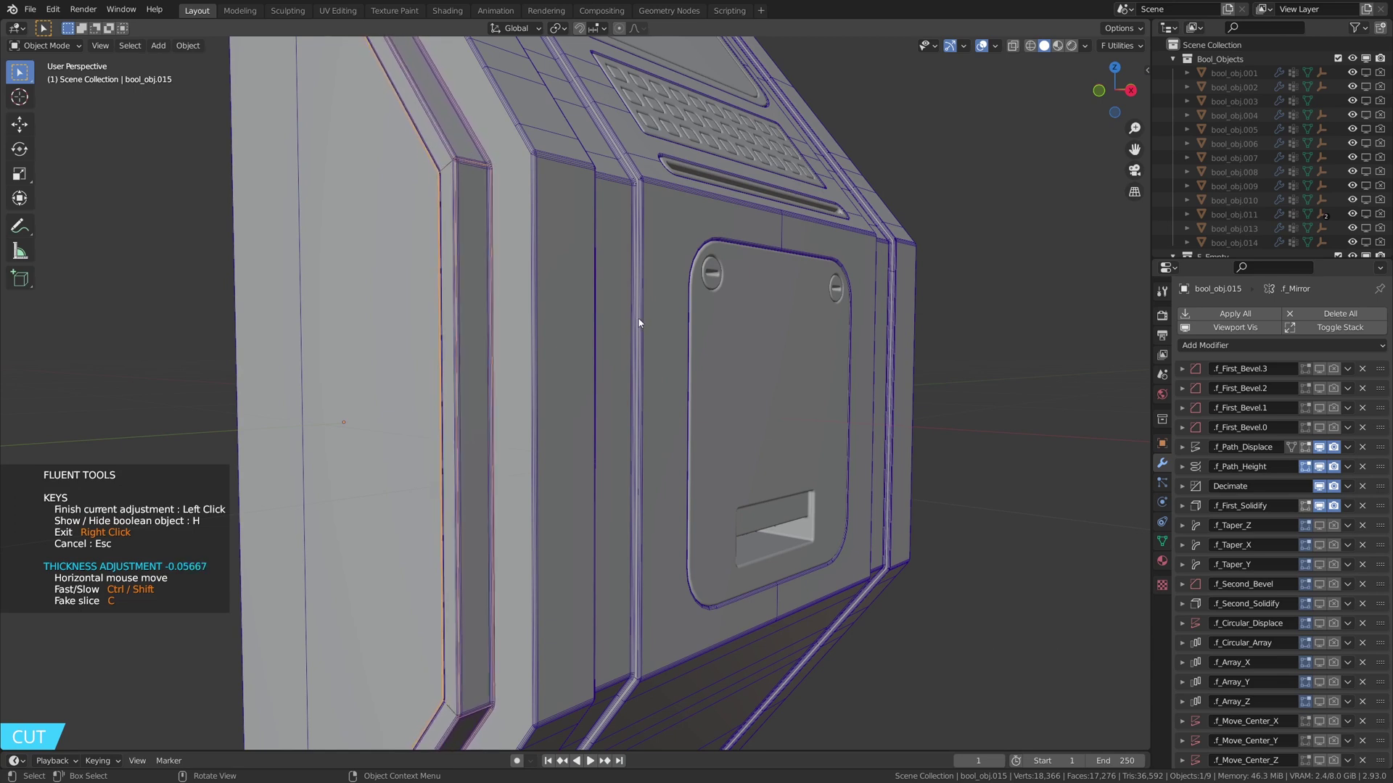
pyautogui.scroll(-3)
pyautogui.middleClick(566, 329)
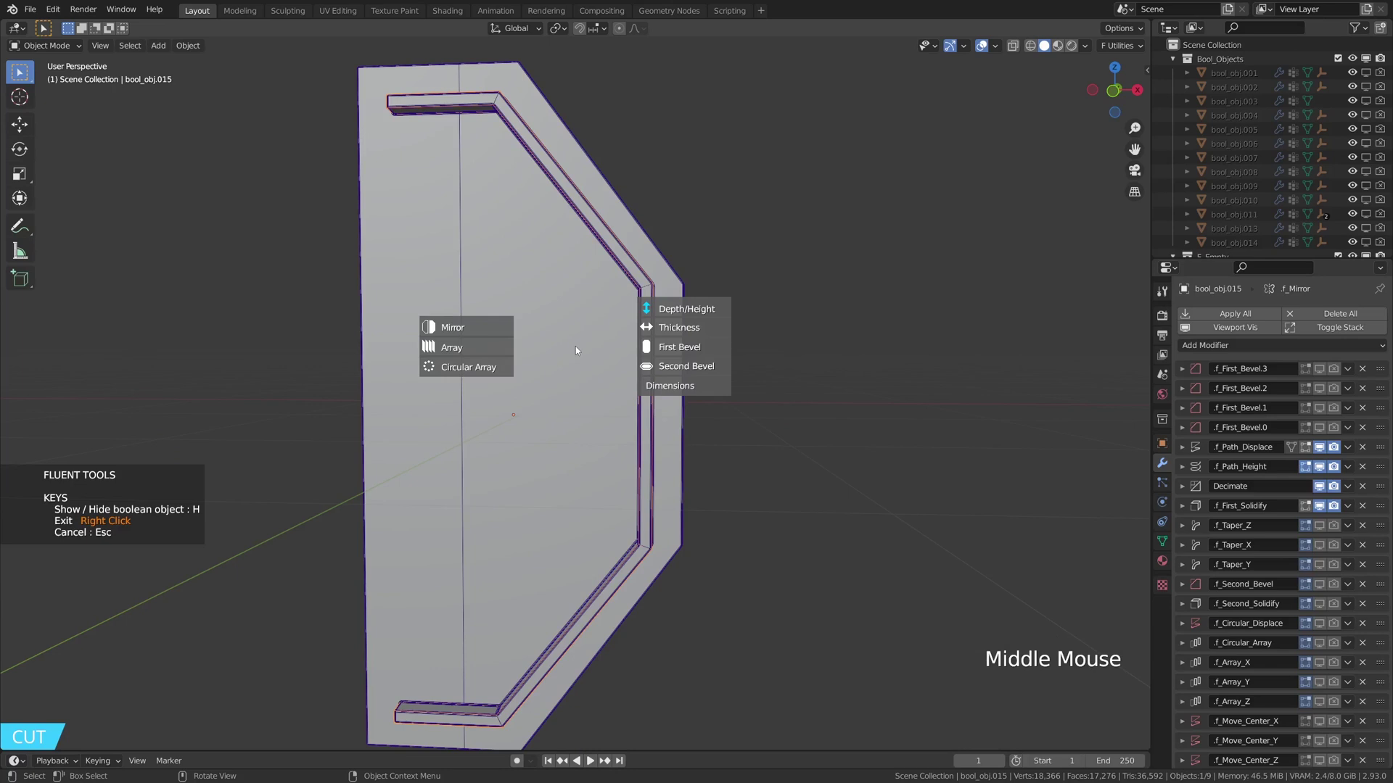
pyautogui.middleClick(666, 318)
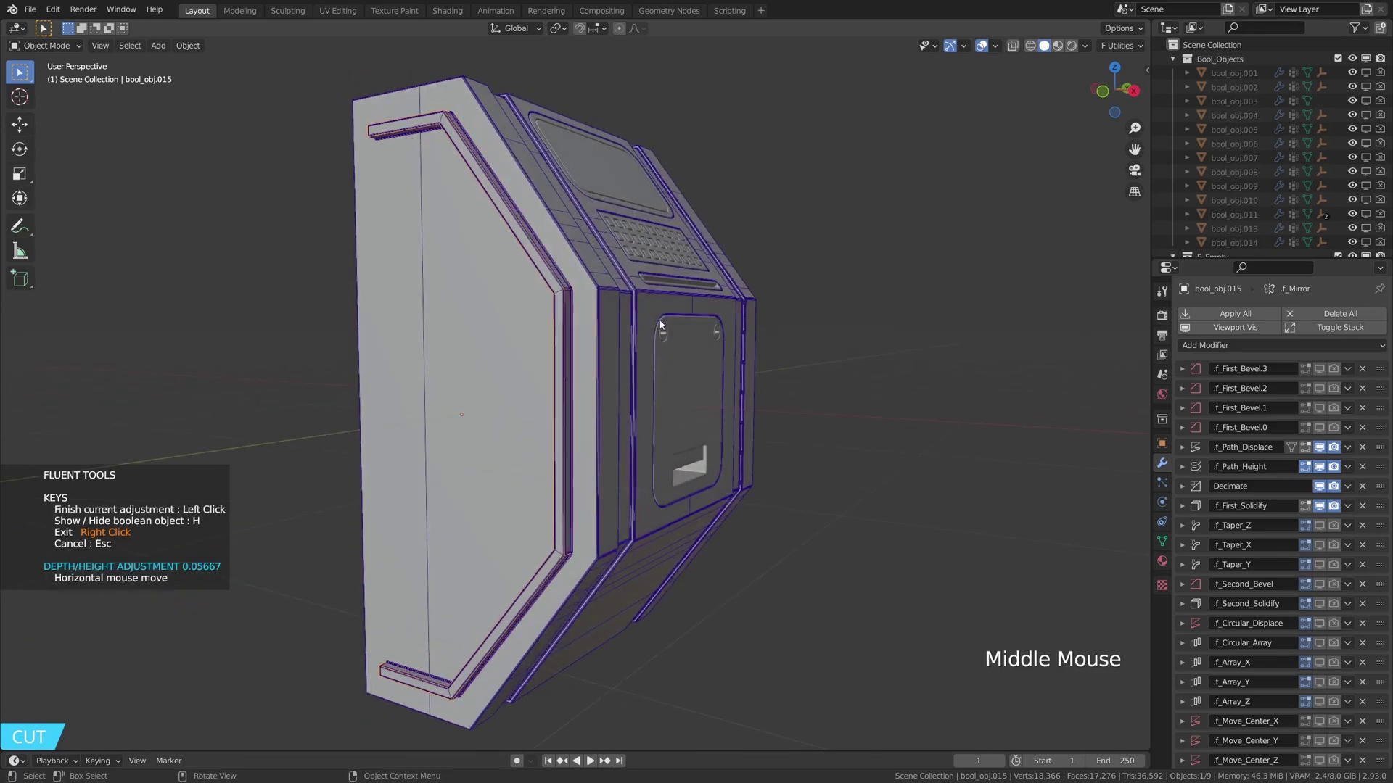
pyautogui.middleClick(583, 332)
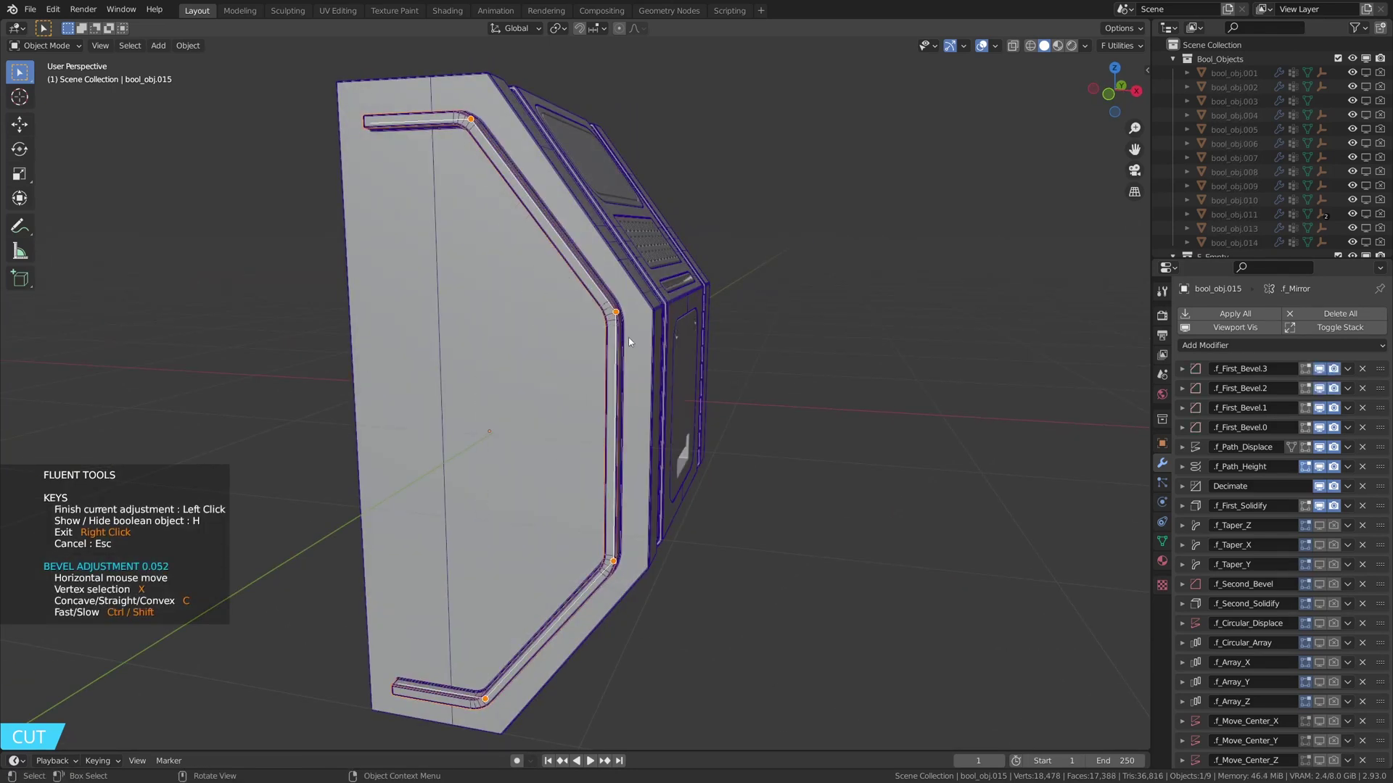
pyautogui.middleClick(646, 339)
pyautogui.middleClick(679, 335)
pyautogui.middleClick(649, 389)
pyautogui.middleClick(784, 378)
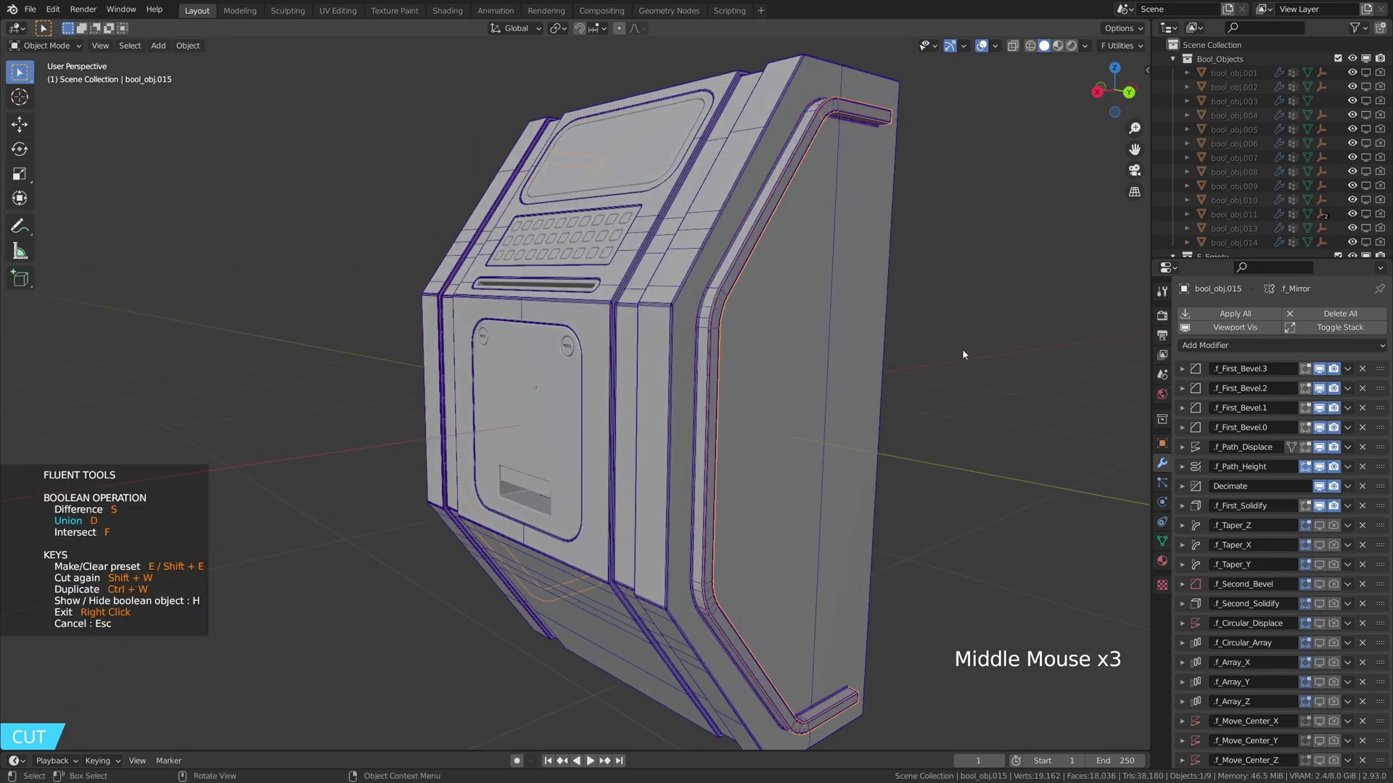
pyautogui.middleClick(699, 324)
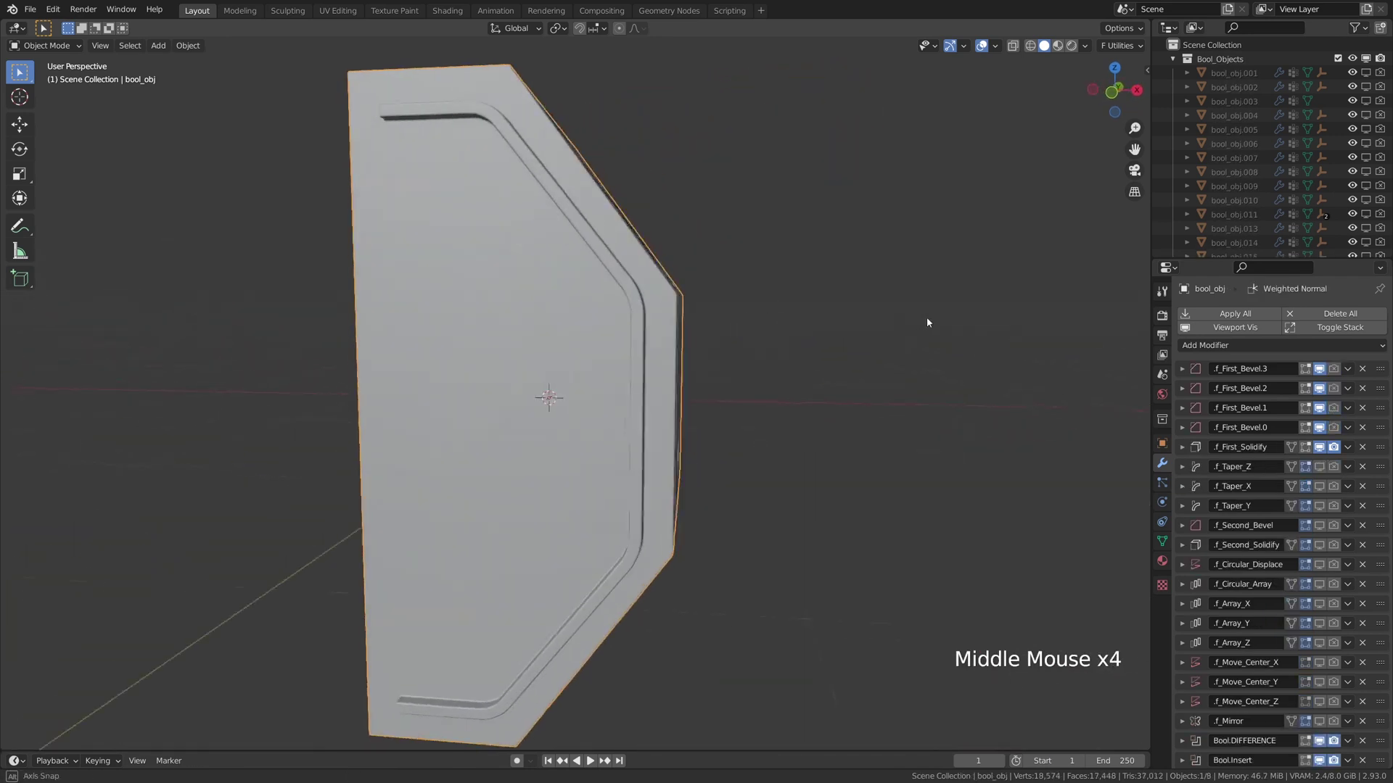
# Select the side face and start a grid-snapped Fluent cut on it.
pyautogui.middleClick(688, 404)
pyautogui.scroll(-3)
pyautogui.middleClick(631, 352)
pyautogui.click(540, 308)
pyautogui.middleClick(553, 320)
pyautogui.press('f')
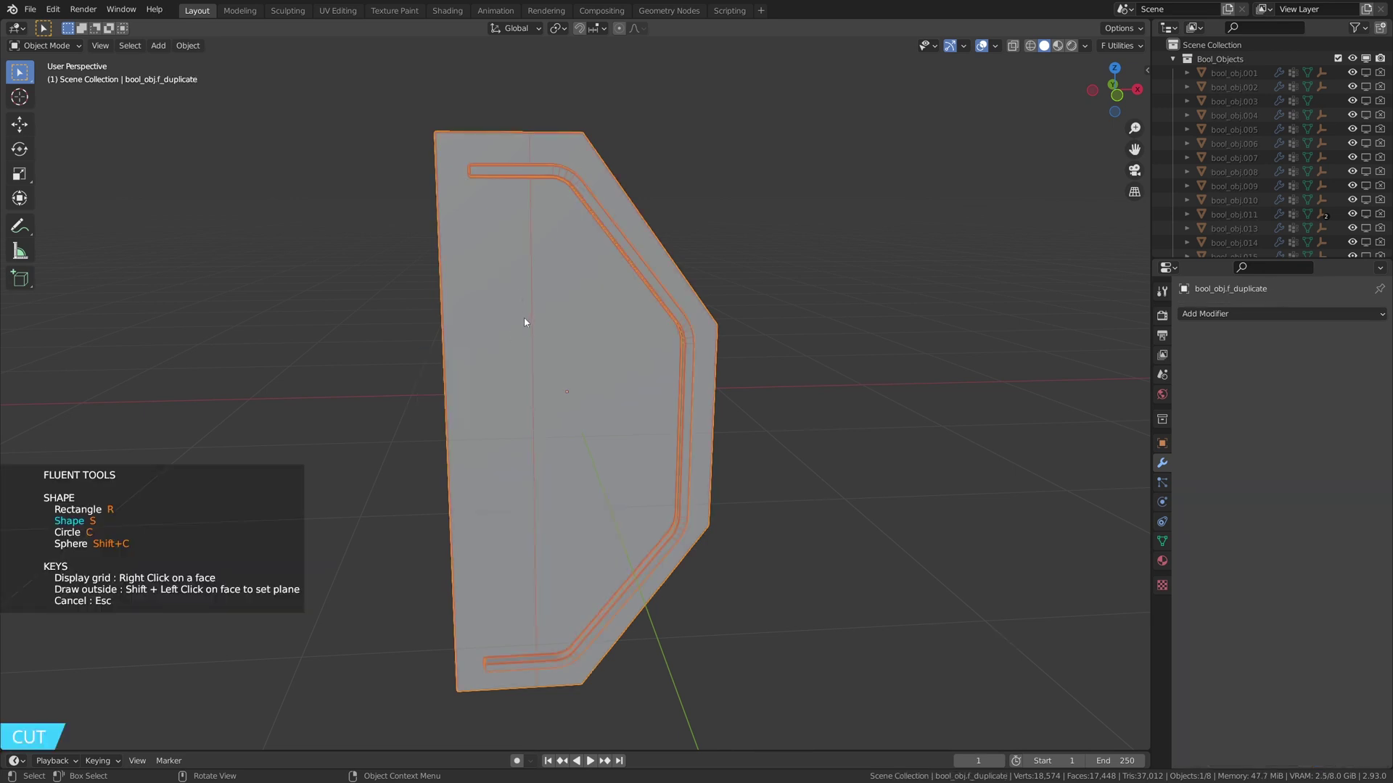
pyautogui.press('f')
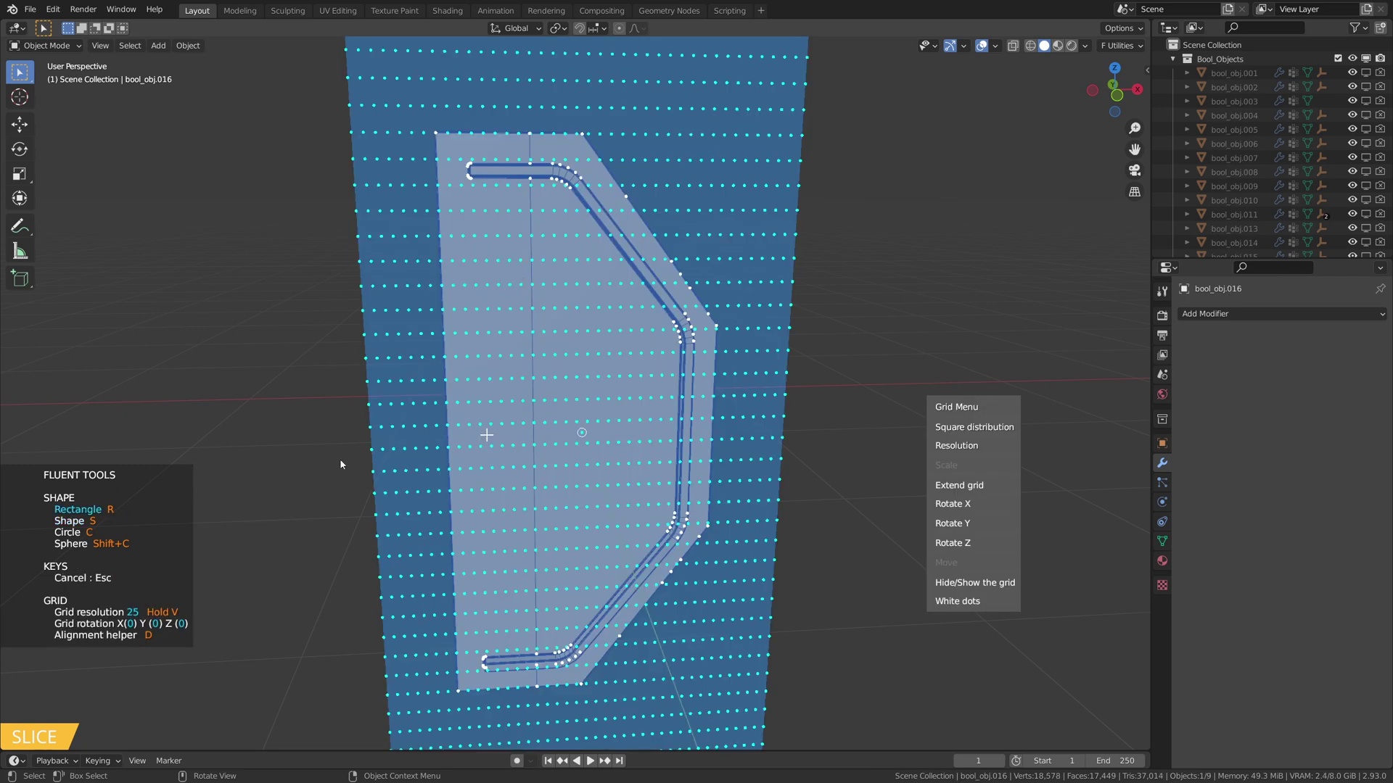
# Draw a square vent shape on the grid and validate it.
pyautogui.middleClick(580, 326)
pyautogui.scroll(3)
pyautogui.middleClick(574, 338)
pyautogui.click(547, 298)
pyautogui.press('f')
# Give the square cut a solidify thickness to form a recessed frame and confirm it.
pyautogui.middleClick(543, 312)
pyautogui.scroll(3)
pyautogui.middleClick(579, 308)
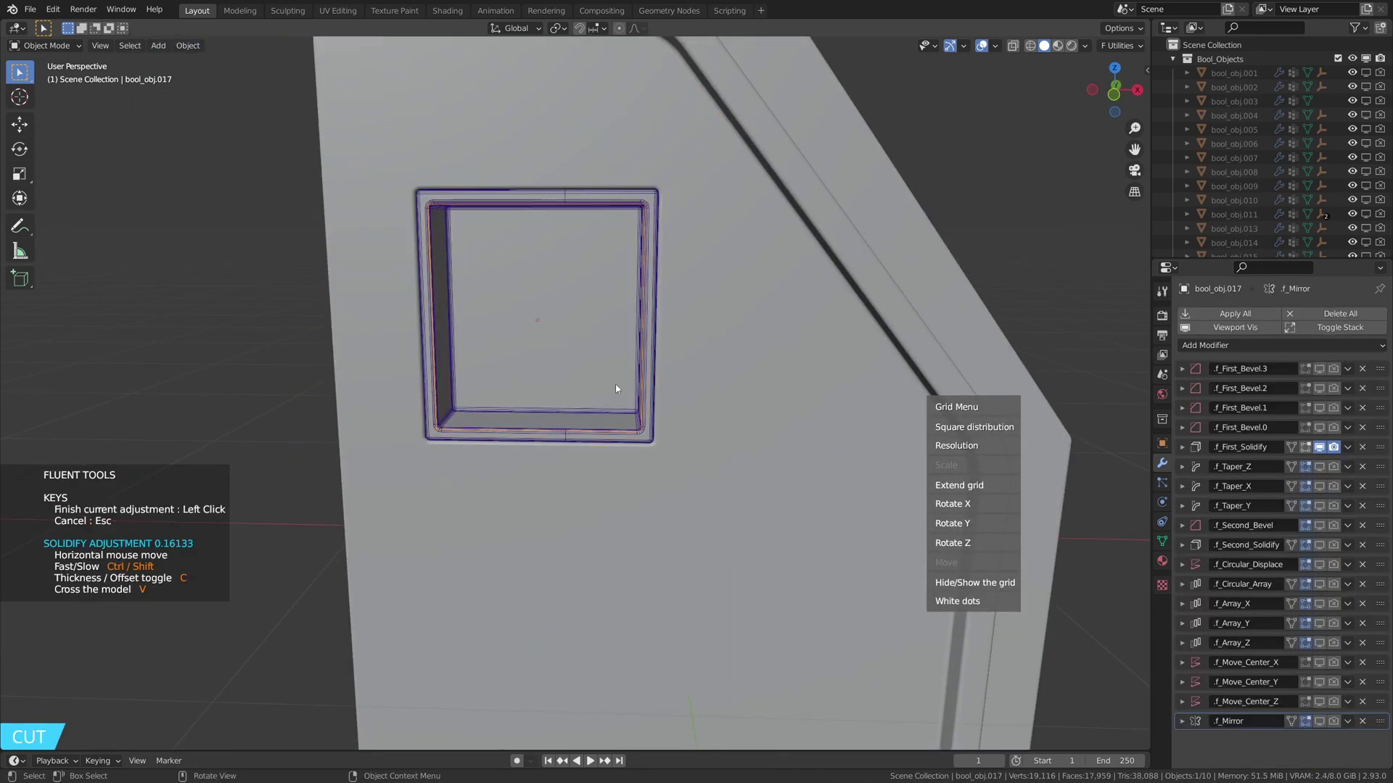
pyautogui.middleClick(606, 361)
pyautogui.middleClick(616, 313)
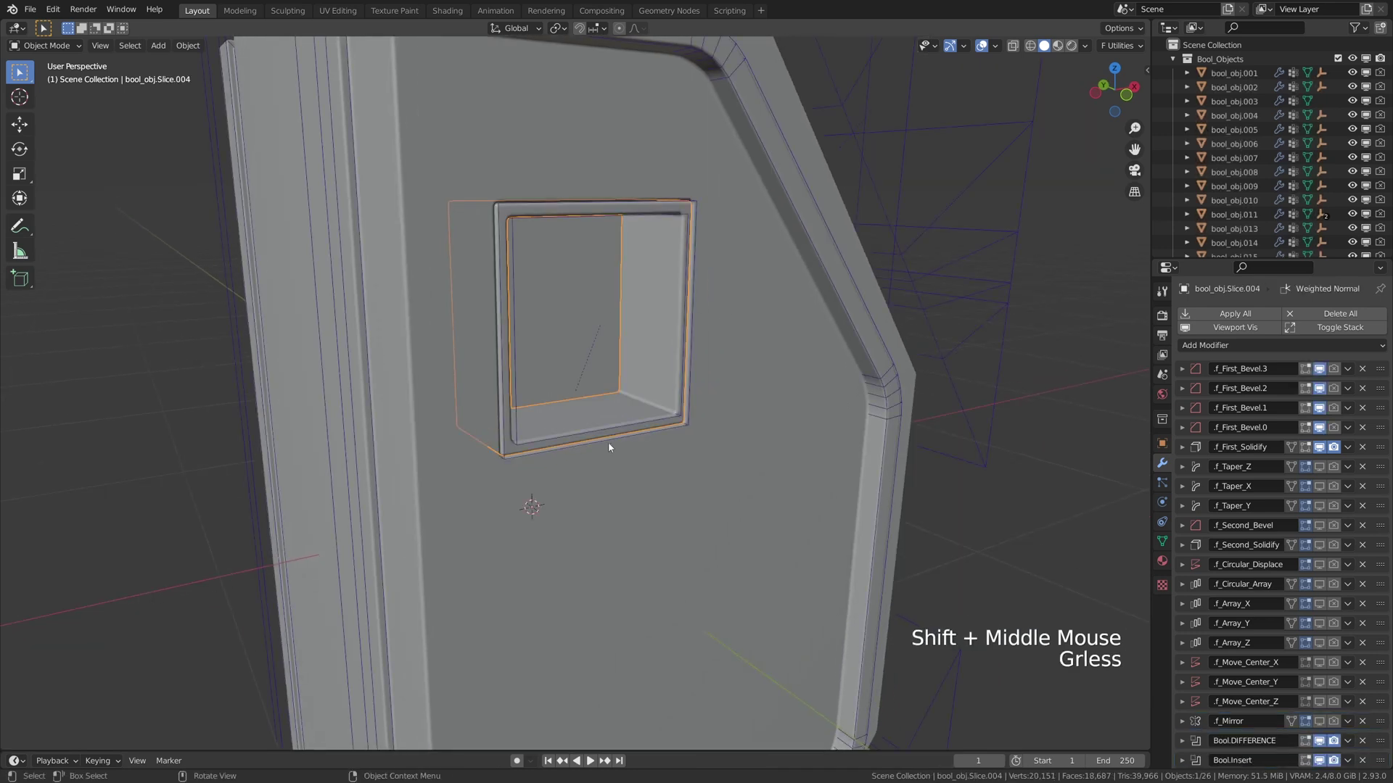
pyautogui.click(531, 443)
pyautogui.middleClick(551, 323)
# Draw a thin rectangle cutter in the vent, array it along Y and tilt it on X into angled louvres.
pyautogui.press('f')
pyautogui.middleClick(543, 374)
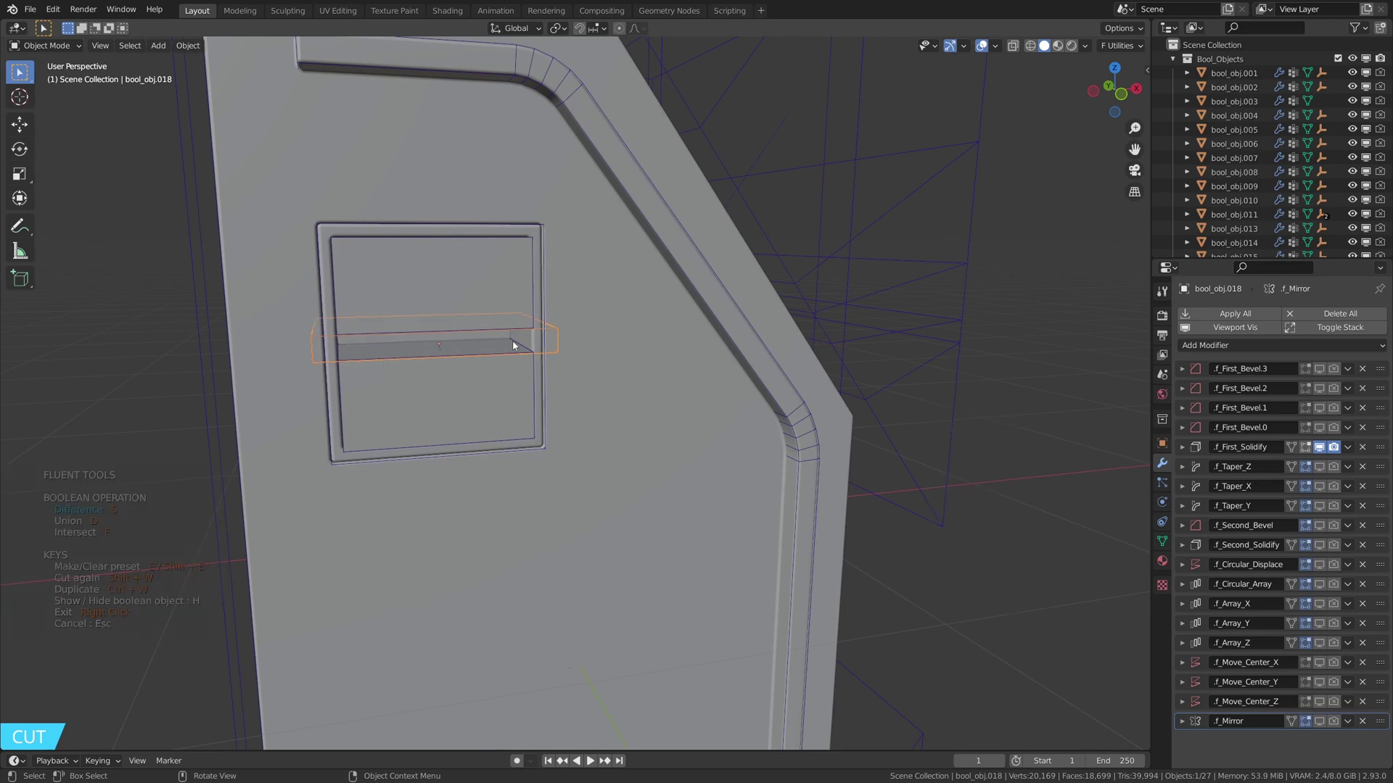
pyautogui.middleClick(523, 323)
pyautogui.middleClick(543, 308)
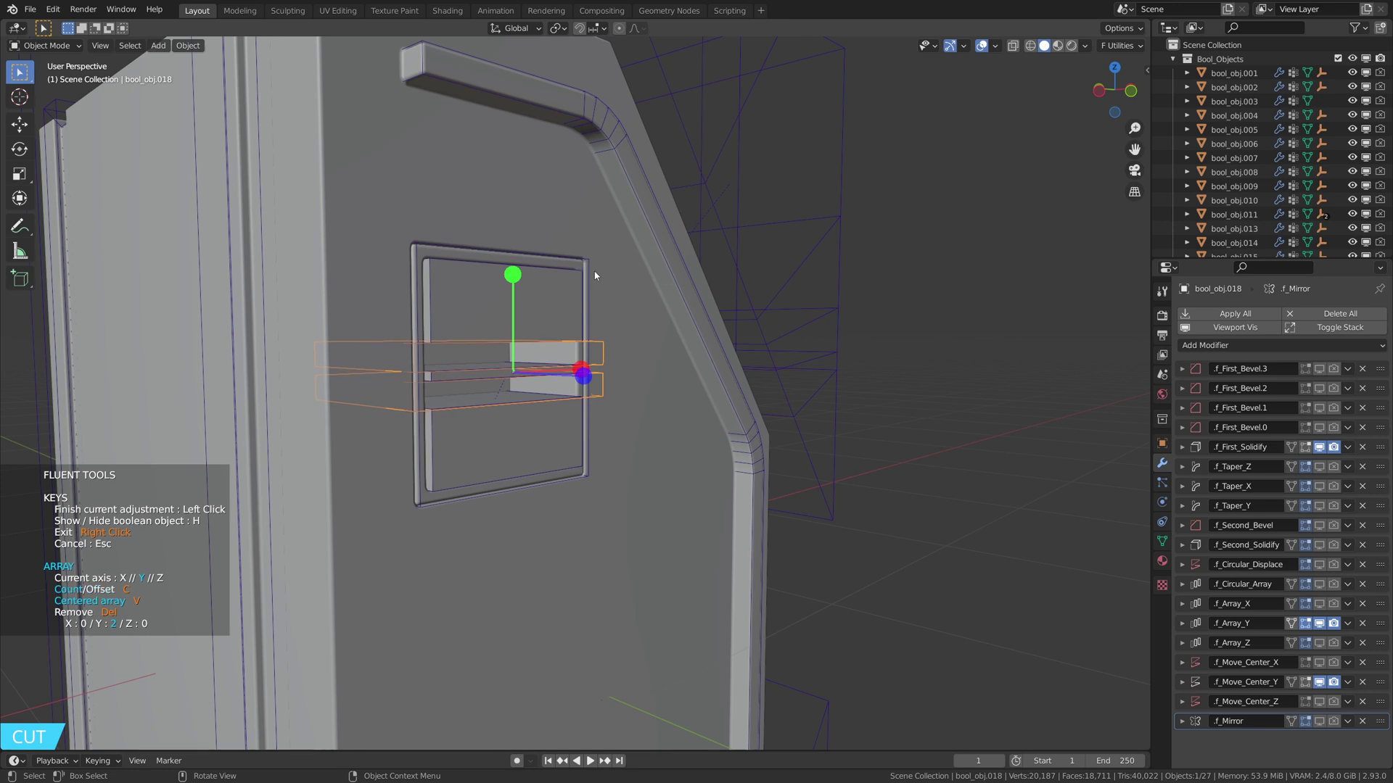
pyautogui.press('Tab')
pyautogui.press('a')
pyautogui.press('r')
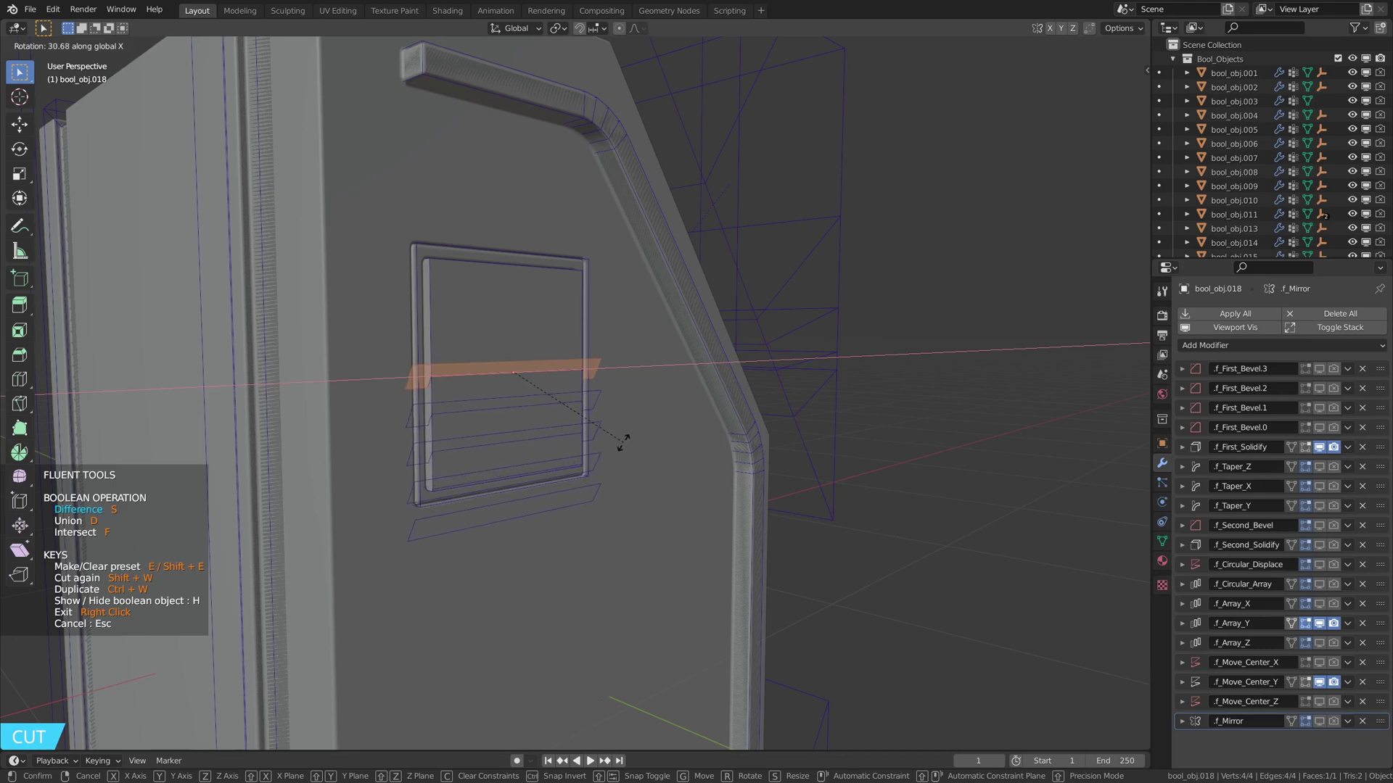
pyautogui.press('Tab')
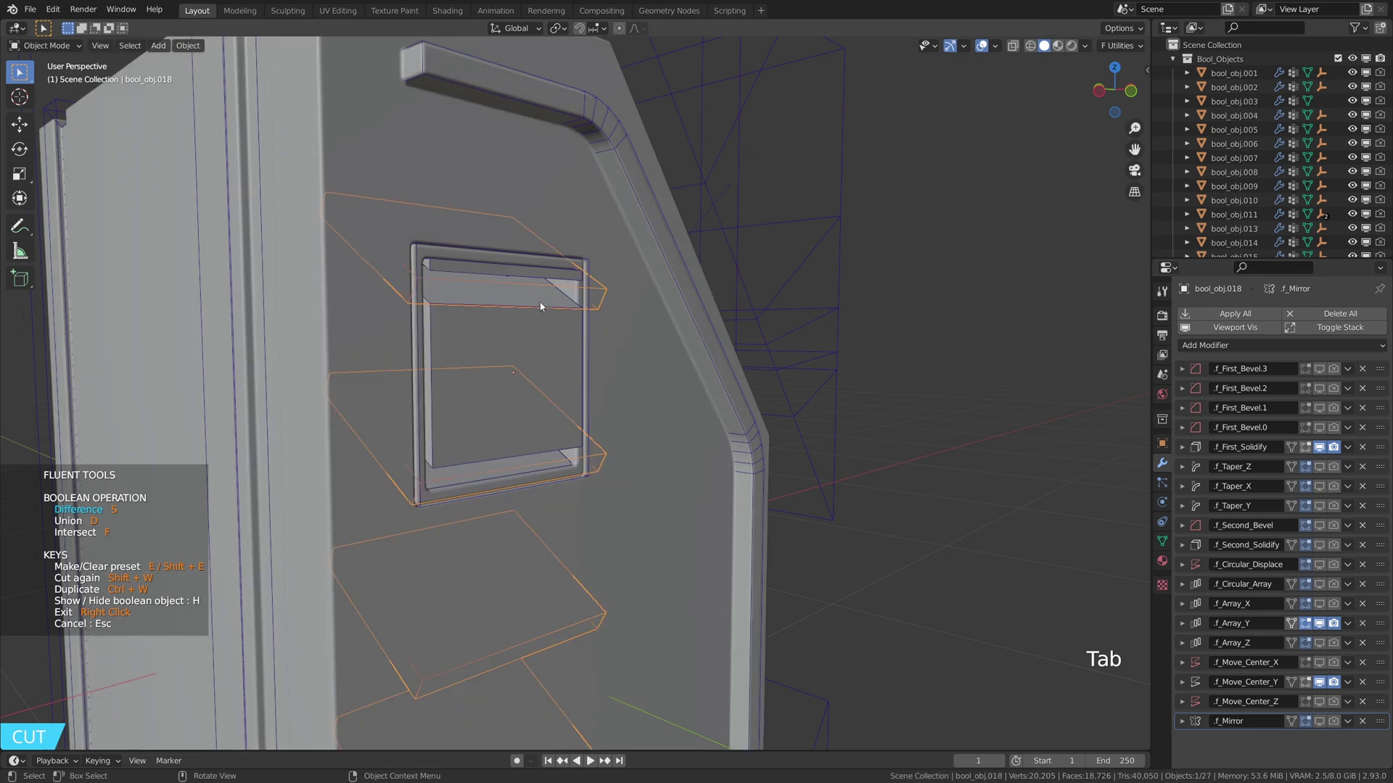
# Move the louvre cutters along Z to position the slats within the vent.
pyautogui.middleClick(554, 533)
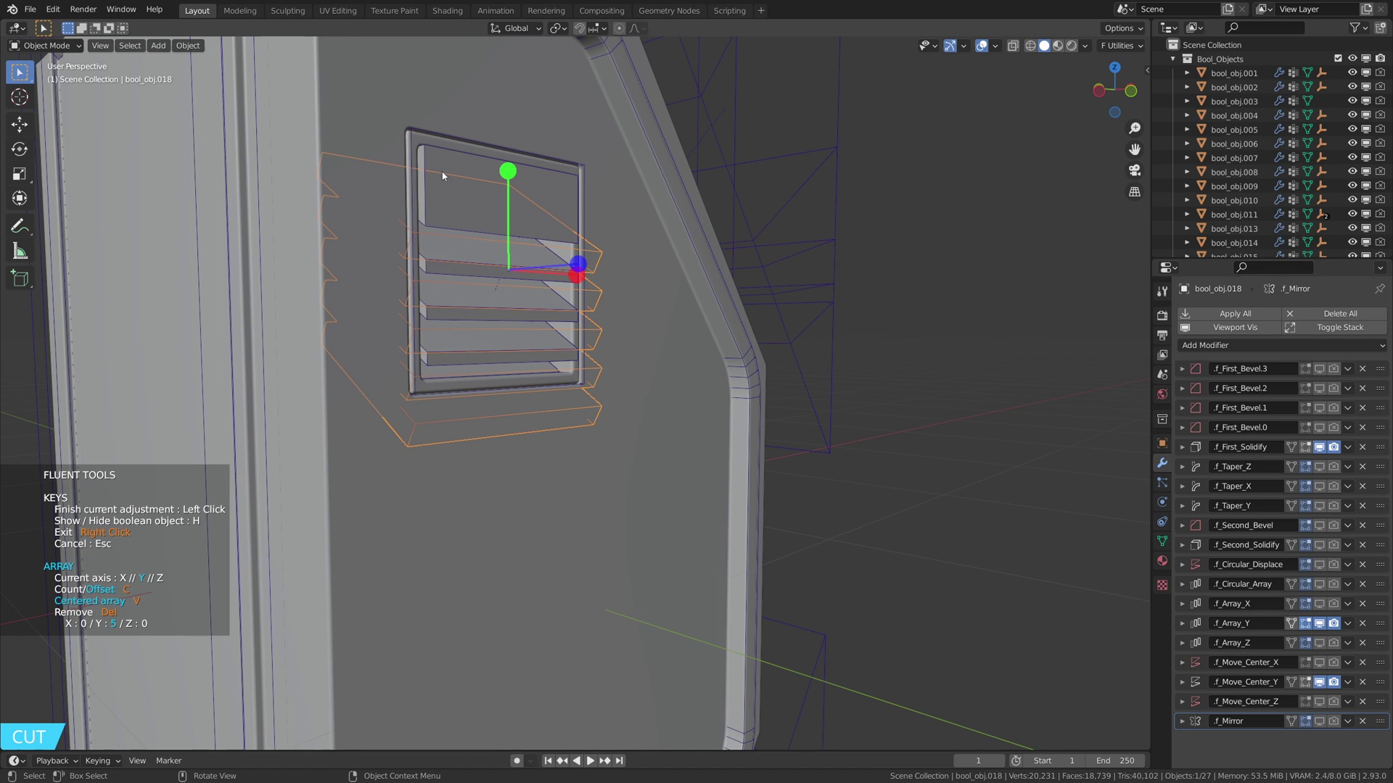
pyautogui.press('g')
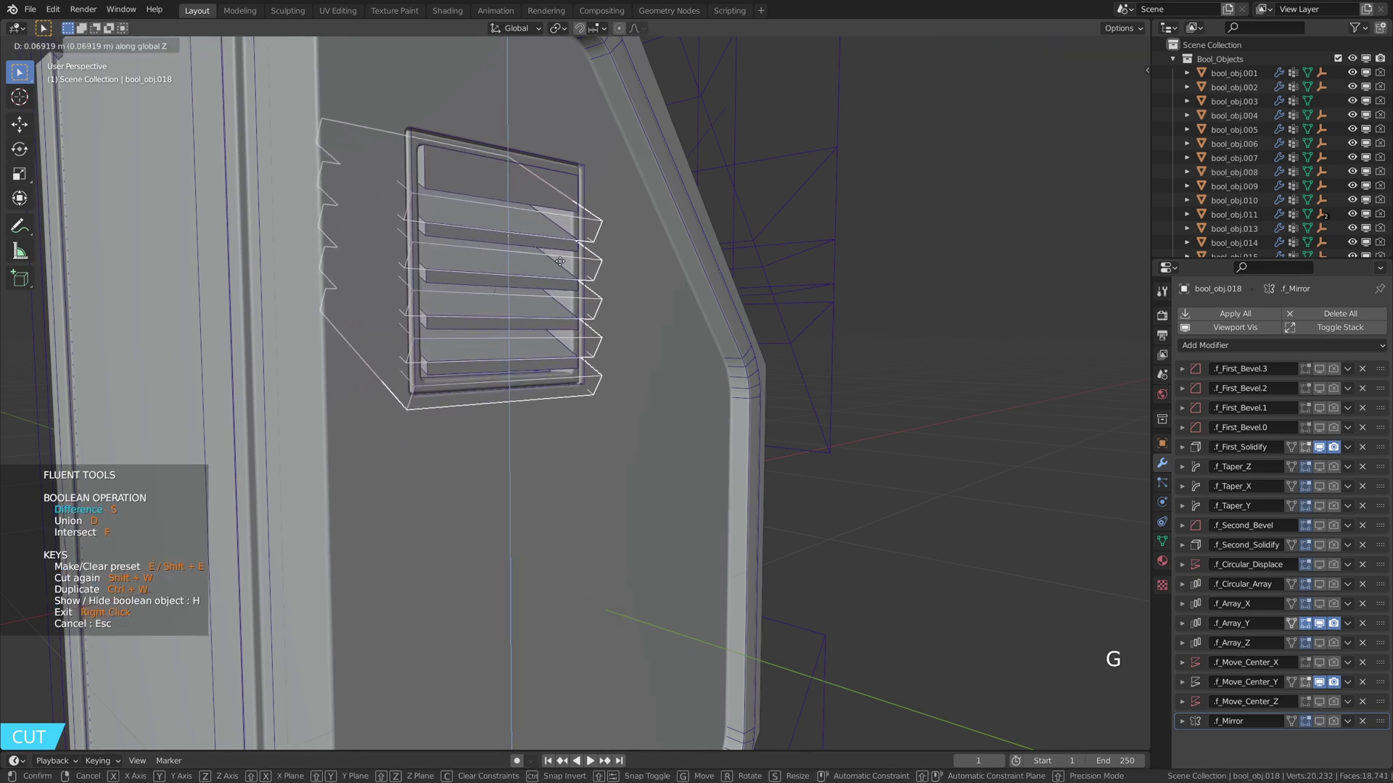
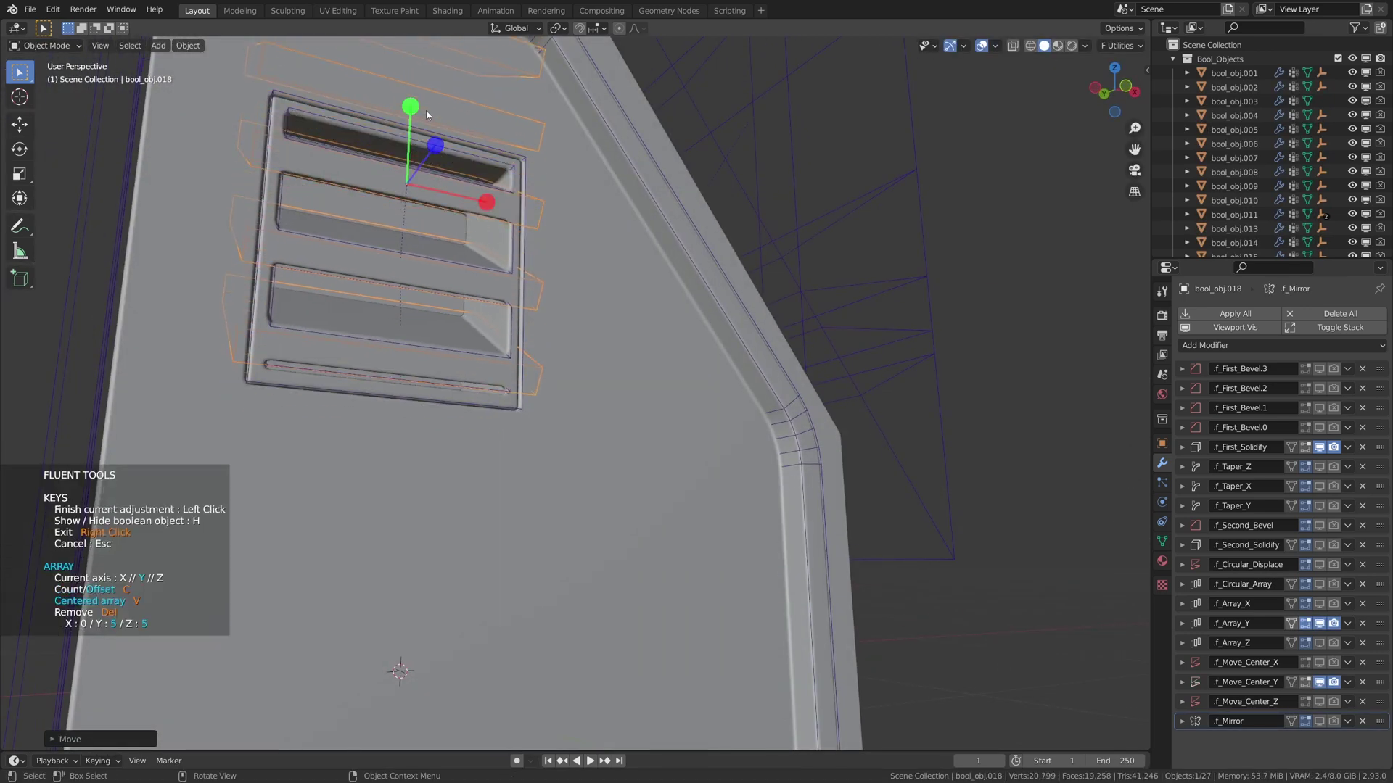
pyautogui.middleClick(556, 186)
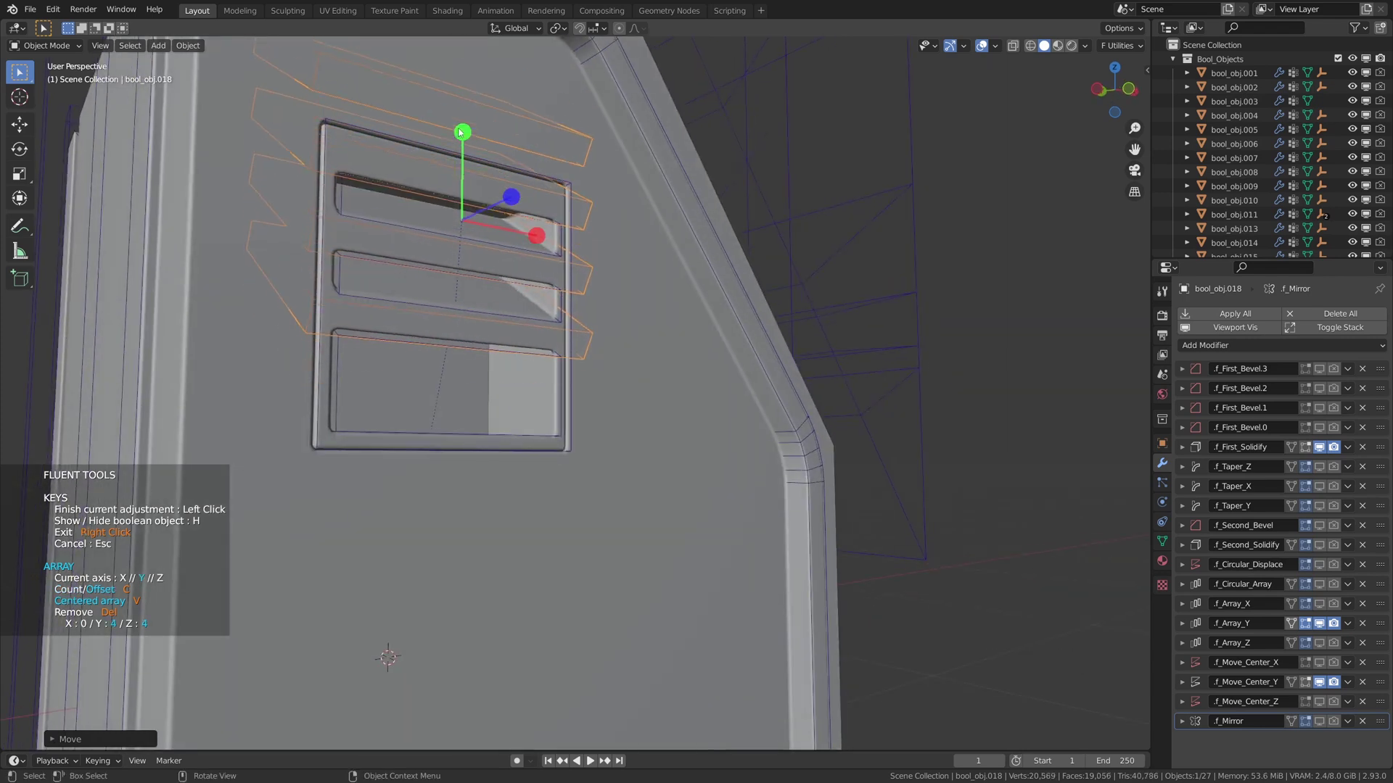
# Settle the louvre cutters in the vent and cut a rounded path groove along the side panel edge.
pyautogui.press('g')
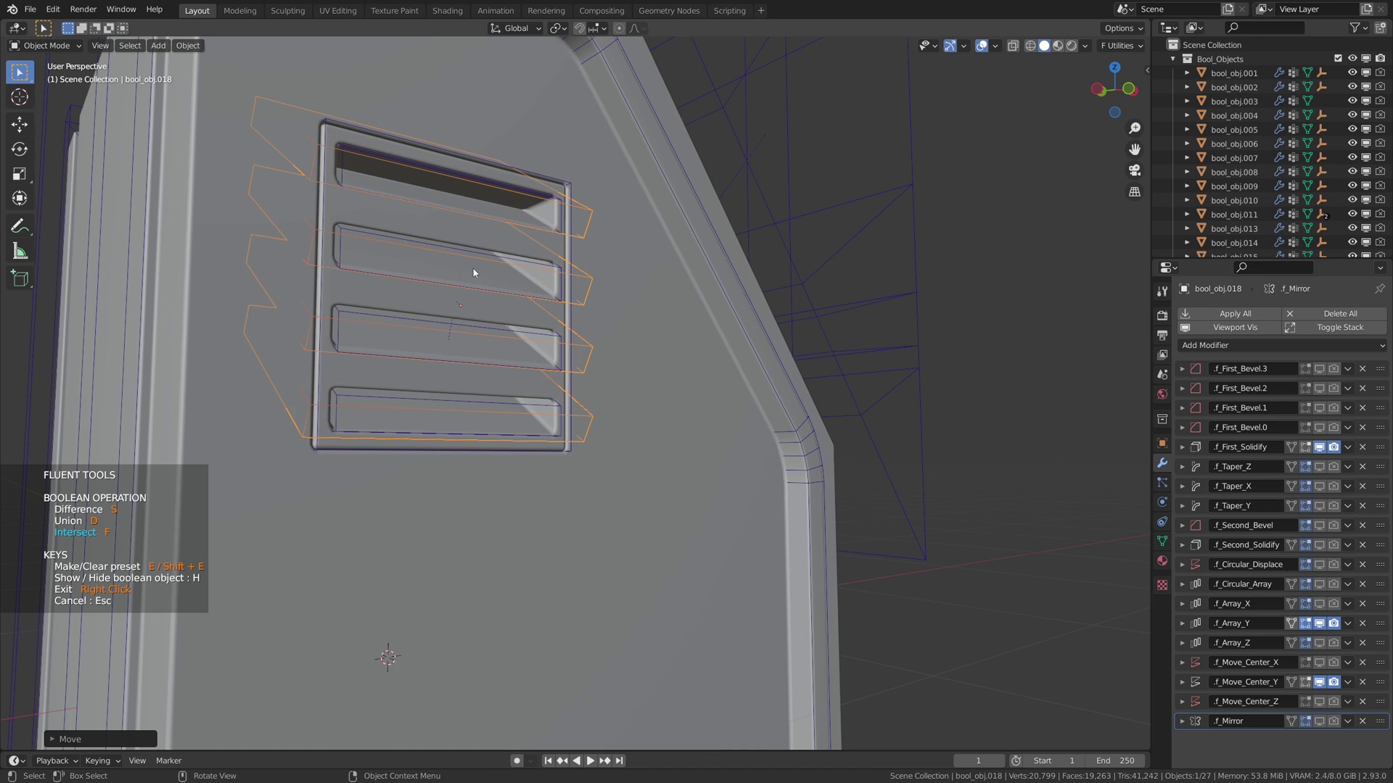
pyautogui.middleClick(538, 274)
pyautogui.scroll(3)
pyautogui.middleClick(561, 290)
pyautogui.middleClick(583, 311)
pyautogui.middleClick(521, 401)
pyautogui.scroll(-3)
pyautogui.click(634, 467)
pyautogui.click(611, 482)
# Draw a rounded pill-shaped slot on the side panel with Fluent and give it a circular array of four.
pyautogui.middleClick(562, 446)
pyautogui.scroll(3)
pyautogui.press('f')
pyautogui.middleClick(562, 465)
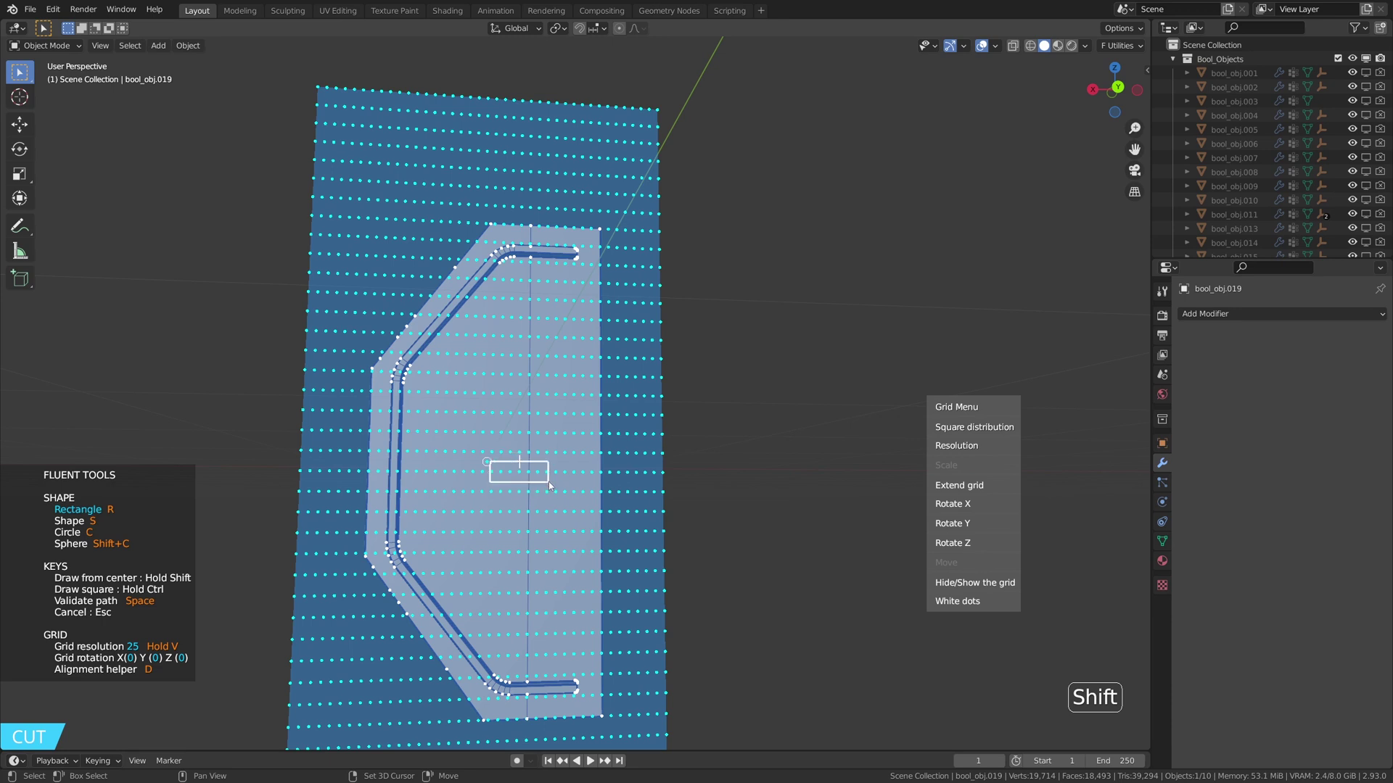
pyautogui.middleClick(591, 492)
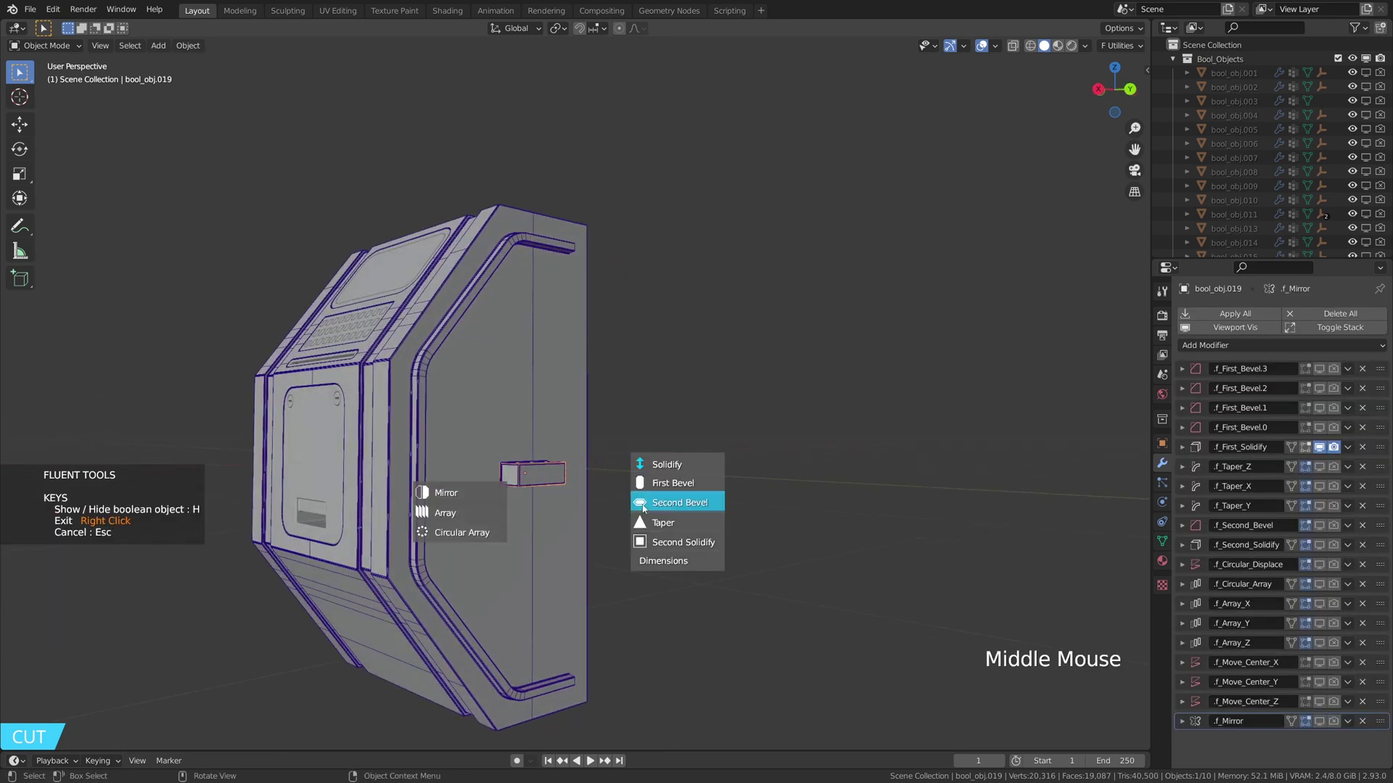
pyautogui.middleClick(616, 479)
pyautogui.scroll(3)
pyautogui.middleClick(587, 463)
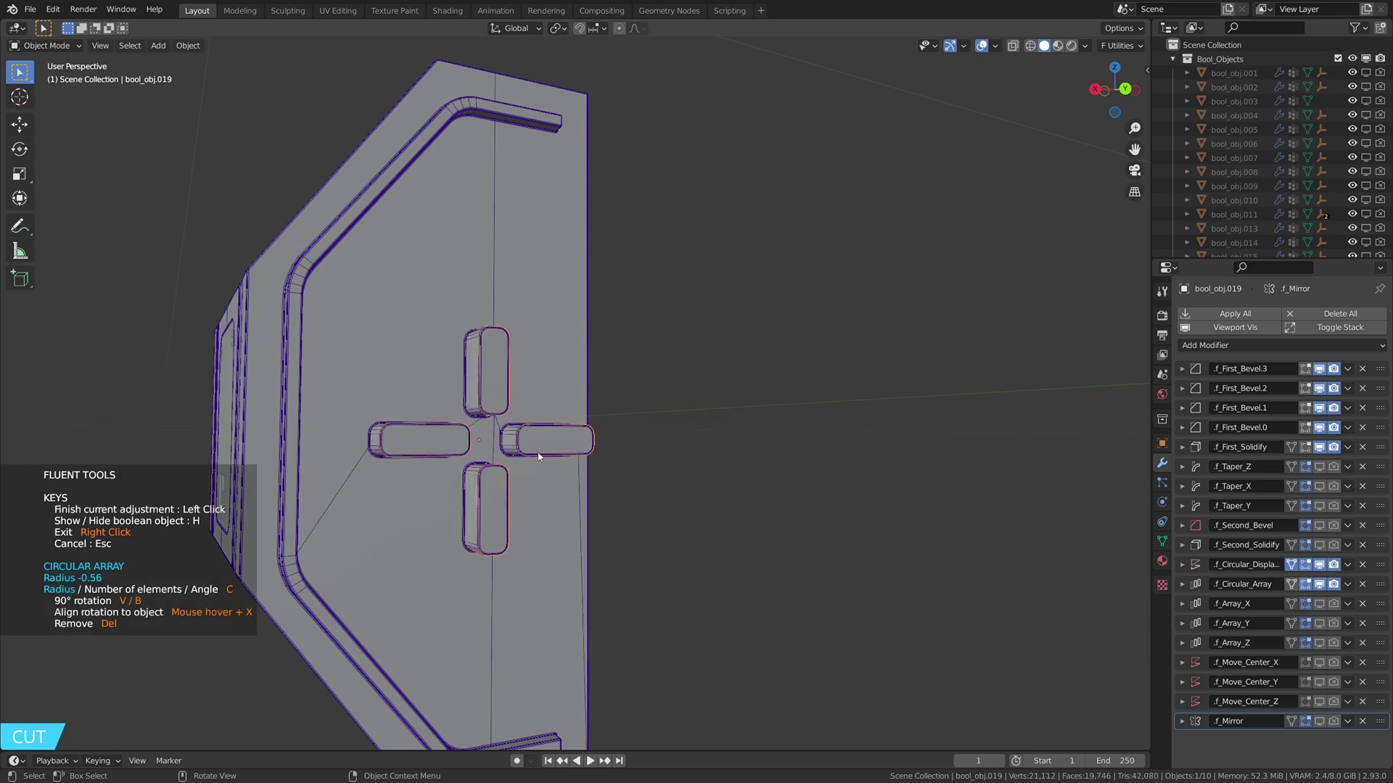
pyautogui.middleClick(584, 470)
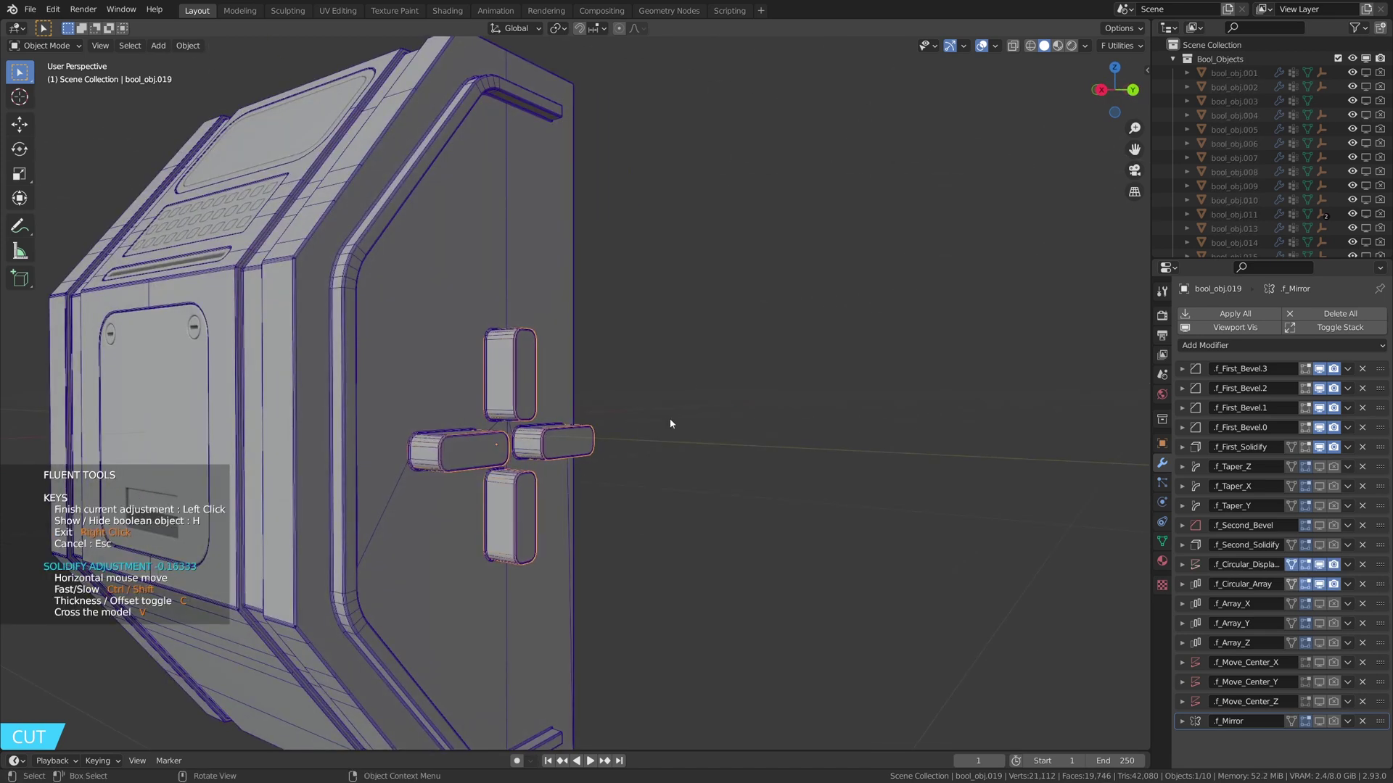
pyautogui.middleClick(637, 432)
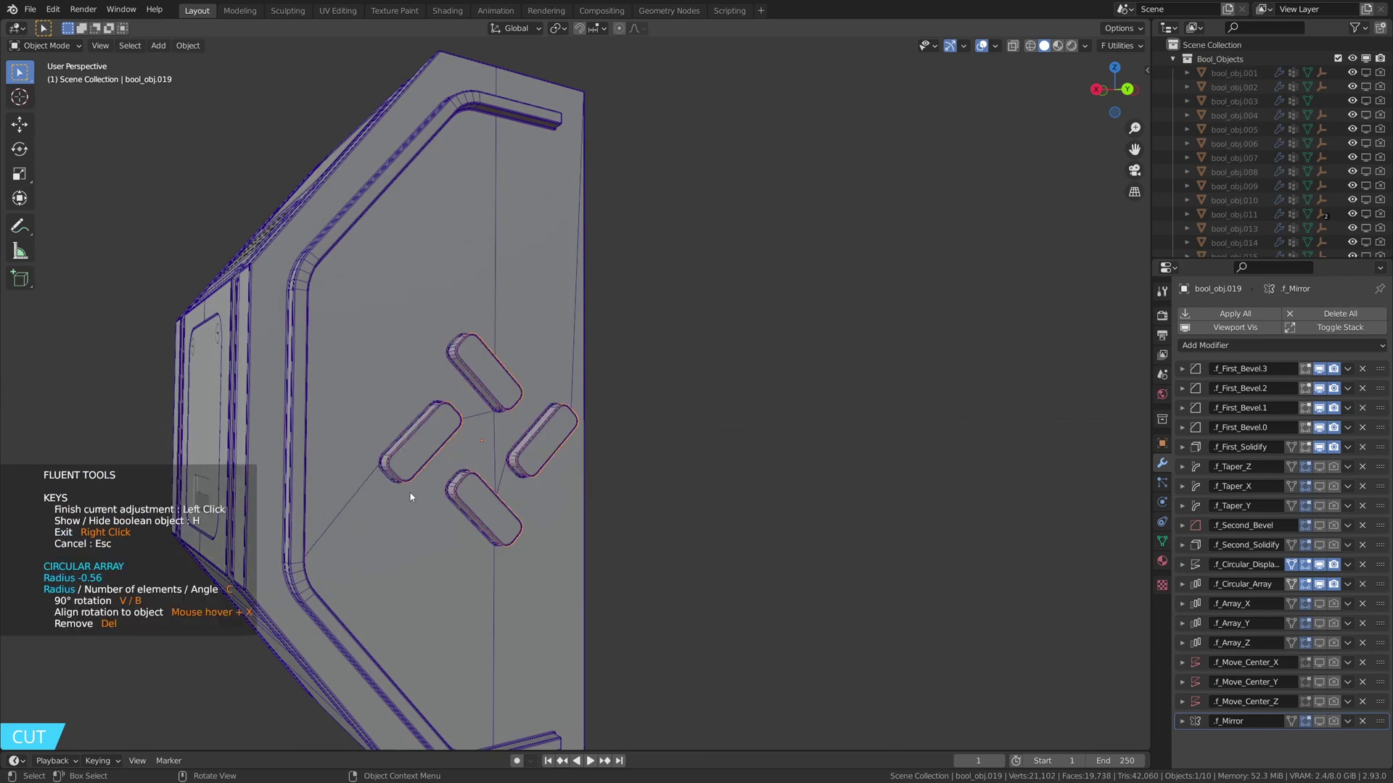
pyautogui.middleClick(599, 484)
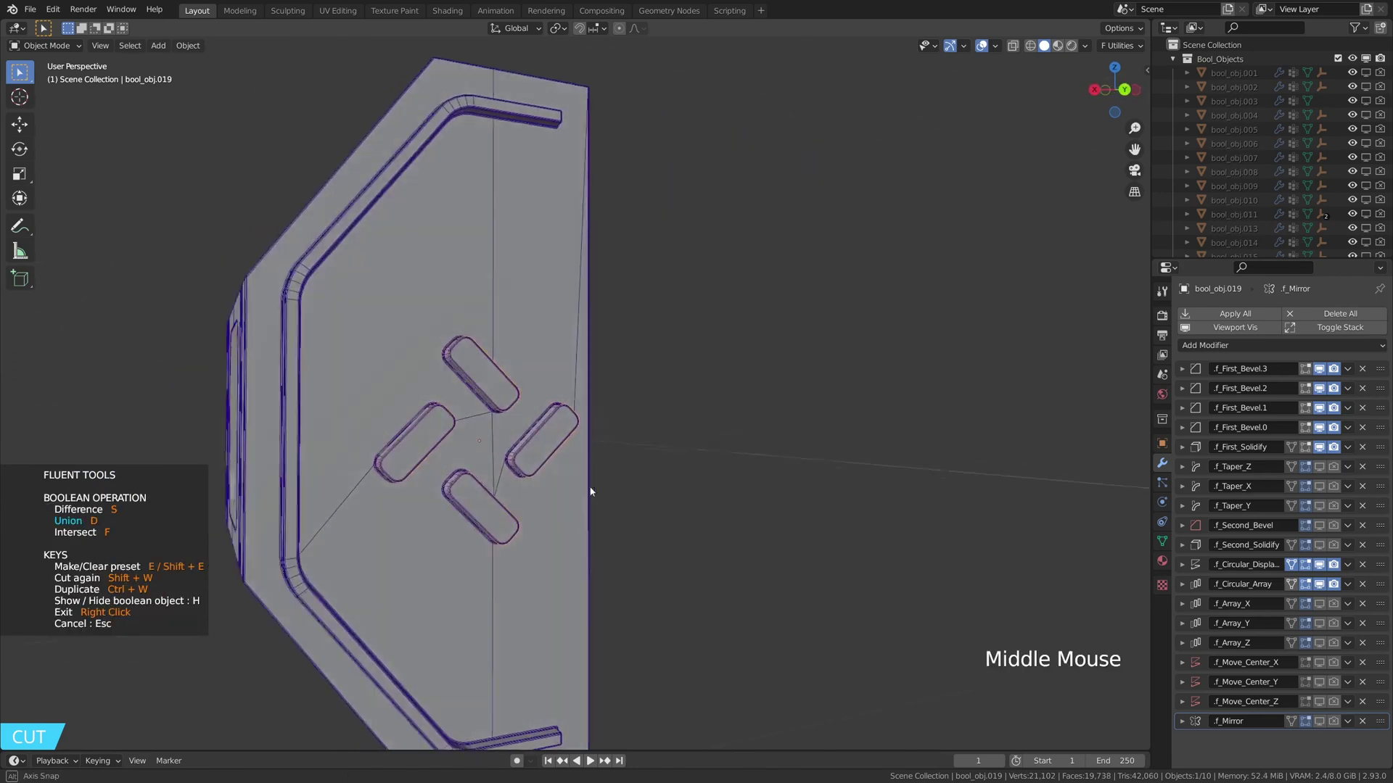
# Rotate the four-slot cross 45° and mirror it onto the opposite side panel.
pyautogui.press('g')
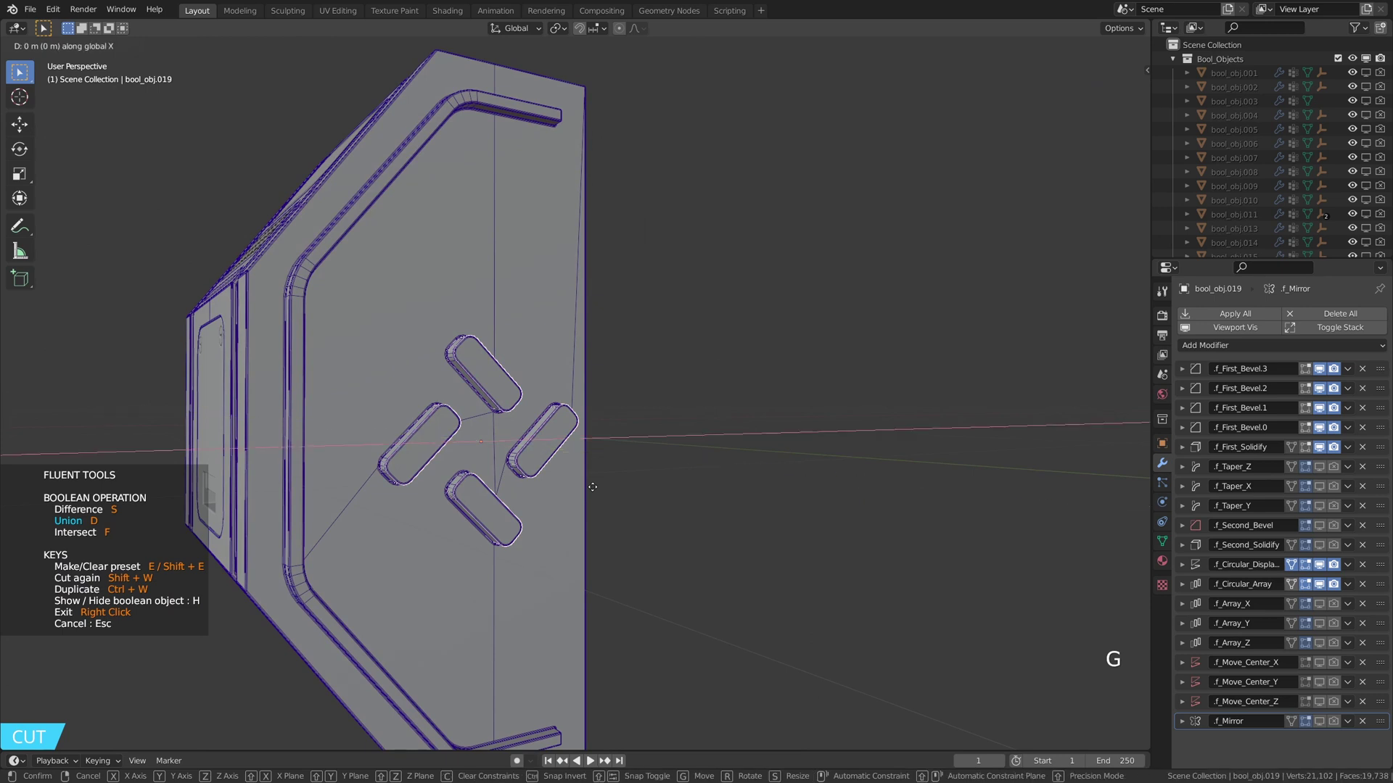
pyautogui.middleClick(569, 482)
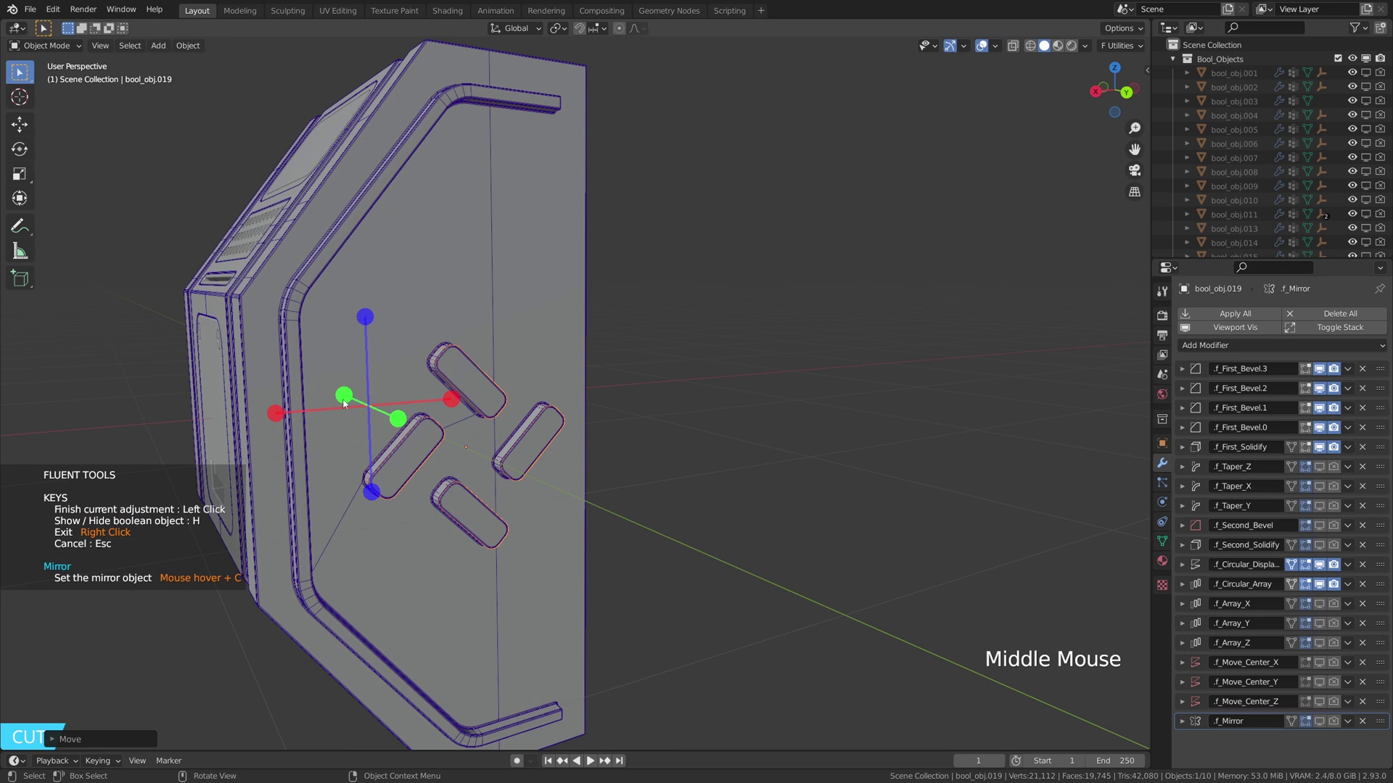
pyautogui.middleClick(346, 373)
pyautogui.scroll(-3)
pyautogui.middleClick(552, 392)
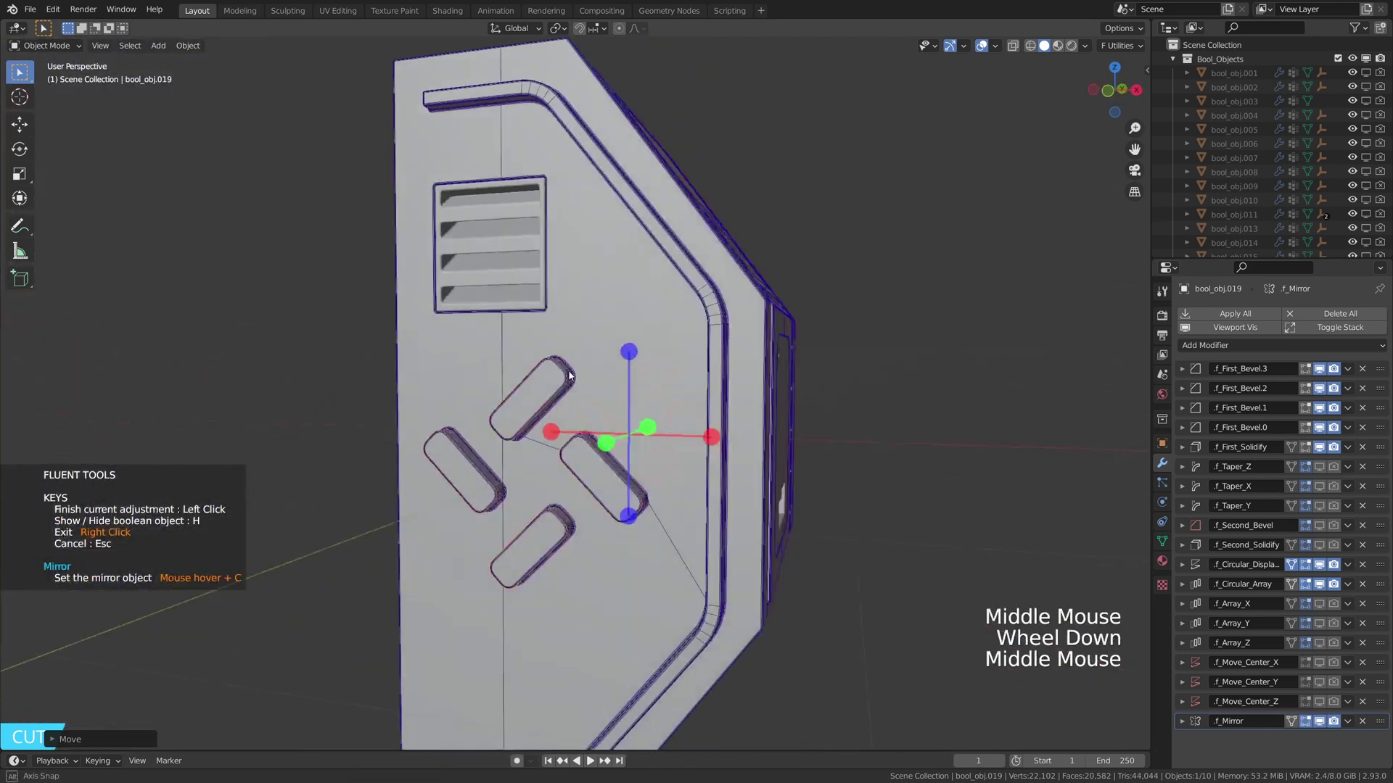
pyautogui.middleClick(872, 385)
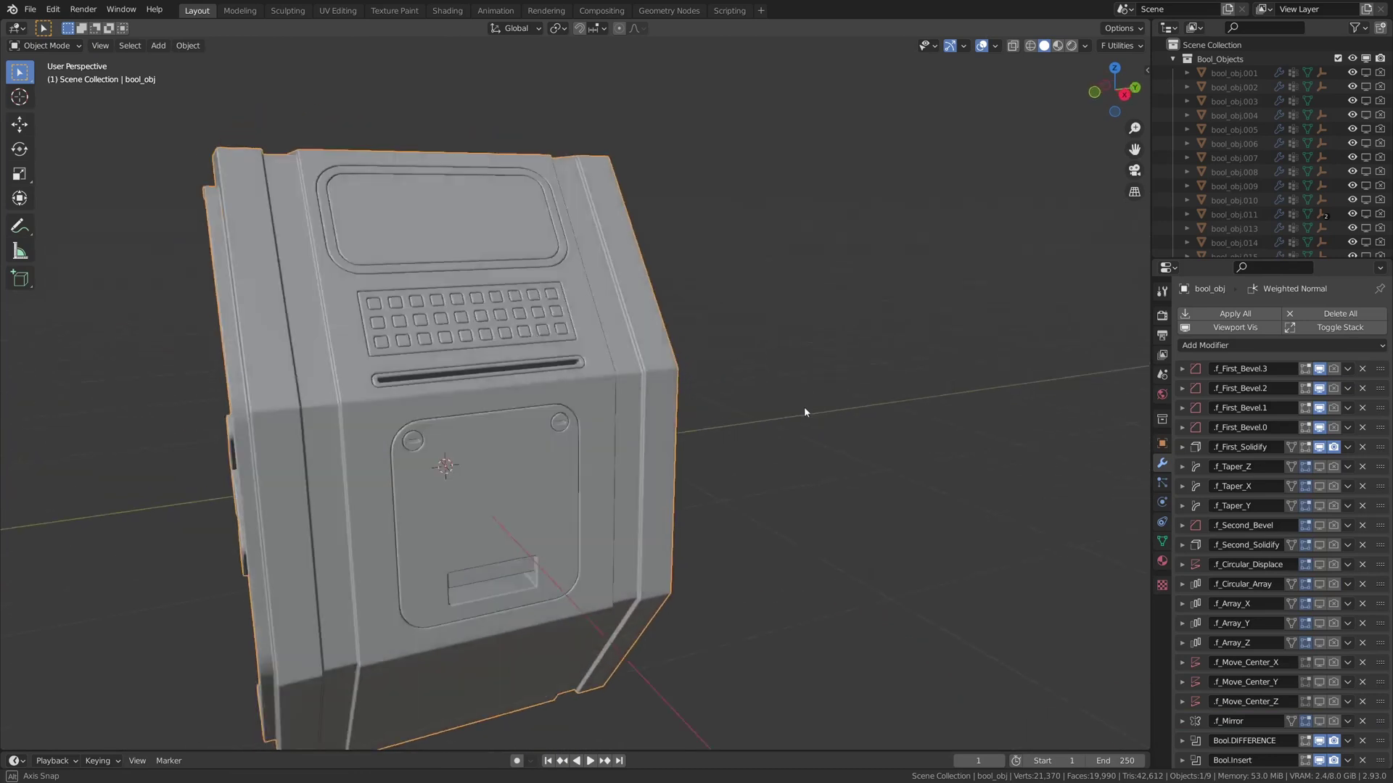
# Inspect the side grooves and bring the console's top front edge above the screen into view.
pyautogui.middleClick(689, 405)
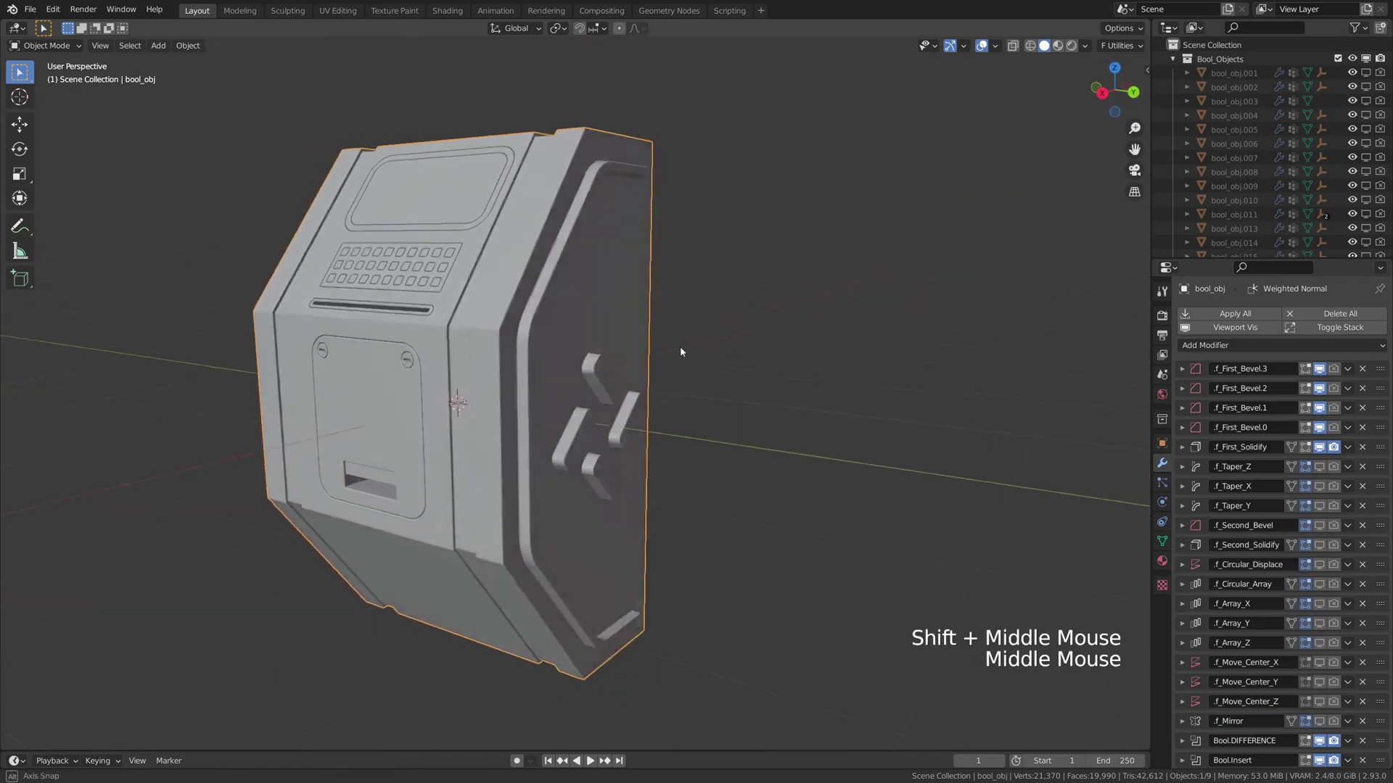
pyautogui.middleClick(632, 357)
pyautogui.middleClick(617, 402)
pyautogui.middleClick(559, 389)
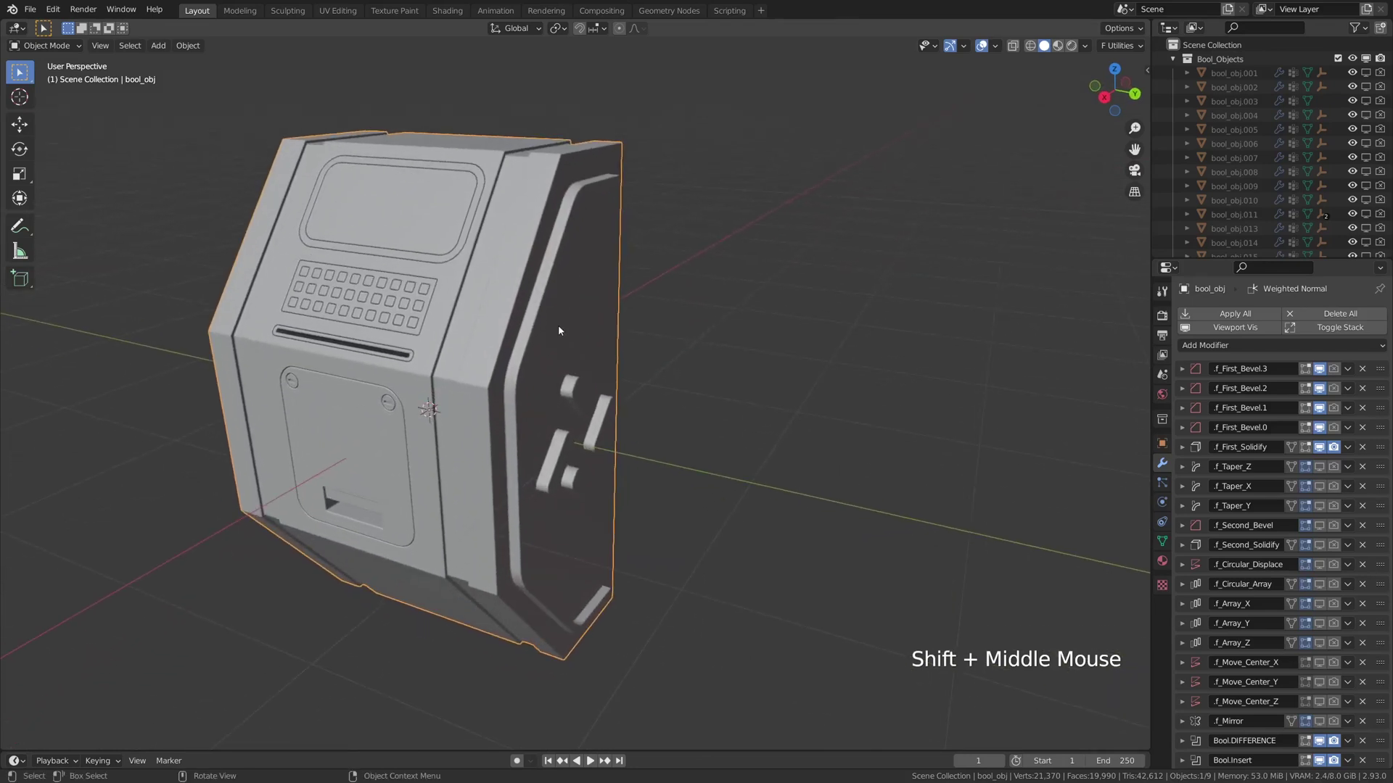
pyautogui.middleClick(577, 376)
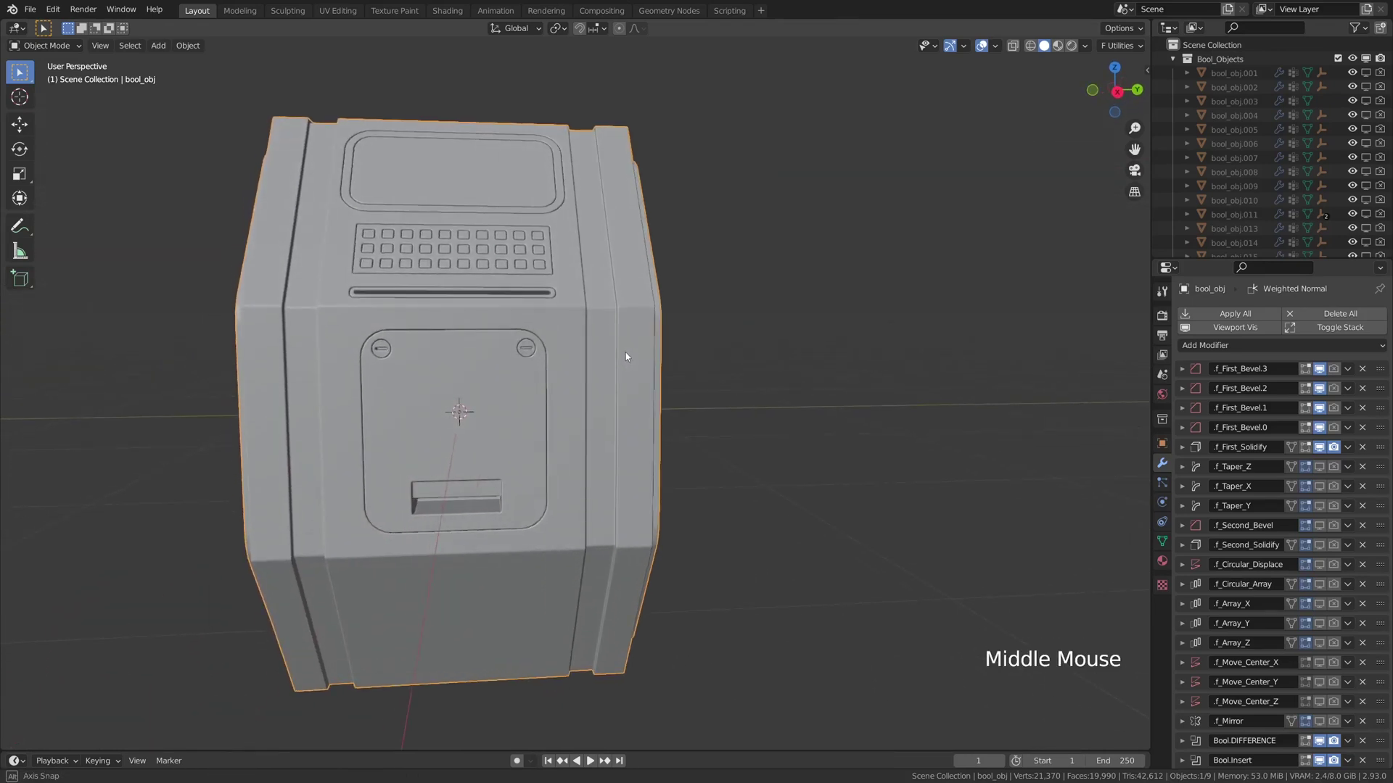
pyautogui.middleClick(554, 334)
pyautogui.middleClick(568, 459)
pyautogui.middleClick(647, 395)
pyautogui.scroll(3)
pyautogui.middleClick(552, 375)
# Cut a small rectangular notch into the top edge with Fluent and array it to a centred pair of two.
pyautogui.press('f')
pyautogui.middleClick(406, 287)
pyautogui.middleClick(500, 297)
pyautogui.middleClick(523, 379)
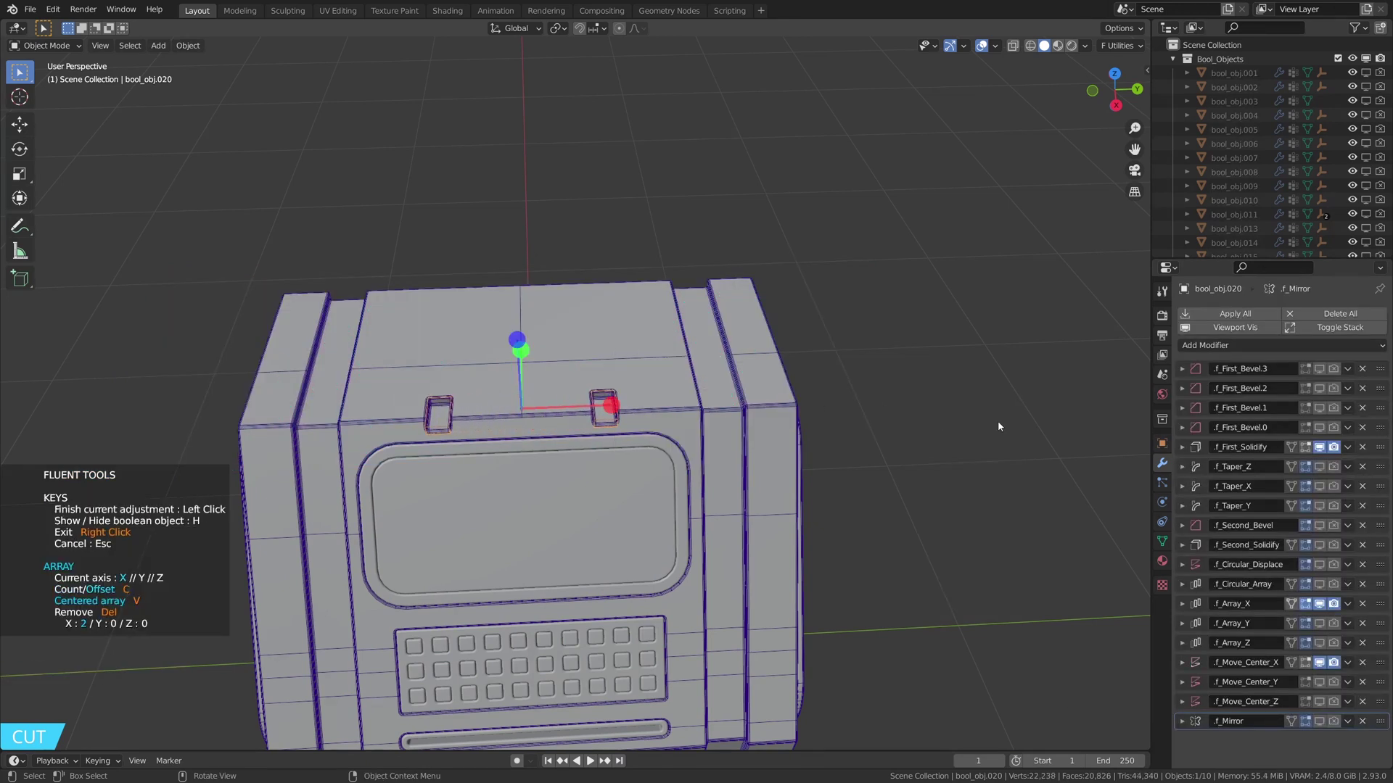
pyautogui.middleClick(761, 365)
pyautogui.middleClick(780, 406)
pyautogui.middleClick(737, 351)
pyautogui.middleClick(719, 302)
pyautogui.middleClick(597, 331)
pyautogui.middleClick(653, 343)
# Adjust the notch pair's depth and spacing and check it from several angles.
pyautogui.scroll(-3)
pyautogui.middleClick(772, 365)
pyautogui.middleClick(709, 303)
pyautogui.scroll(-3)
pyautogui.middleClick(684, 321)
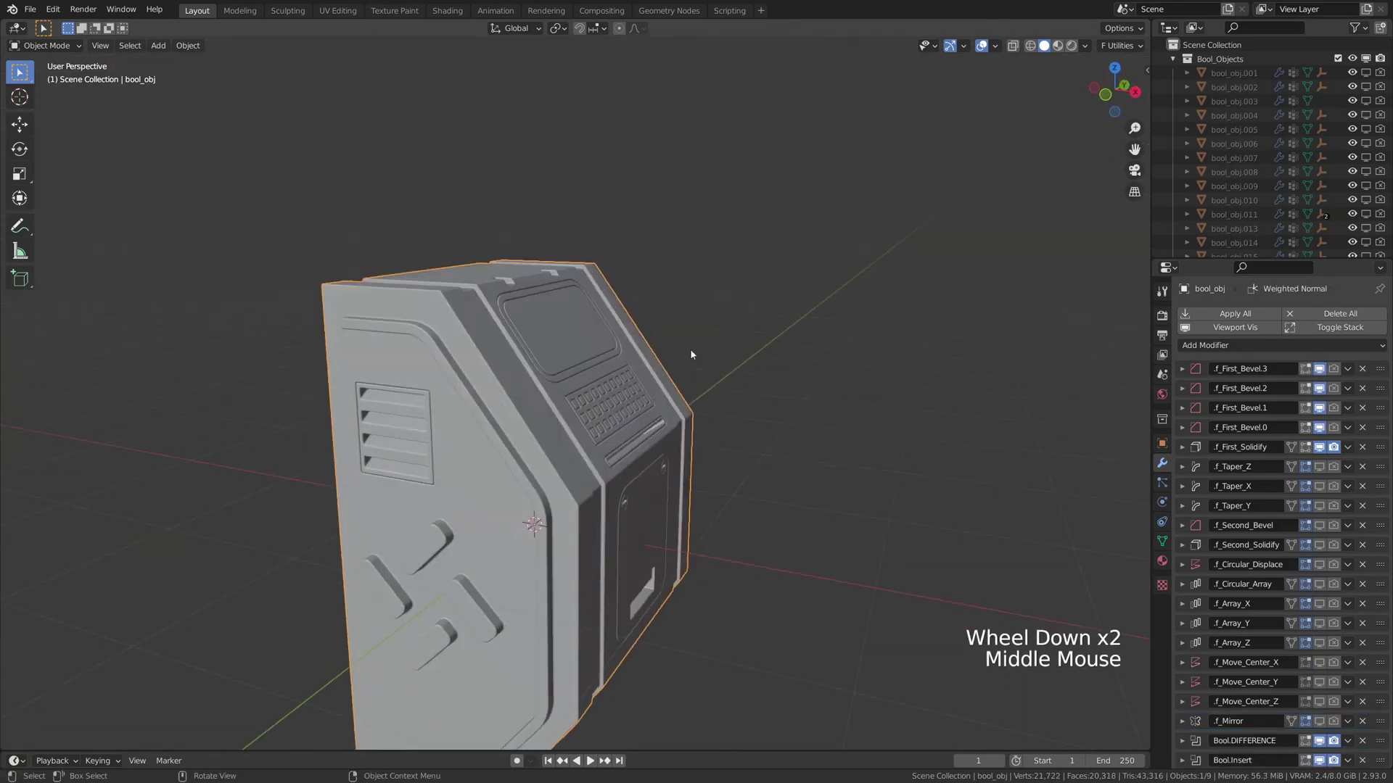
pyautogui.middleClick(519, 458)
pyautogui.scroll(3)
# With the Fluent grid rotated 45° on X, cut thin angled grooves into the strips beside the screen and set their depth.
pyautogui.middleClick(473, 454)
pyautogui.press('f')
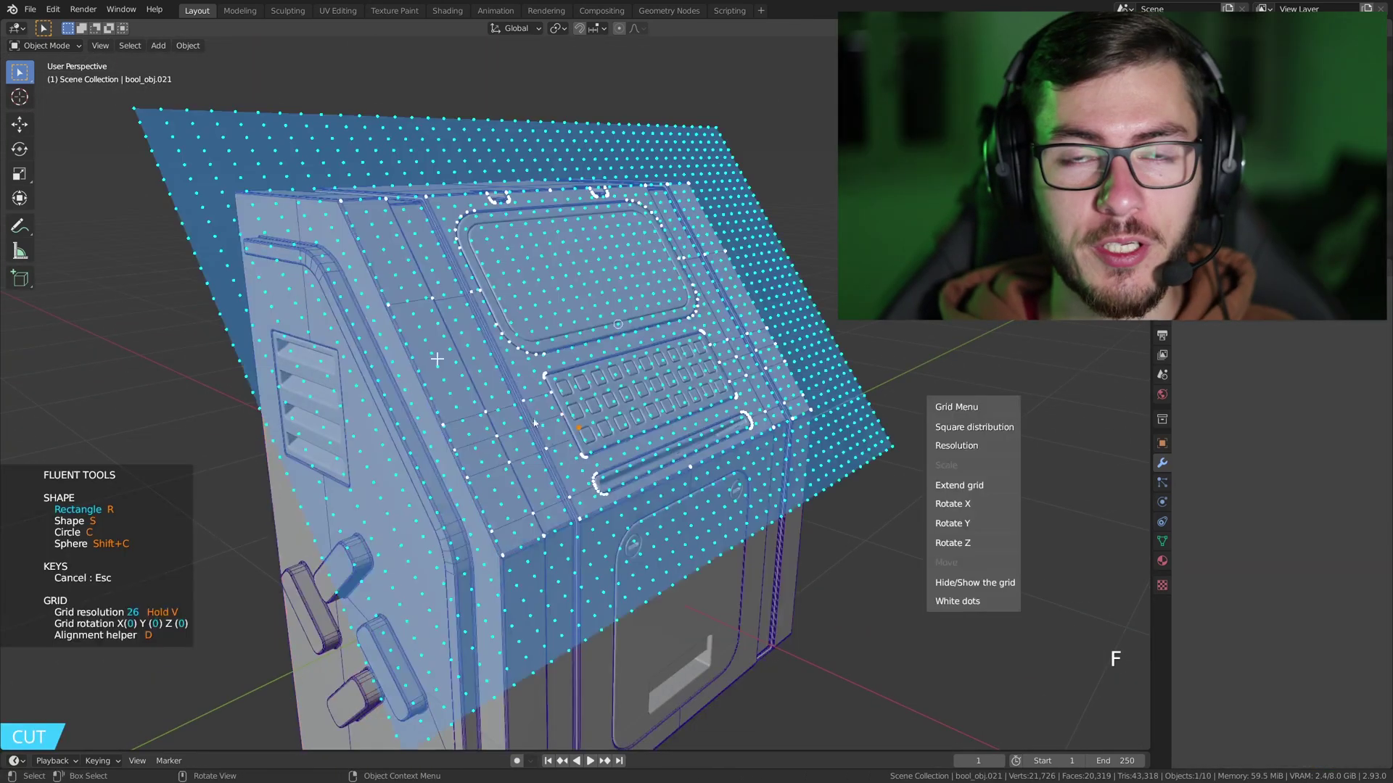
pyautogui.middleClick(481, 425)
pyautogui.middleClick(450, 392)
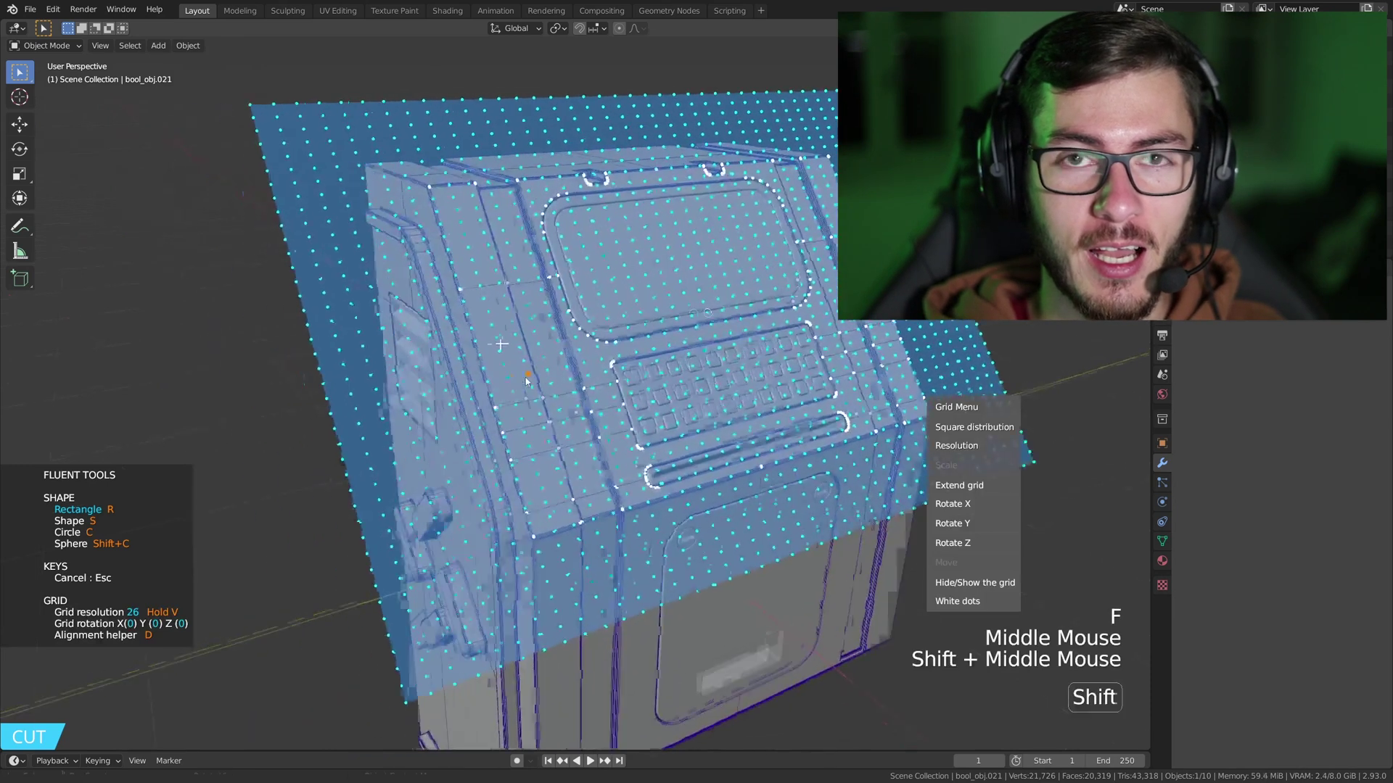
pyautogui.scroll(3)
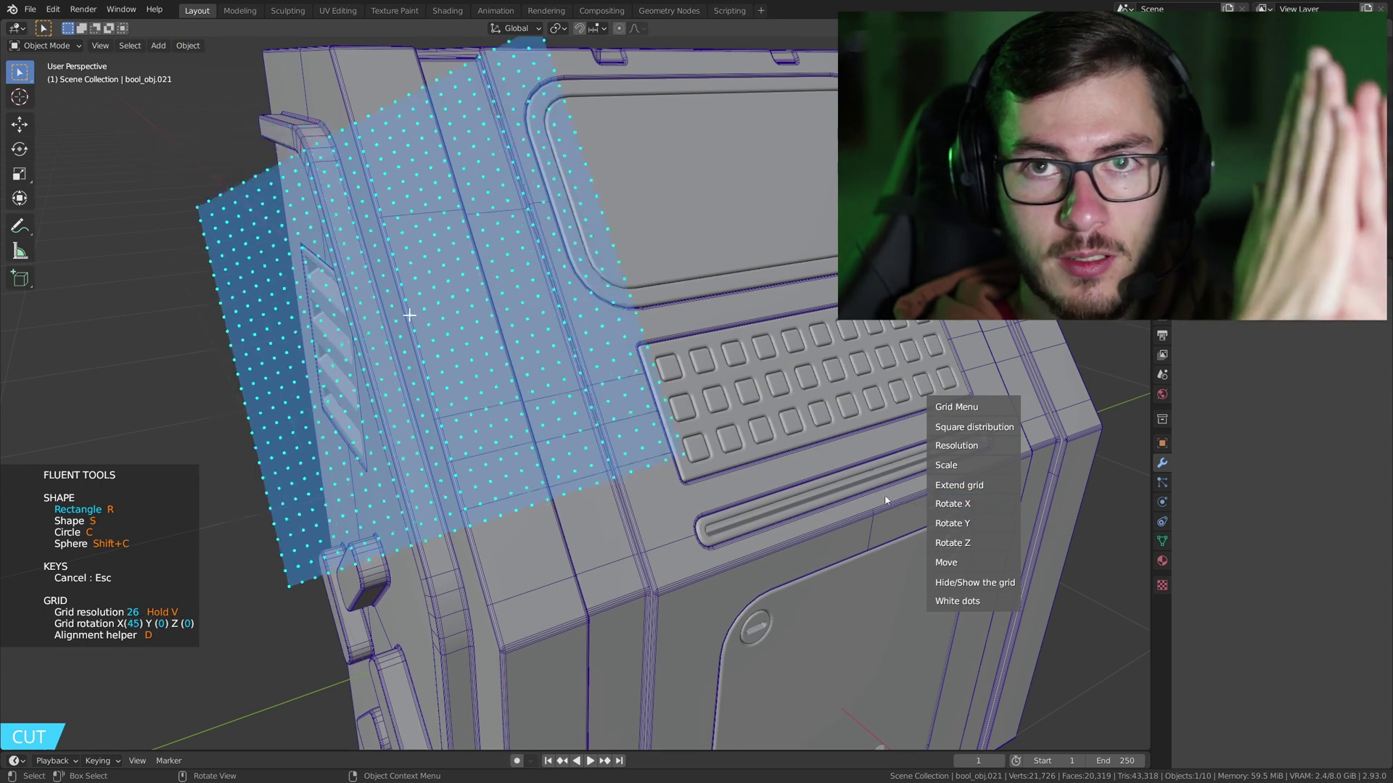
pyautogui.middleClick(563, 364)
pyautogui.middleClick(572, 269)
pyautogui.middleClick(481, 444)
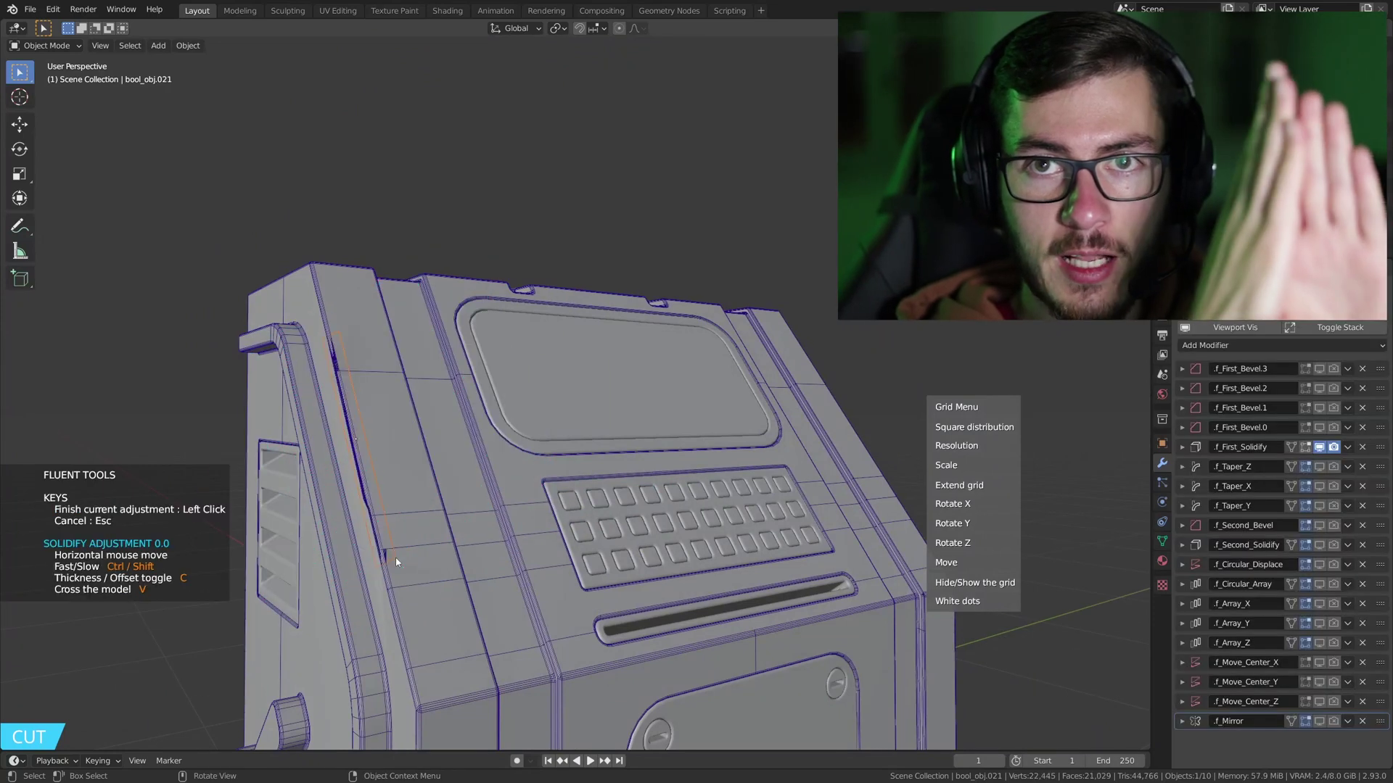
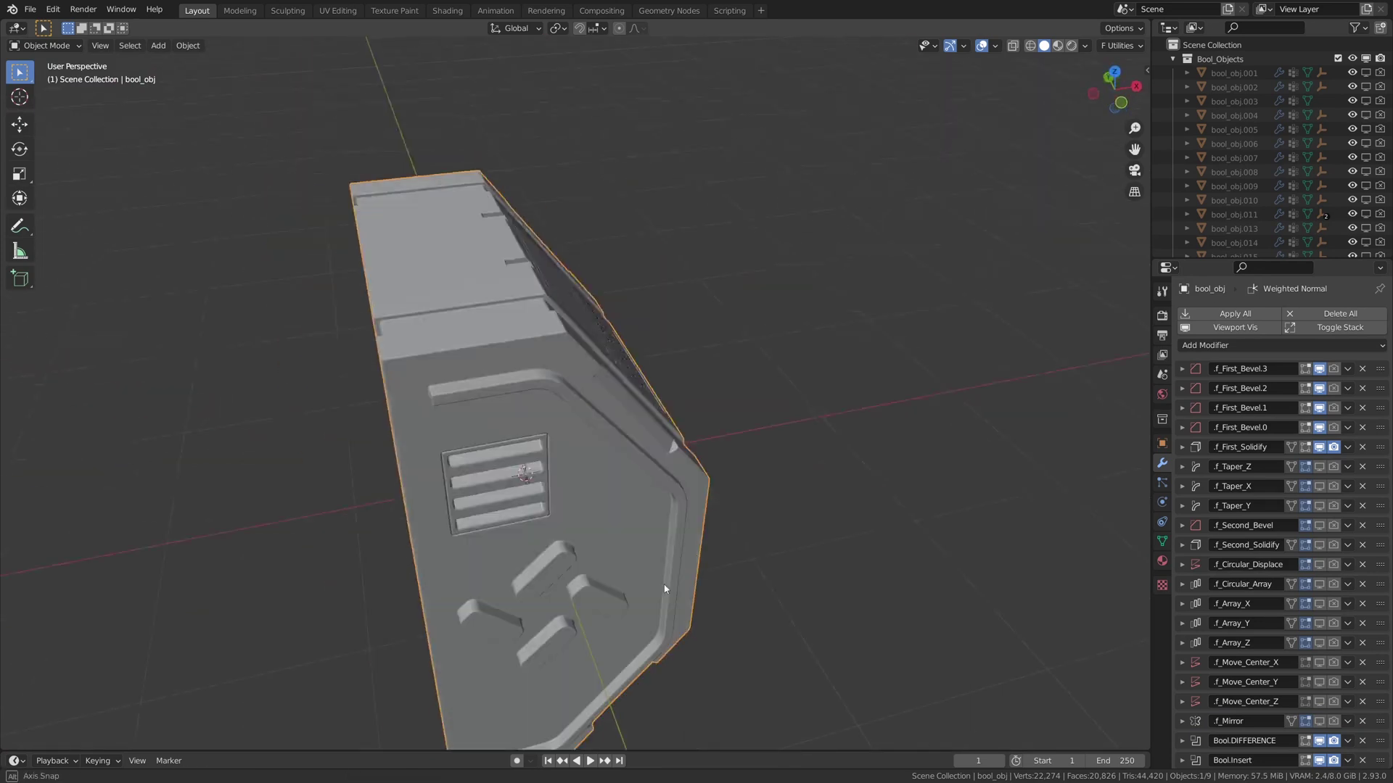
# Review the angled grooves and orbit up to the console's top surface for the antennas.
pyautogui.middleClick(622, 456)
pyautogui.middleClick(621, 487)
pyautogui.middleClick(591, 424)
pyautogui.middleClick(481, 414)
pyautogui.scroll(-3)
pyautogui.middleClick(560, 512)
pyautogui.middleClick(614, 446)
pyautogui.scroll(3)
pyautogui.middleClick(682, 542)
pyautogui.middleClick(629, 564)
pyautogui.middleClick(630, 497)
pyautogui.scroll(3)
pyautogui.middleClick(623, 449)
# Create a round cylinder base on the top surface with Fluent Circle and mirror it to the other side.
pyautogui.press('f')
pyautogui.middleClick(600, 413)
pyautogui.scroll(3)
pyautogui.middleClick(555, 437)
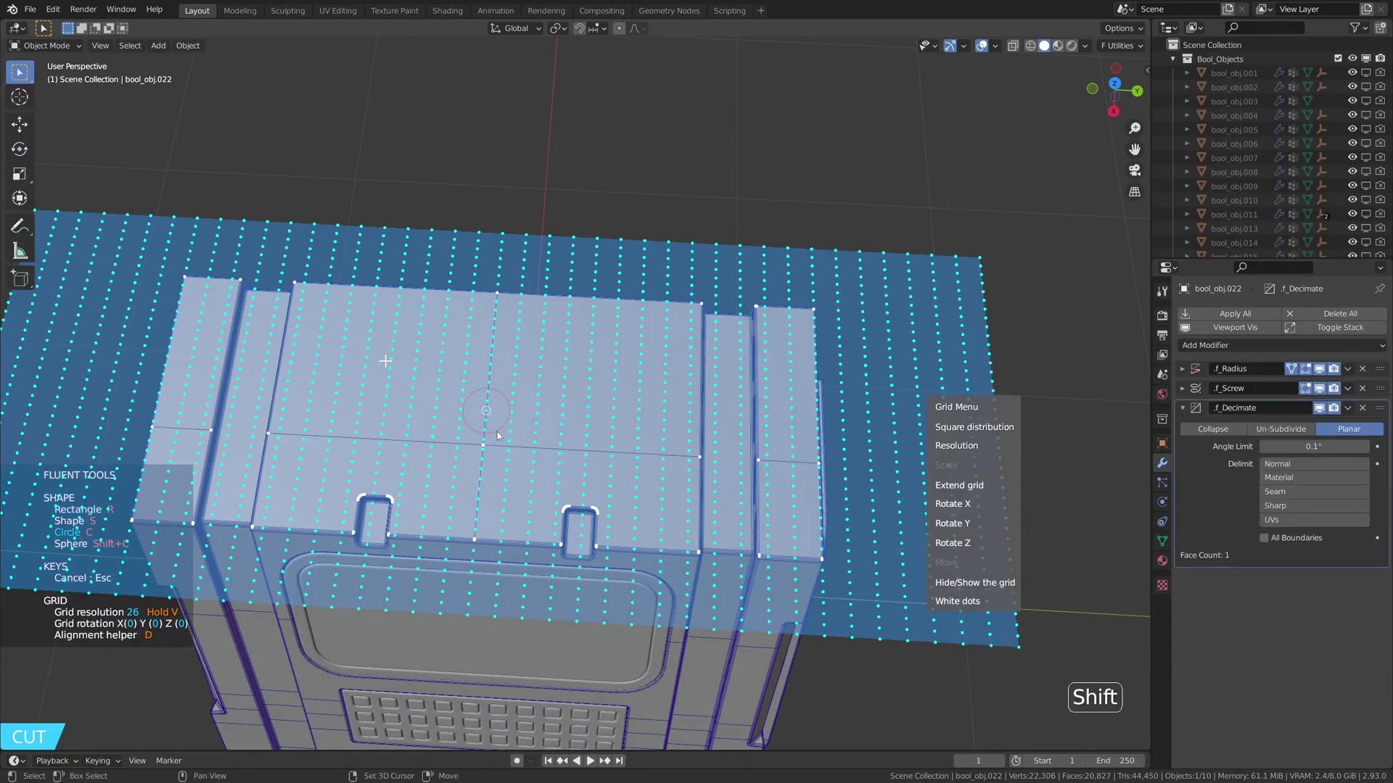
pyautogui.middleClick(549, 401)
pyautogui.middleClick(585, 329)
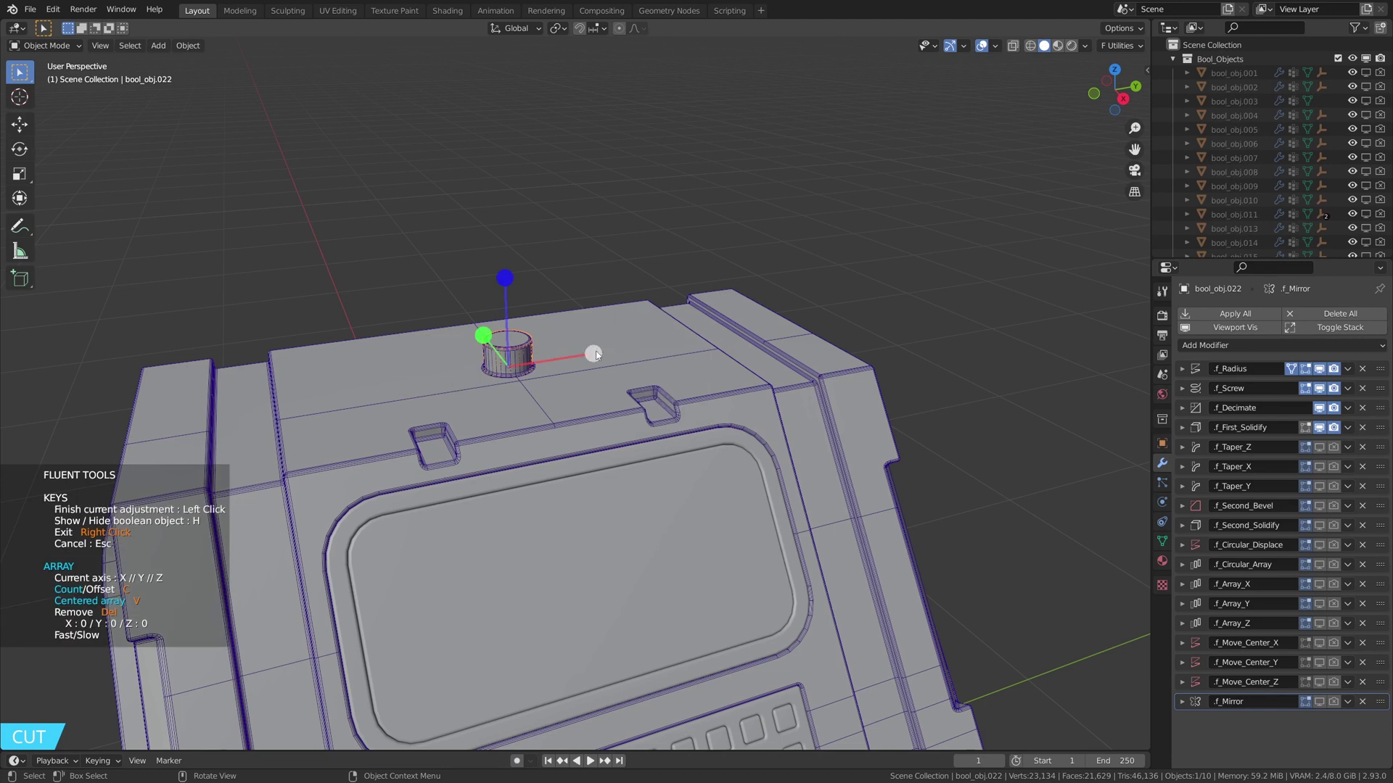
pyautogui.middleClick(651, 367)
pyautogui.scroll(3)
pyautogui.middleClick(522, 406)
# Add tall thin cylinder rods rising from the round bases and set their thickness and height.
pyautogui.press('f')
pyautogui.middleClick(418, 429)
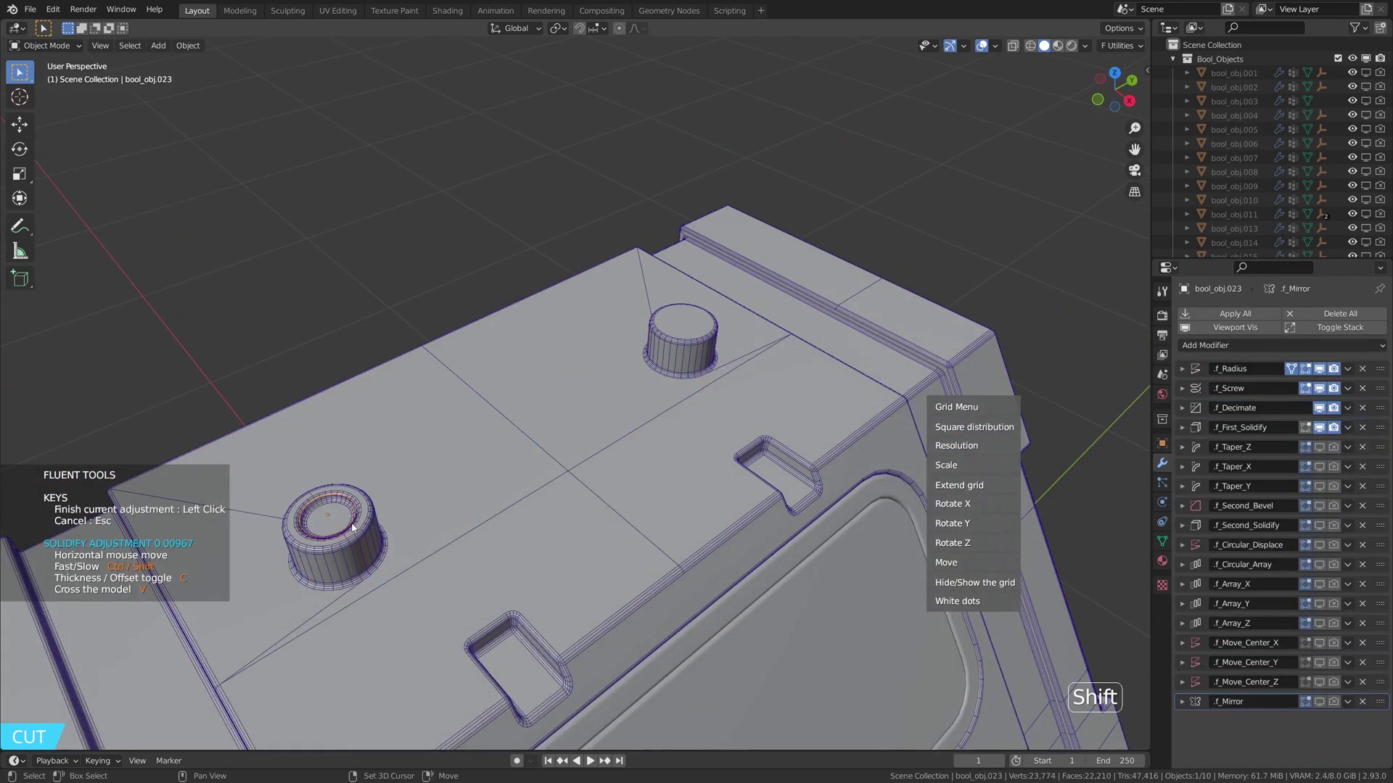
pyautogui.middleClick(472, 483)
pyautogui.scroll(-3)
pyautogui.middleClick(506, 401)
pyautogui.middleClick(580, 399)
pyautogui.scroll(3)
pyautogui.middleClick(513, 476)
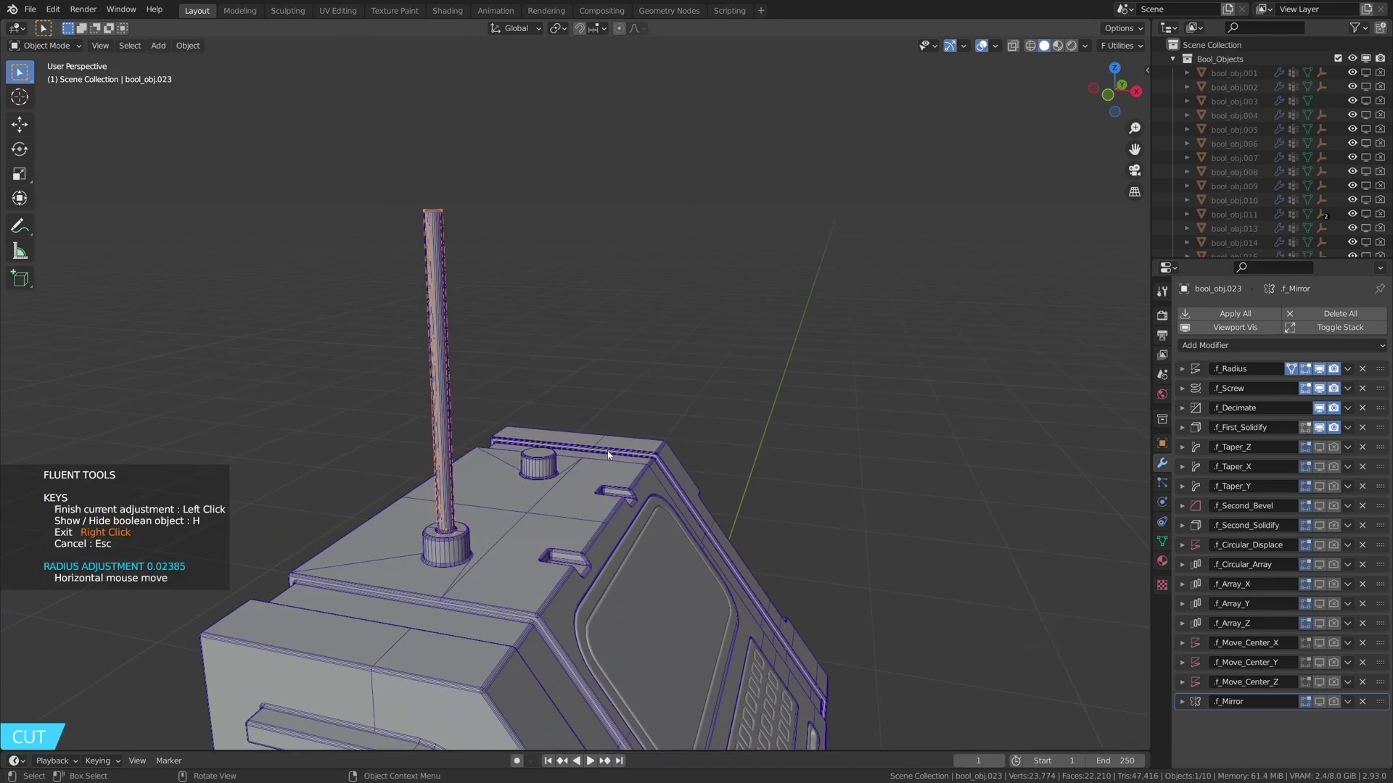
pyautogui.middleClick(614, 449)
pyautogui.scroll(-3)
pyautogui.middleClick(575, 569)
pyautogui.middleClick(544, 396)
pyautogui.scroll(3)
pyautogui.middleClick(548, 417)
pyautogui.middleClick(586, 444)
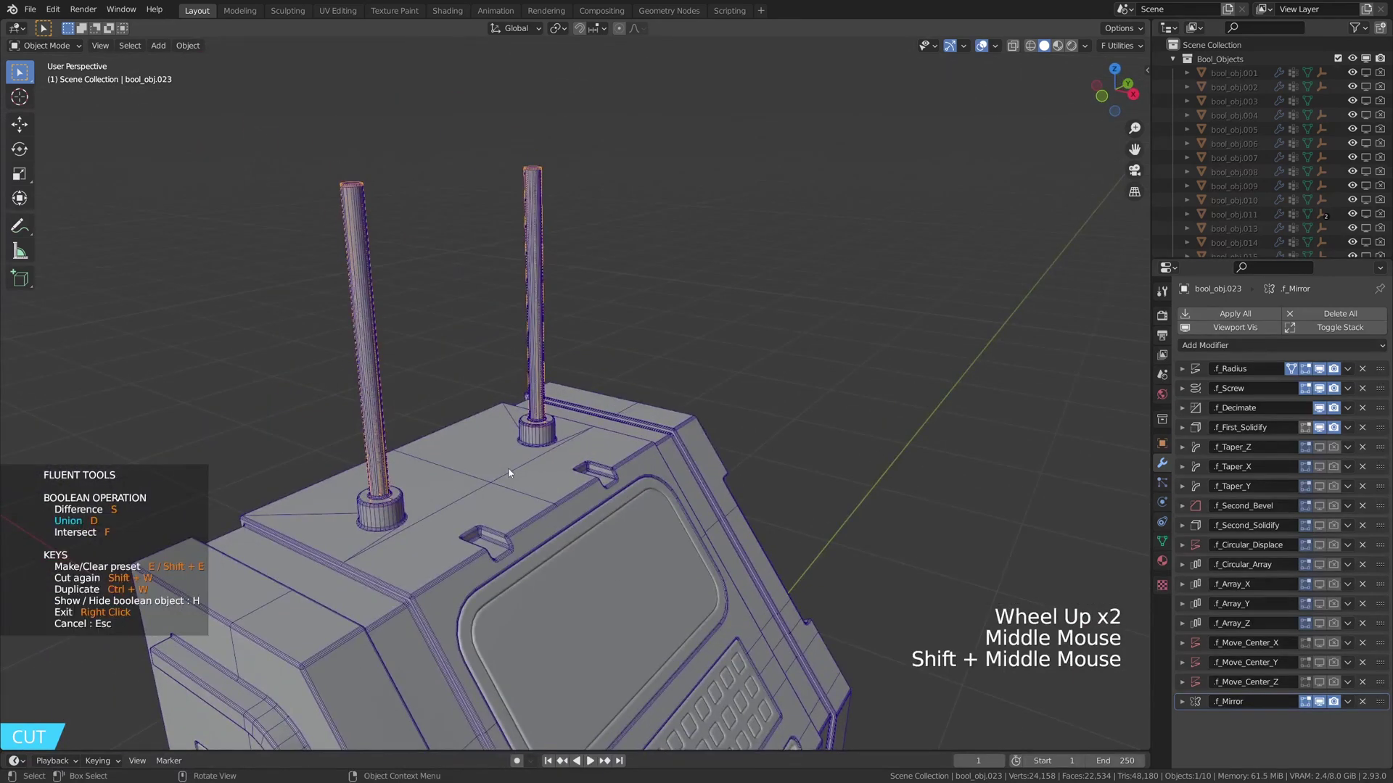
pyautogui.middleClick(704, 420)
# Centre the antenna rod over its base using front and side views.
pyautogui.press('KP_1')
pyautogui.press('g')
pyautogui.press('KP_3')
# Add a Fluent cylinder primitive at the antenna top and position it as the tip in front view.
pyautogui.middleClick(609, 394)
pyautogui.scroll(3)
pyautogui.middleClick(645, 389)
pyautogui.press('g')
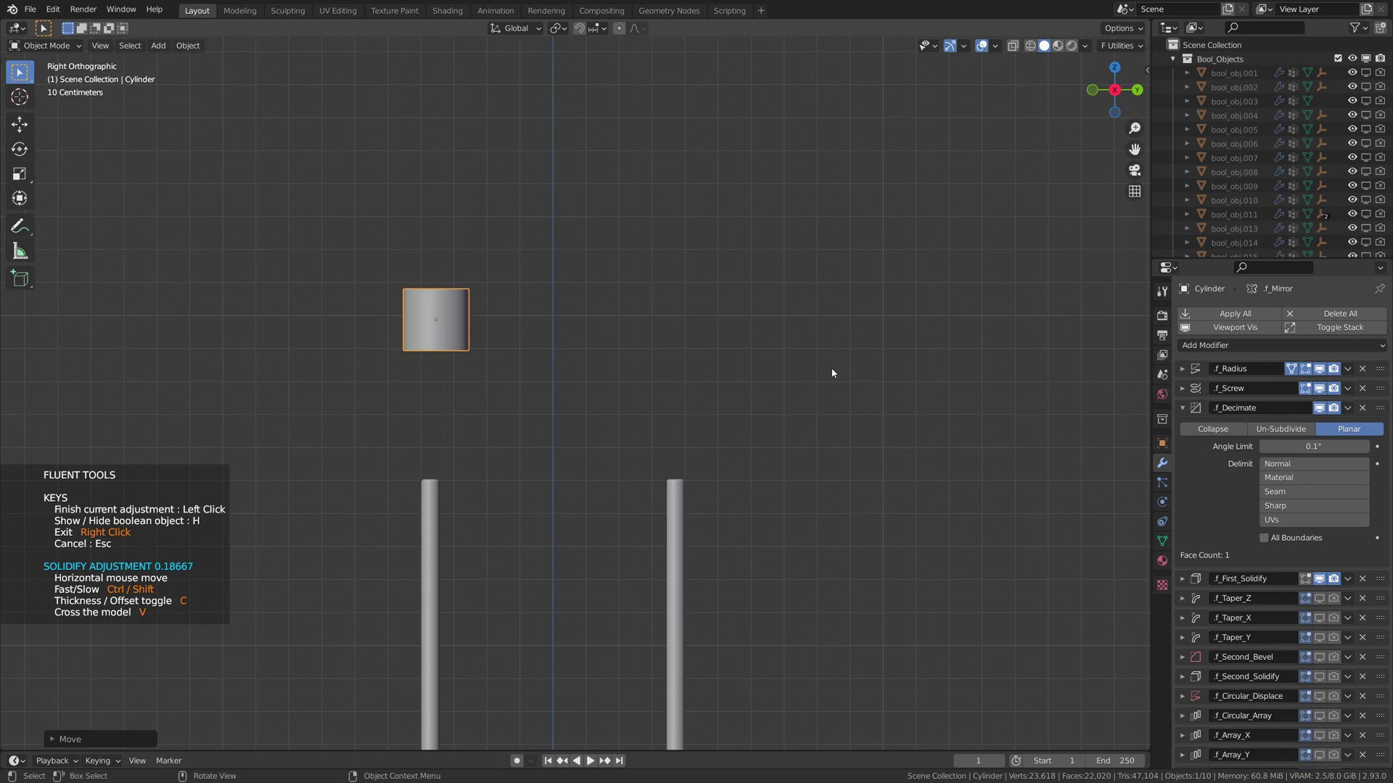
pyautogui.press('g')
pyautogui.middleClick(545, 493)
pyautogui.middleClick(641, 417)
pyautogui.scroll(3)
pyautogui.middleClick(615, 424)
pyautogui.press('KP_1')
pyautogui.press('g')
# Bevel the tip cylinder into a rounded capsule and tune its size on the rod.
pyautogui.middleClick(637, 420)
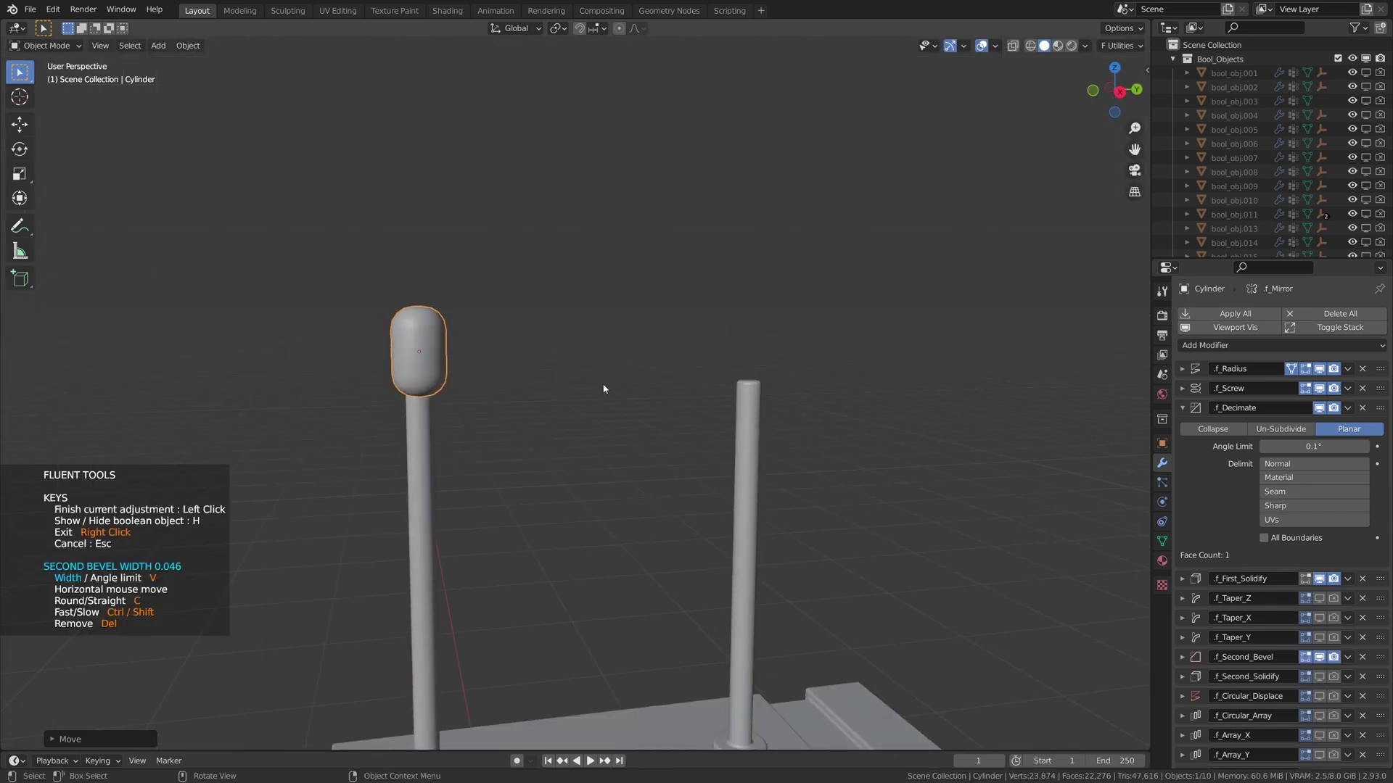
pyautogui.middleClick(535, 388)
pyautogui.scroll(3)
pyautogui.middleClick(634, 424)
pyautogui.scroll(-3)
pyautogui.middleClick(664, 406)
pyautogui.scroll(-3)
pyautogui.middleClick(652, 417)
pyautogui.middleClick(618, 425)
# Start a Fluent Inset circle on the tip for the narrow ring-shaped groove.
pyautogui.press('f')
pyautogui.middleClick(360, 412)
pyautogui.press('KP_1')
pyautogui.press('KP_3')
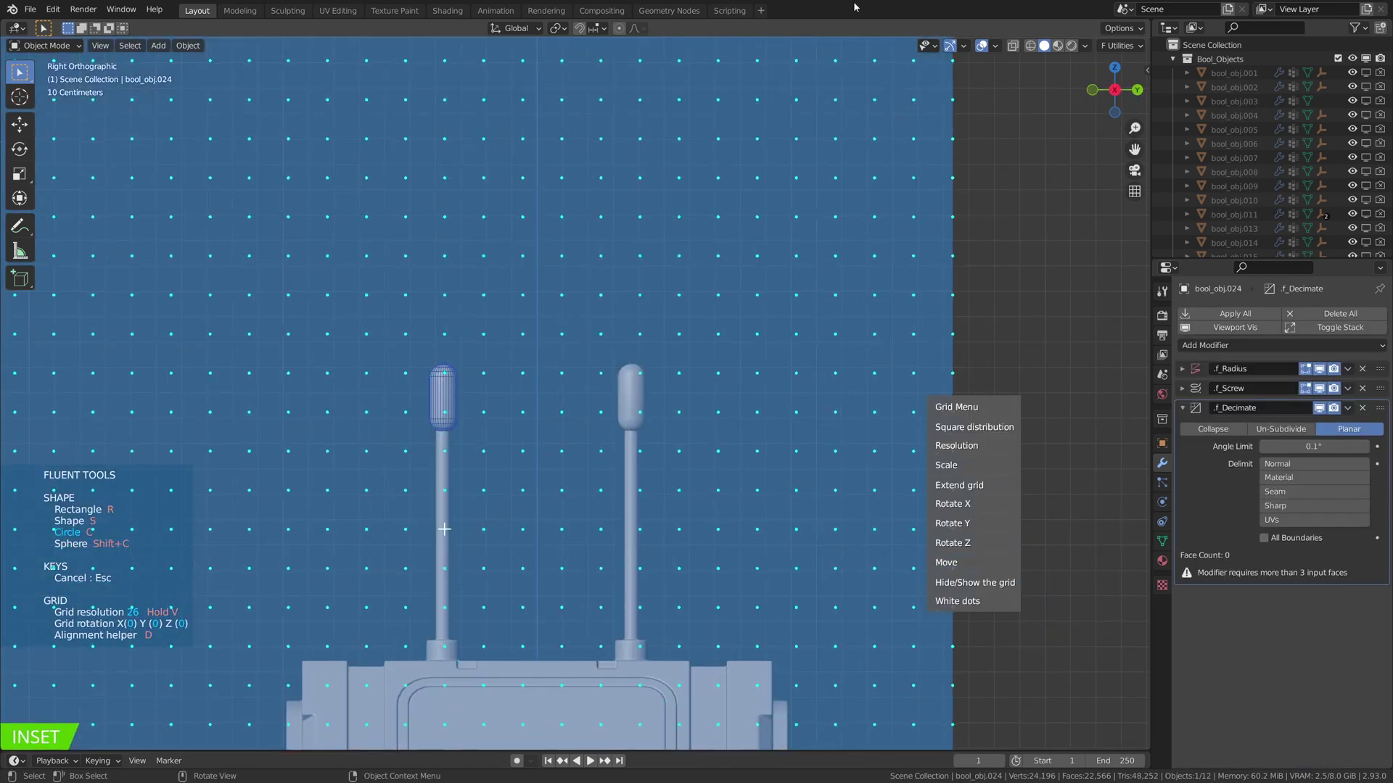